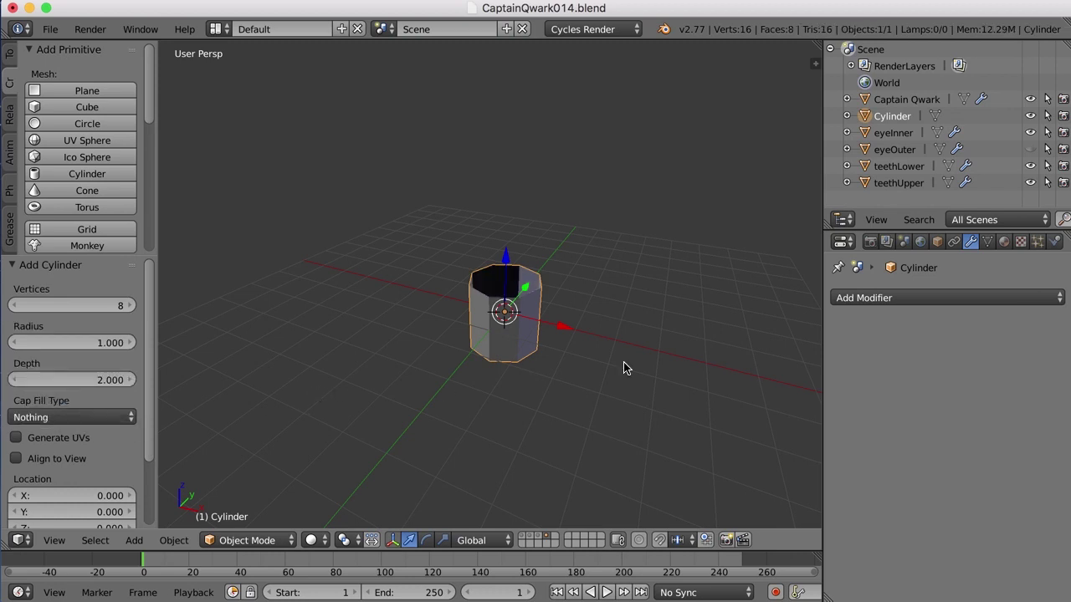
- Rotate the cylinder 90° on Y and stretch it along X into a long tube
{"action": "key", "text": "r"}
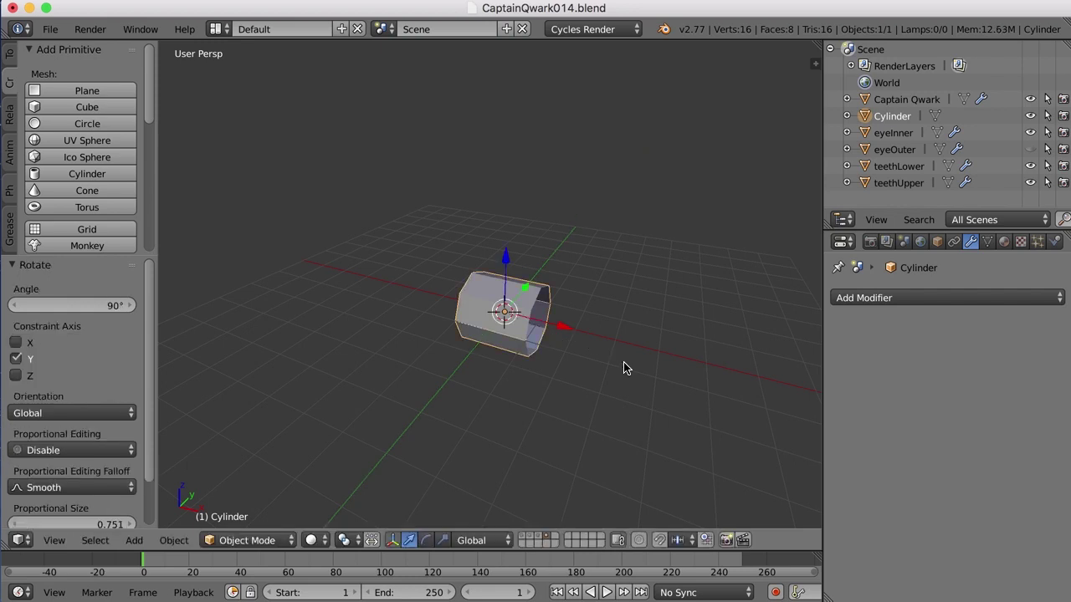
{"action": "key", "text": "s"}
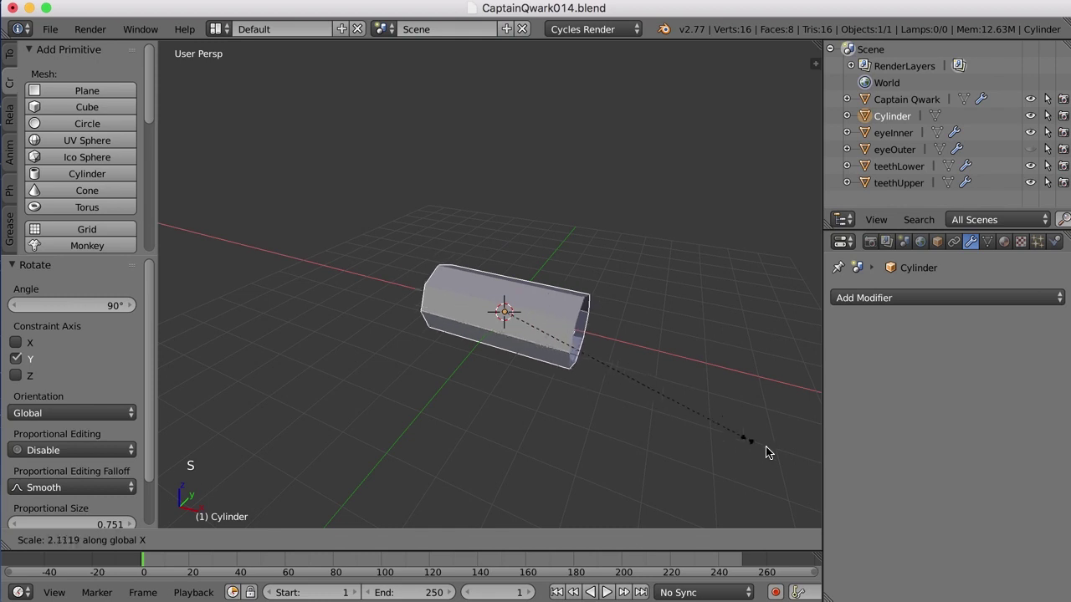
{"action": "left_click", "coordinate": [269, 478]}
- Orbit around the tube and enter Edit Mode on its mesh
{"action": "middle_click", "coordinate": [490, 482]}
{"action": "scroll", "scroll_direction": "down", "scroll_amount": 3}
{"action": "middle_click", "coordinate": [531, 394]}
{"action": "key", "text": "Tab"}
{"action": "scroll", "scroll_direction": "up", "scroll_amount": 3}
- In edge select mode, select the rim loop of the tube's open end
{"action": "key", "text": "ctrl+Tab"}
{"action": "right_click", "coordinate": [540, 297]}
{"action": "right_click", "coordinate": [566, 283]}
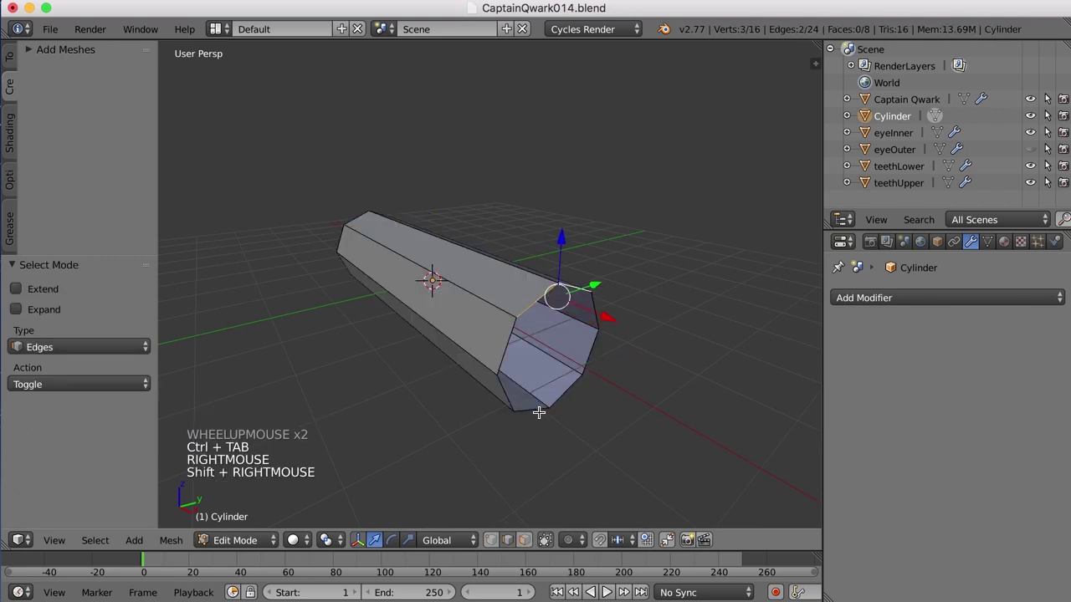
{"action": "right_click", "coordinate": [538, 406]}
{"action": "right_click", "coordinate": [563, 390]}
{"action": "middle_click", "coordinate": [587, 397]}
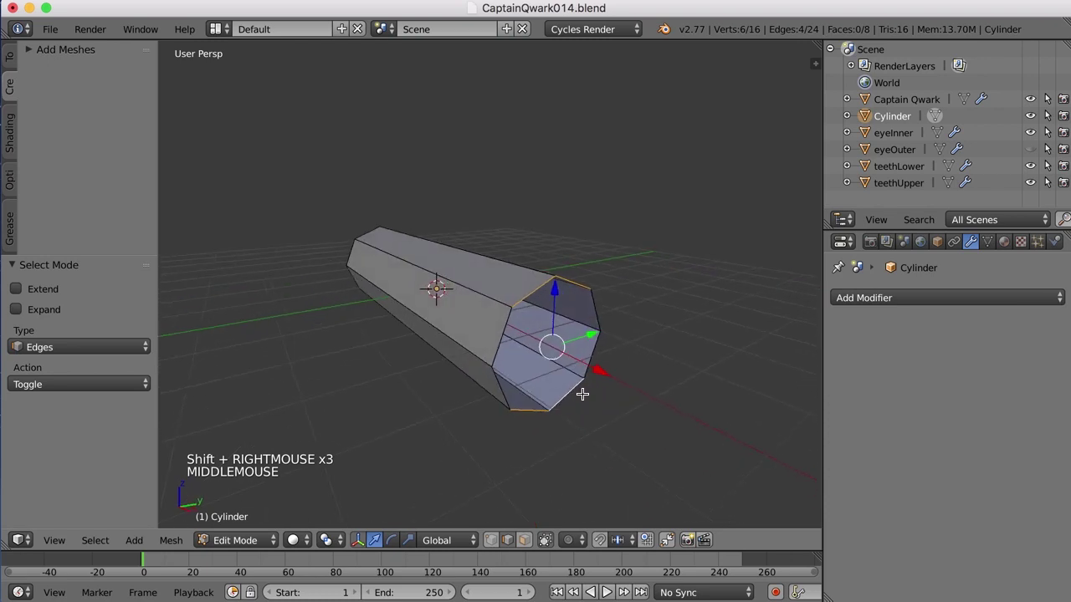
- Extrude the rim in place and scale it along Z into a thin slit
{"action": "key", "text": "e"}
{"action": "left_click", "coordinate": [582, 390]}
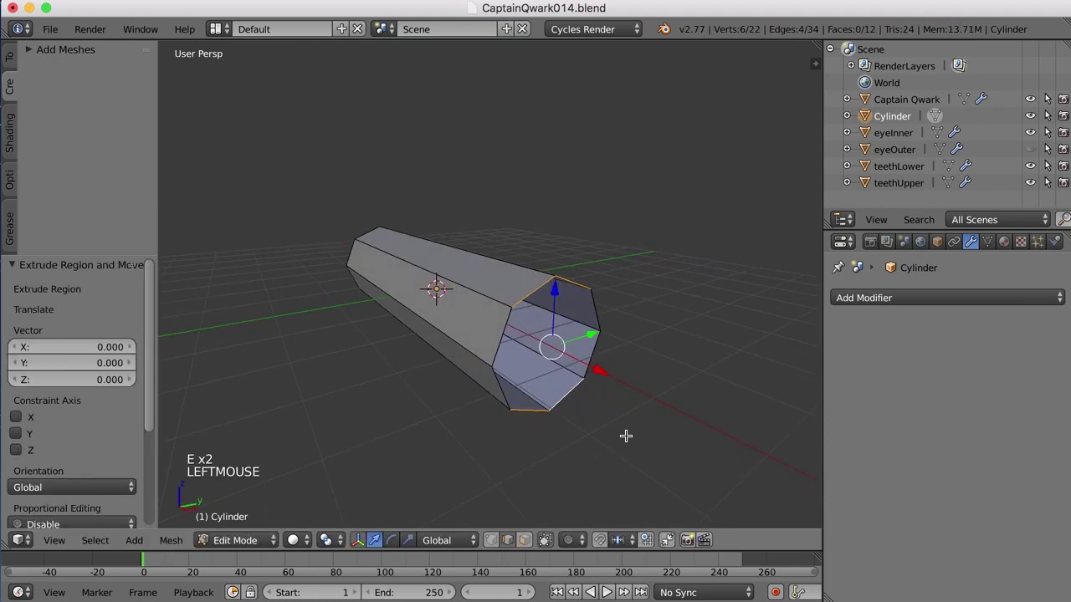
{"action": "key", "text": "s"}
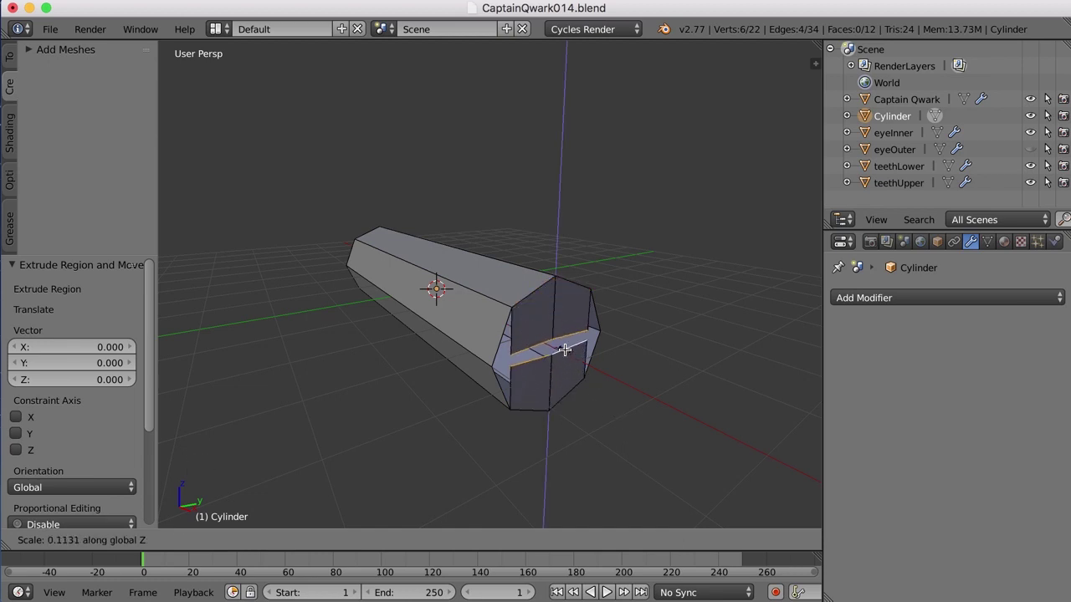
{"action": "left_click", "coordinate": [562, 346]}
- Zoom to the tube's end and select two slit vertices in vertex select mode
{"action": "scroll", "scroll_direction": "up", "scroll_amount": 3}
{"action": "middle_click", "coordinate": [597, 368]}
{"action": "scroll", "scroll_direction": "up", "scroll_amount": 3}
{"action": "middle_click", "coordinate": [577, 341]}
{"action": "scroll", "scroll_direction": "up", "scroll_amount": 3}
{"action": "key", "text": "ctrl+Tab"}
{"action": "right_click", "coordinate": [474, 321]}
{"action": "right_click", "coordinate": [472, 306]}
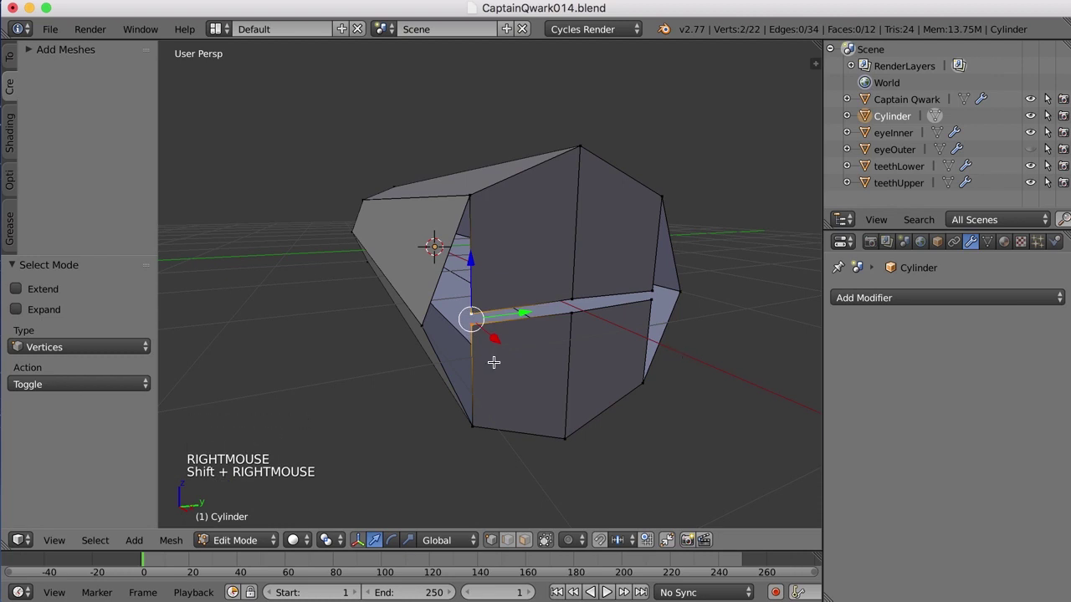
- Merge slit vertex pairs at center, undoing one wrong merge
{"action": "key", "text": "alt+m"}
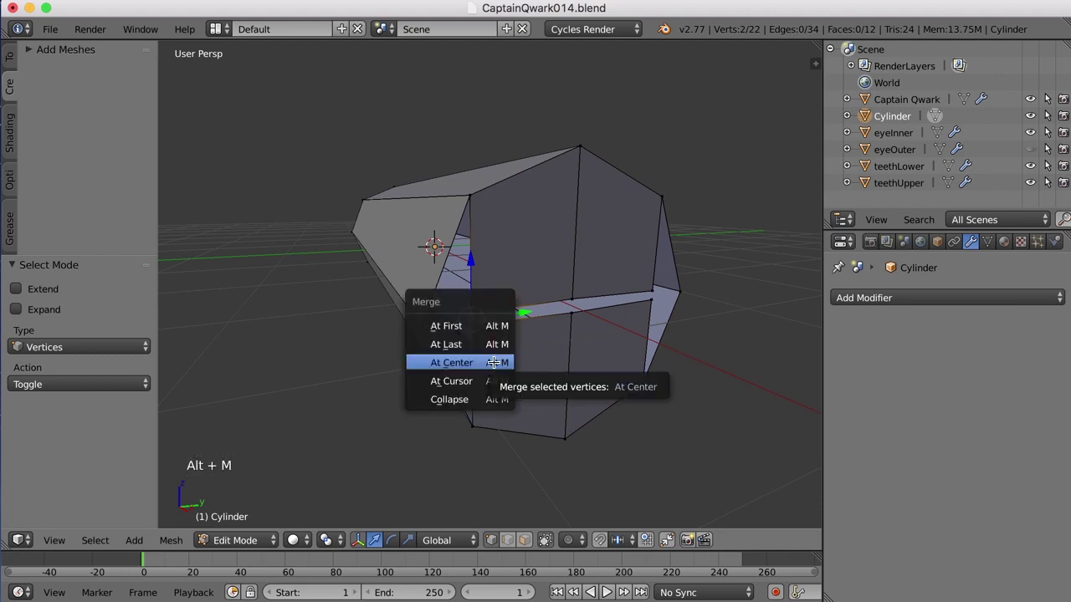
{"action": "right_click", "coordinate": [574, 312]}
{"action": "right_click", "coordinate": [574, 299]}
{"action": "key", "text": "alt+m"}
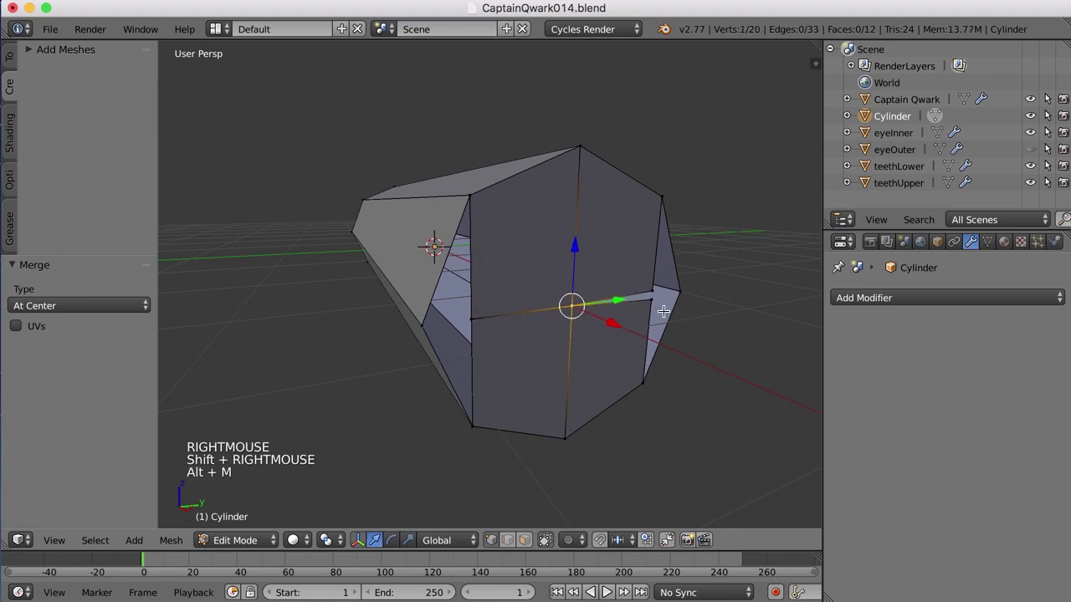
{"action": "right_click", "coordinate": [658, 307]}
{"action": "right_click", "coordinate": [426, 320]}
{"action": "key", "text": "alt+m"}
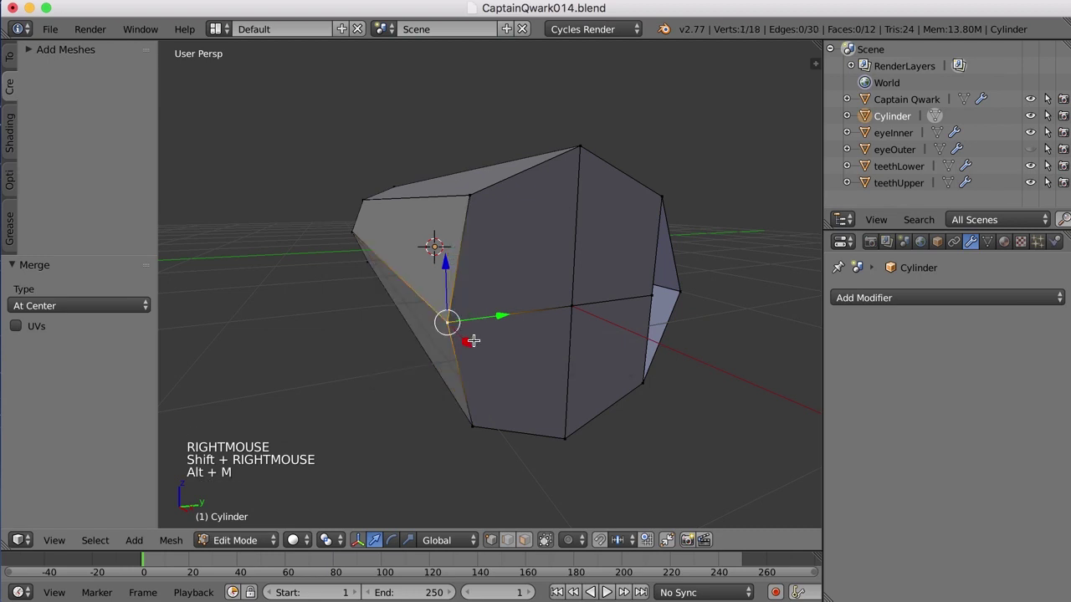
{"action": "key", "text": "z"}
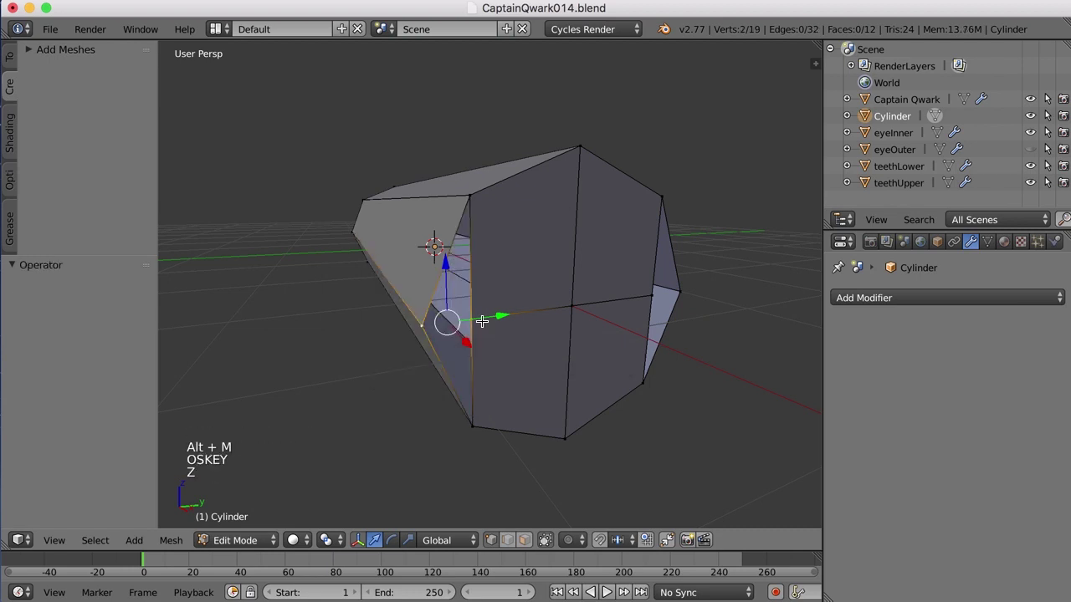
- Merge the remaining slit vertices at last to seal the end, then deselect all
{"action": "key", "text": "alt+m"}
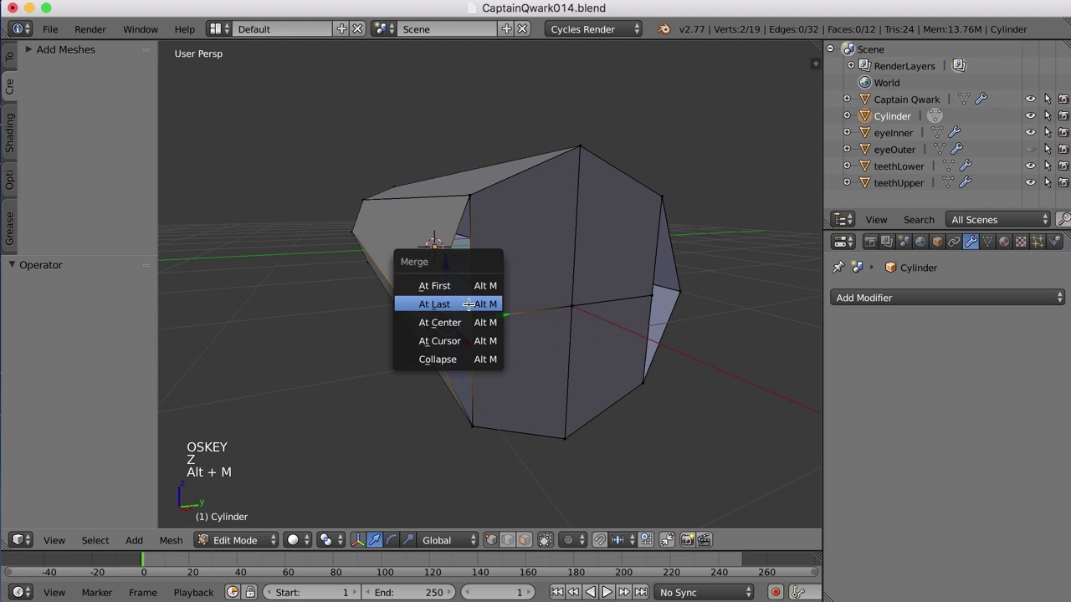
{"action": "right_click", "coordinate": [647, 291]}
{"action": "right_click", "coordinate": [689, 289]}
{"action": "key", "text": "alt+m"}
{"action": "key", "text": "a"}
- Orbit the tube to inspect the sealed end from several angles
{"action": "scroll", "scroll_direction": "down", "scroll_amount": 3}
{"action": "middle_click", "coordinate": [561, 316]}
{"action": "scroll", "scroll_direction": "up", "scroll_amount": 3}
{"action": "middle_click", "coordinate": [478, 344]}
{"action": "middle_click", "coordinate": [572, 368]}
{"action": "middle_click", "coordinate": [358, 354]}
{"action": "scroll", "scroll_direction": "down", "scroll_amount": 3}
{"action": "middle_click", "coordinate": [457, 332]}
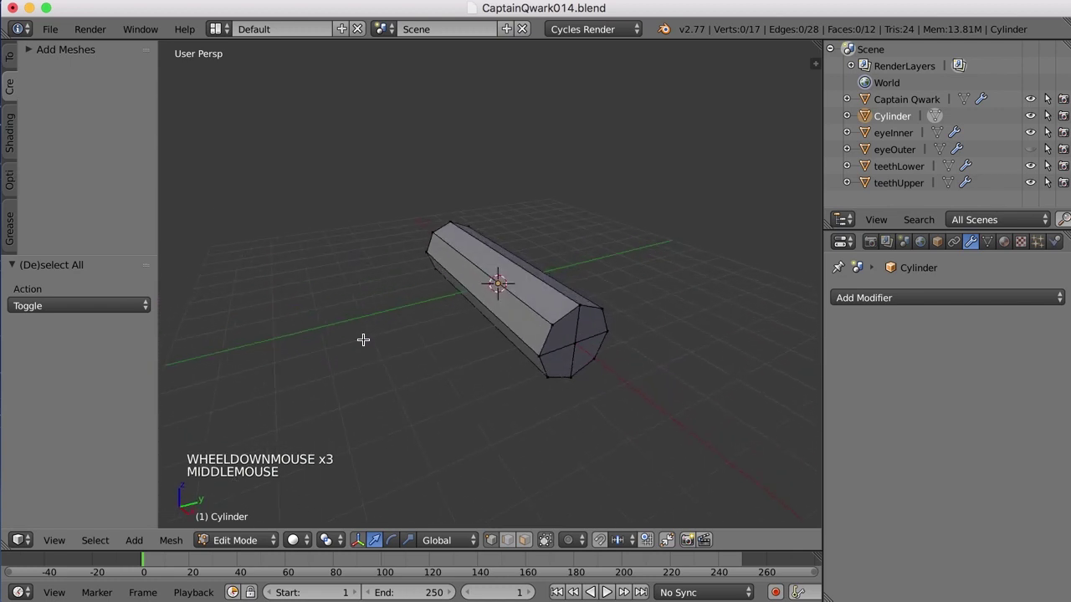
{"action": "middle_click", "coordinate": [386, 323]}
{"action": "scroll", "scroll_direction": "up", "scroll_amount": 3}
{"action": "middle_click", "coordinate": [421, 331]}
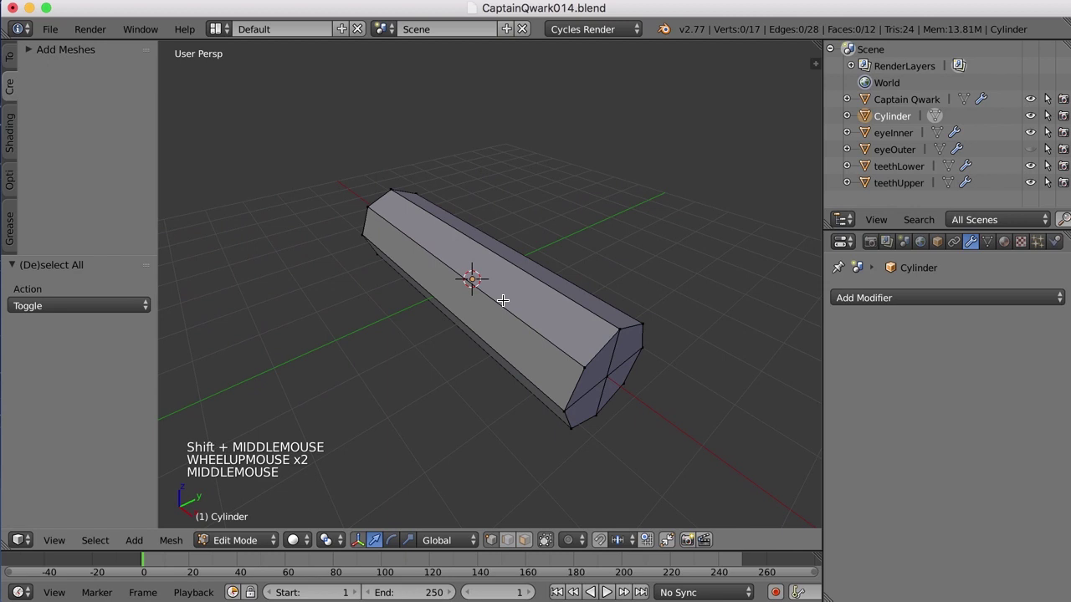
- Loop cut the tube with new edge rings and slide one into position
{"action": "key", "text": "ctrl+r"}
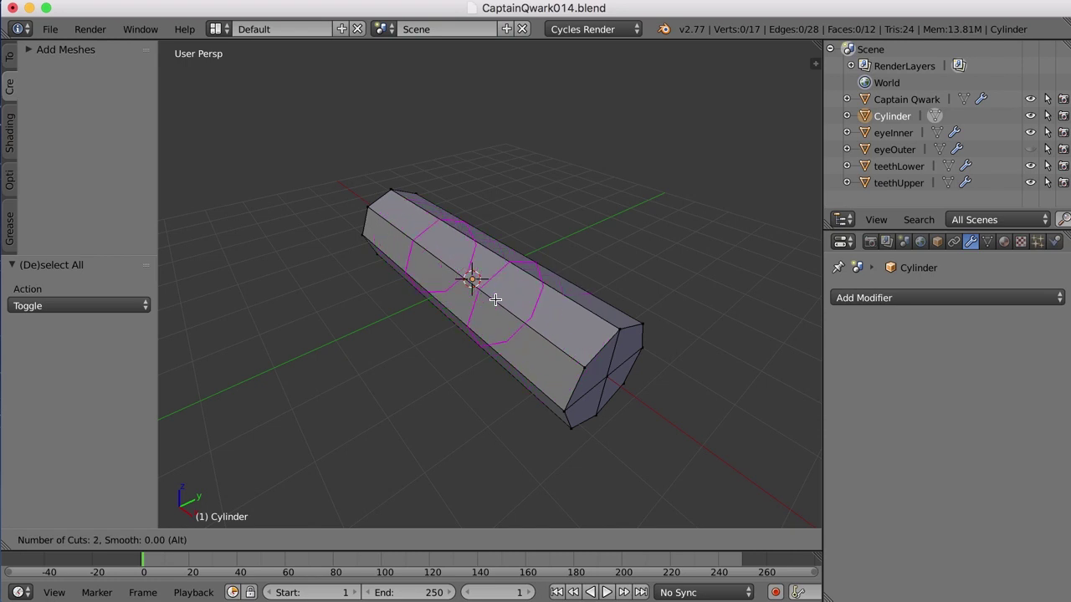
{"action": "left_click", "coordinate": [495, 296]}
{"action": "scroll", "scroll_direction": "down", "scroll_amount": 3}
{"action": "key", "text": "a"}
{"action": "middle_click", "coordinate": [479, 350]}
{"action": "middle_click", "coordinate": [571, 342]}
{"action": "key", "text": "ctrl+r"}
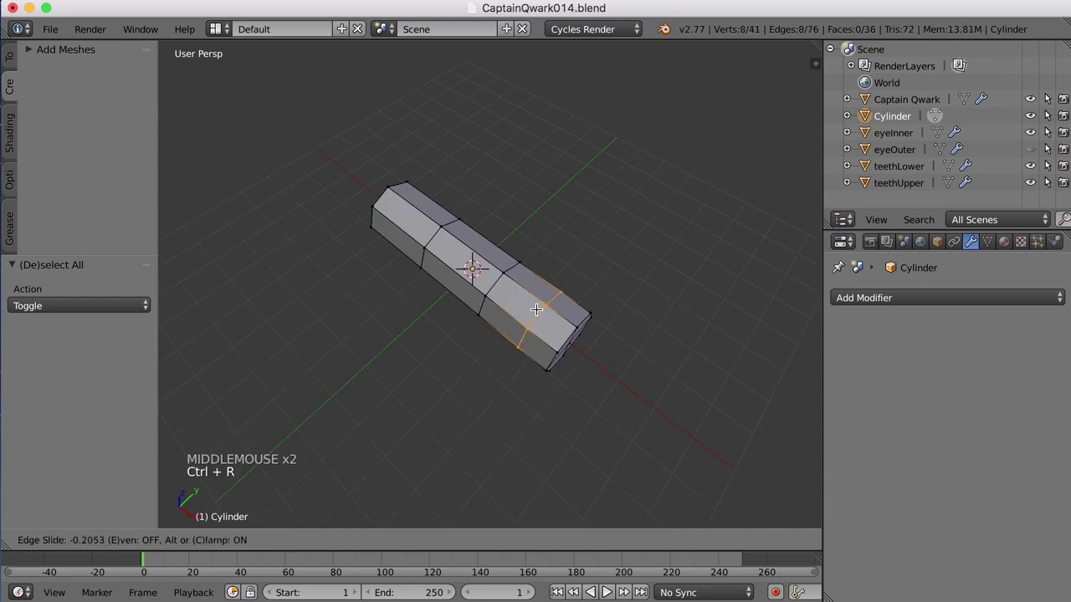
{"action": "left_click", "coordinate": [539, 312]}
{"action": "middle_click", "coordinate": [524, 333]}
{"action": "key", "text": "a"}
{"action": "middle_click", "coordinate": [583, 341]}
{"action": "middle_click", "coordinate": [490, 378]}
{"action": "scroll", "scroll_direction": "up", "scroll_amount": 3}
- Add four more loop cuts spaced along the tube, the last near its end, and deselect all
{"action": "key", "text": "ctrl+r"}
{"action": "scroll", "scroll_direction": "up", "scroll_amount": 3}
{"action": "left_click", "coordinate": [456, 292]}
{"action": "middle_click", "coordinate": [475, 308]}
{"action": "key", "text": "ctrl+r"}
{"action": "left_click", "coordinate": [480, 302]}
{"action": "middle_click", "coordinate": [421, 305]}
{"action": "key", "text": "ctrl+r"}
{"action": "left_click", "coordinate": [380, 316]}
{"action": "key", "text": "ctrl+r"}
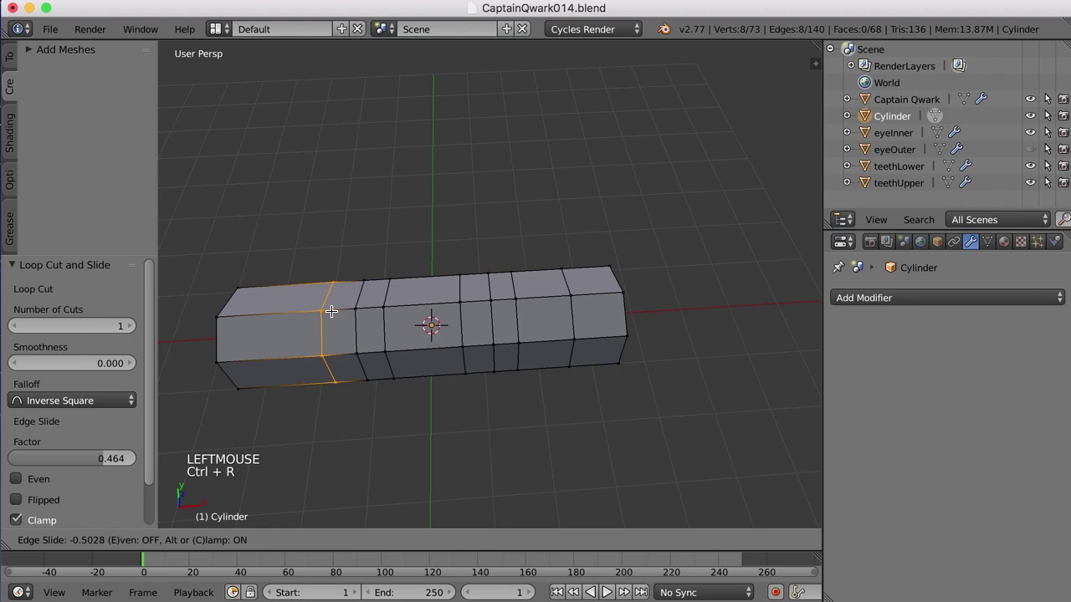
{"action": "left_click", "coordinate": [336, 312]}
{"action": "key", "text": "a"}
{"action": "middle_click", "coordinate": [457, 374]}
{"action": "middle_click", "coordinate": [467, 376]}
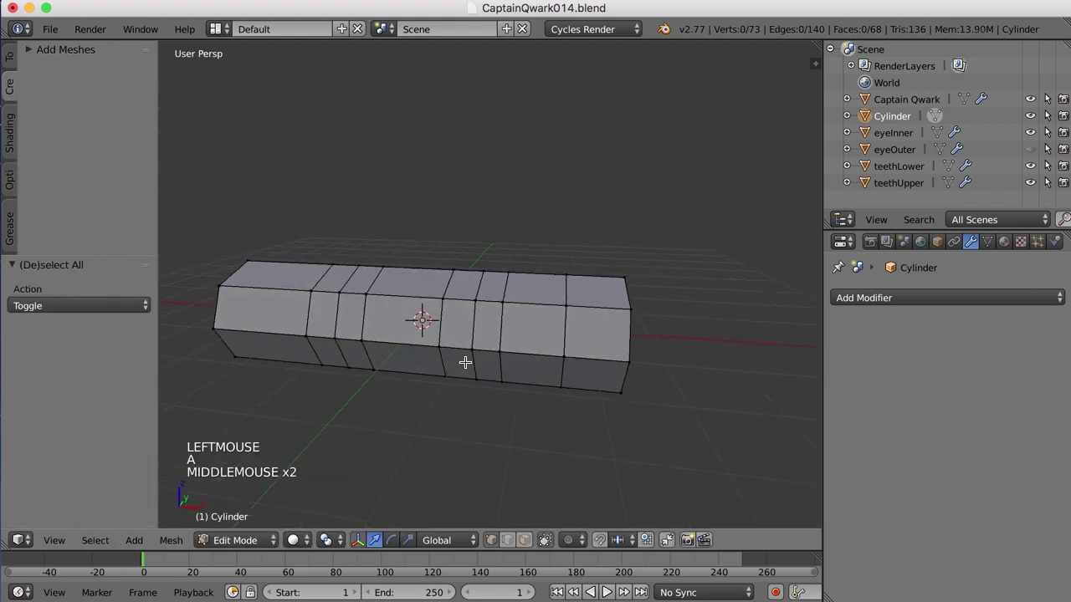
- Add a level-2 Subdivision Surface modifier and set the tube to Shade Smooth
{"action": "scroll", "scroll_direction": "down", "scroll_amount": 3}
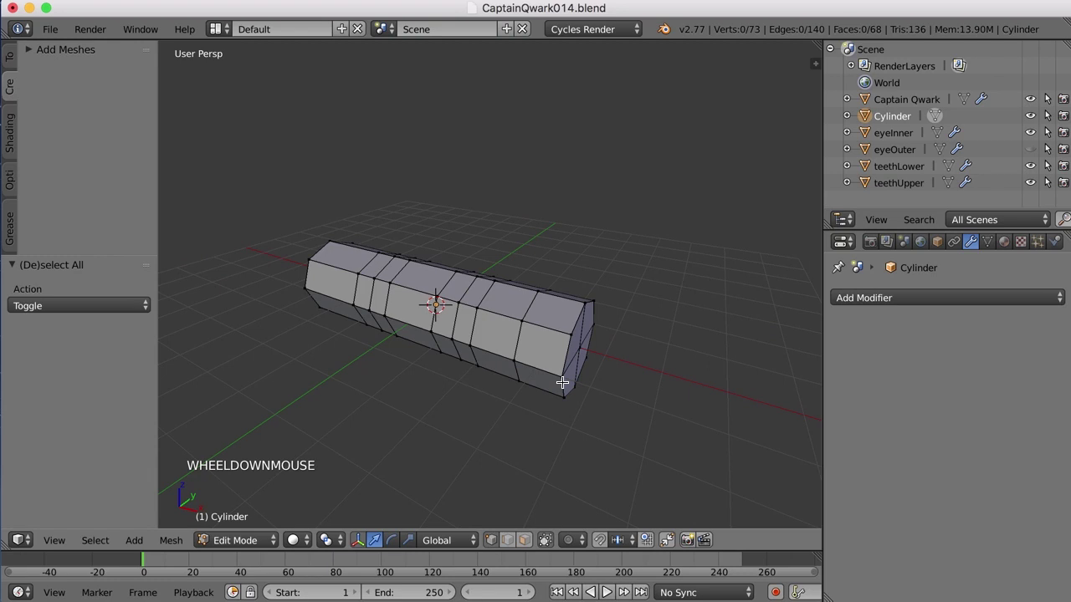
{"action": "left_click", "coordinate": [895, 307]}
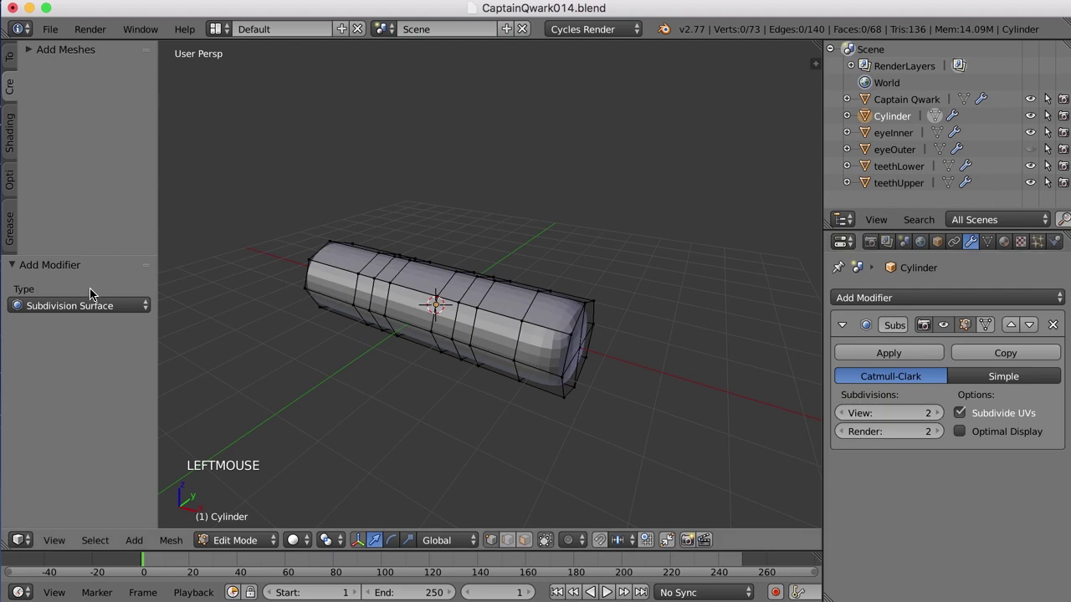
{"action": "left_click", "coordinate": [93, 252]}
{"action": "left_click", "coordinate": [8, 63]}
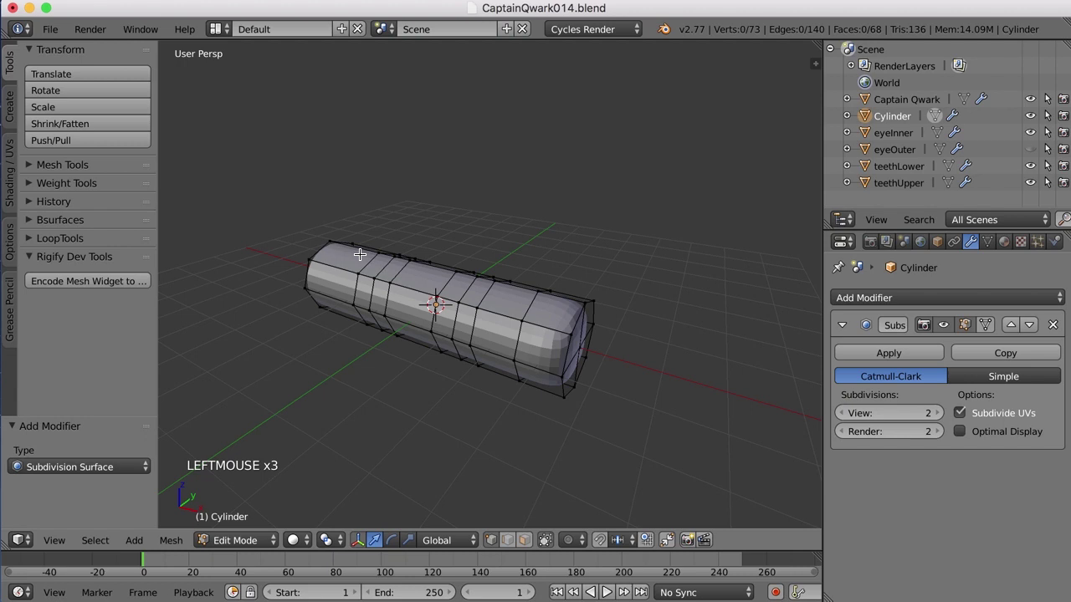
{"action": "key", "text": "Tab"}
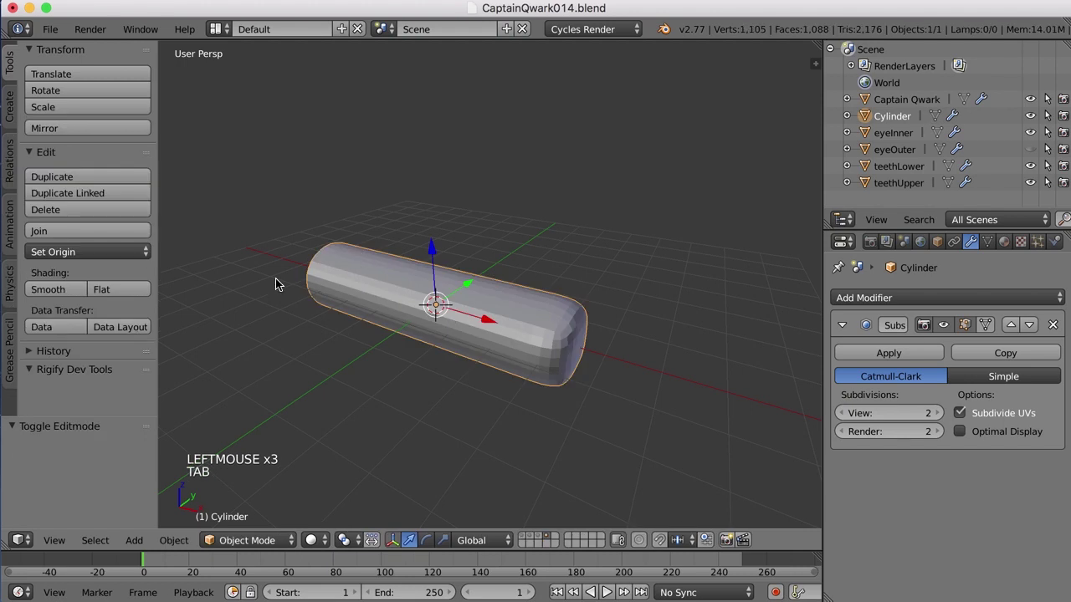
{"action": "left_click", "coordinate": [69, 291]}
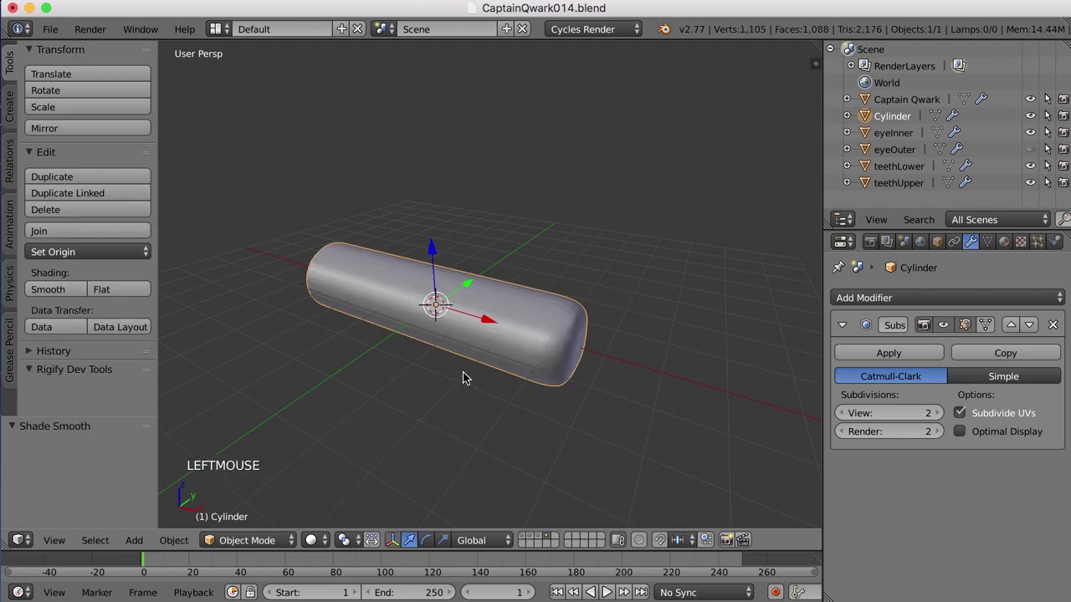
{"action": "key", "text": "Tab"}
- Orbit to face the capsule's sealed end and pick vertices there
{"action": "middle_click", "coordinate": [595, 368]}
{"action": "middle_click", "coordinate": [595, 369]}
{"action": "left_click", "coordinate": [715, 342]}
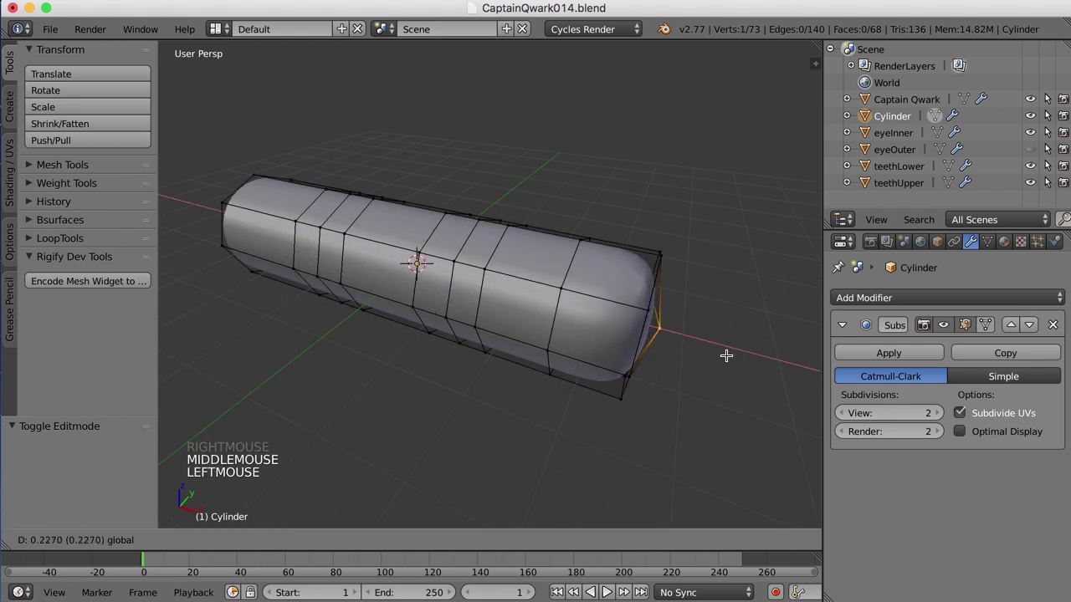
{"action": "middle_click", "coordinate": [725, 354]}
{"action": "right_click", "coordinate": [644, 283]}
{"action": "right_click", "coordinate": [658, 313]}
{"action": "right_click", "coordinate": [661, 307]}
{"action": "middle_click", "coordinate": [694, 335]}
{"action": "left_click", "coordinate": [705, 337]}
{"action": "left_click", "coordinate": [626, 270]}
{"action": "scroll", "scroll_direction": "down", "scroll_amount": 3}
{"action": "middle_click", "coordinate": [642, 304]}
{"action": "key", "text": "Tab"}
{"action": "middle_click", "coordinate": [630, 317]}
{"action": "scroll", "scroll_direction": "up", "scroll_amount": 3}
{"action": "middle_click", "coordinate": [618, 315]}
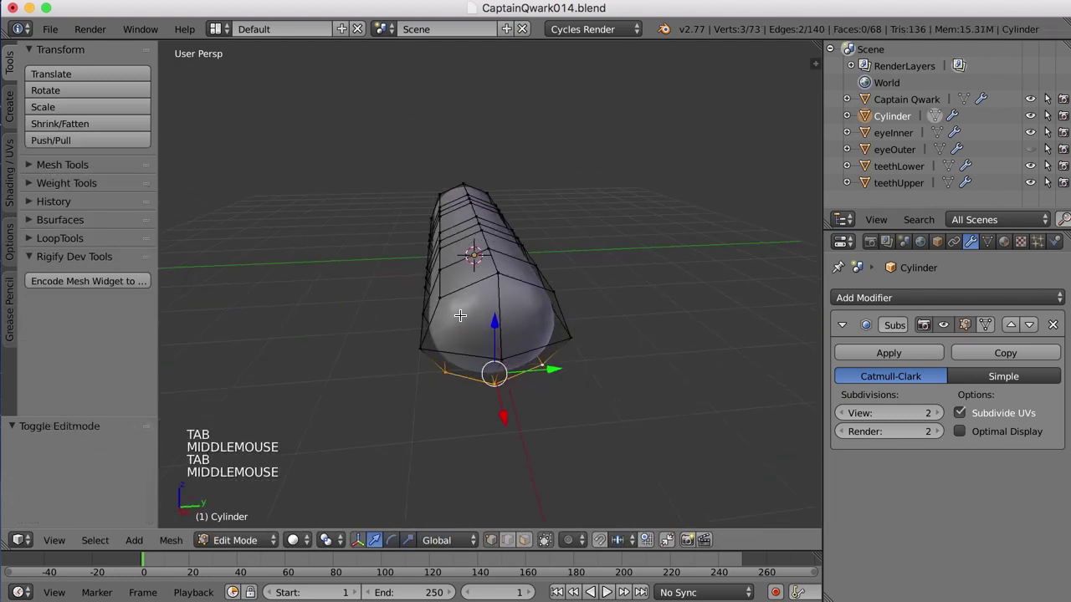
- Select the end loop vertices and scale them up about 1.12× to bulge the end
{"action": "right_click", "coordinate": [447, 302]}
{"action": "right_click", "coordinate": [560, 286]}
{"action": "left_click", "coordinate": [504, 234]}
{"action": "key", "text": "Tab"}
{"action": "middle_click", "coordinate": [535, 320]}
{"action": "key", "text": "Tab"}
{"action": "middle_click", "coordinate": [529, 317]}
{"action": "key", "text": "s"}
{"action": "left_click", "coordinate": [562, 323]}
- Preview the smoothed finger in Object Mode, then return to Edit Mode in vertex select
{"action": "key", "text": "a"}
{"action": "middle_click", "coordinate": [465, 323]}
{"action": "key", "text": "Tab"}
{"action": "key", "text": "Tab"}
{"action": "middle_click", "coordinate": [563, 314]}
{"action": "key", "text": "ctrl+Tab"}
- Select a ring of points around the finger and pinch it inward for a first crease
{"action": "middle_click", "coordinate": [534, 285]}
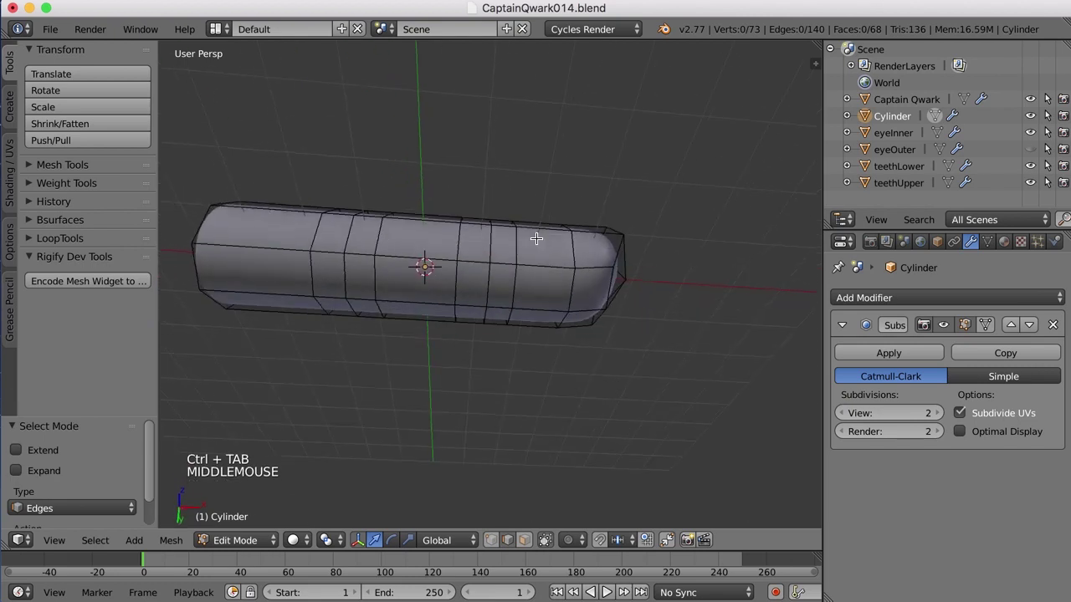
{"action": "right_click", "coordinate": [357, 241]}
{"action": "right_click", "coordinate": [348, 276]}
{"action": "right_click", "coordinate": [488, 248]}
{"action": "right_click", "coordinate": [492, 292]}
{"action": "middle_click", "coordinate": [478, 270]}
{"action": "left_click", "coordinate": [423, 256]}
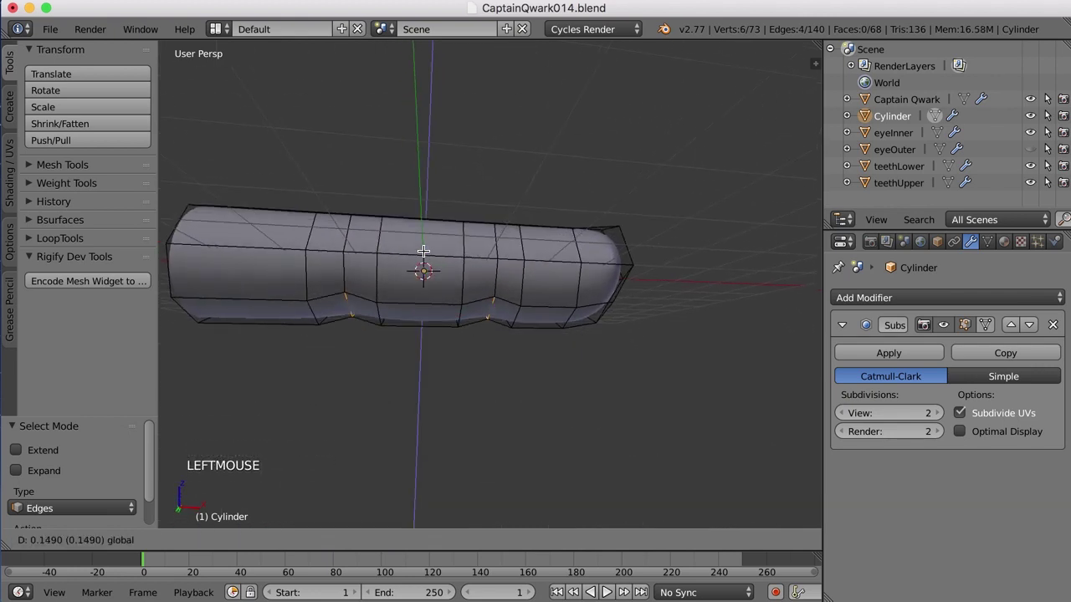
- Deselect and check the crease against the subdivided preview from a few angles
{"action": "key", "text": "a"}
{"action": "scroll", "scroll_direction": "down", "scroll_amount": 3}
{"action": "key", "text": "Tab"}
{"action": "middle_click", "coordinate": [552, 340]}
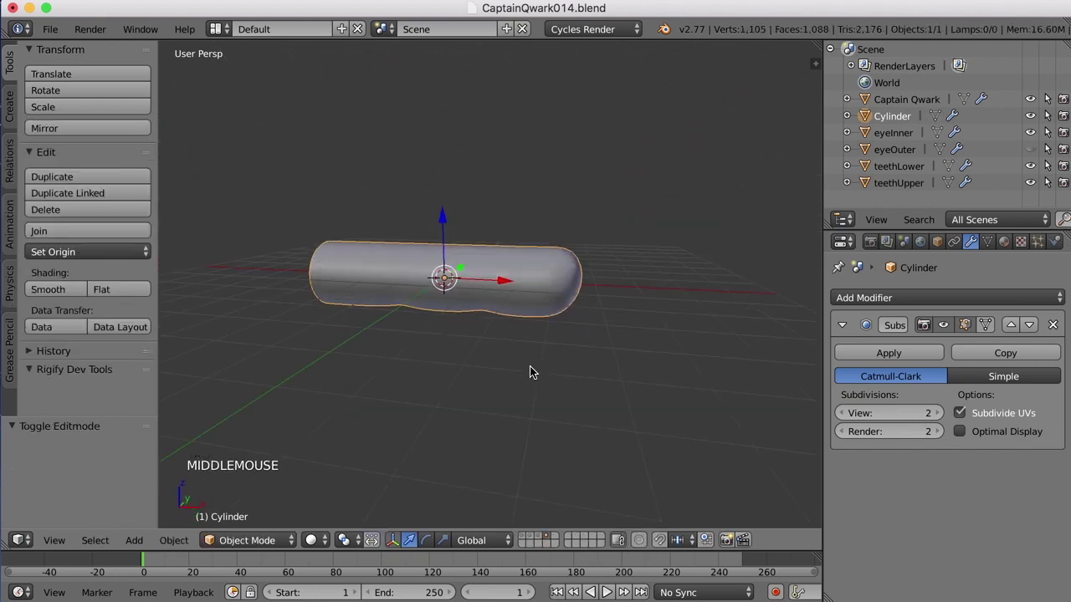
{"action": "scroll", "scroll_direction": "up", "scroll_amount": 3}
{"action": "middle_click", "coordinate": [495, 321]}
{"action": "key", "text": "Tab"}
{"action": "middle_click", "coordinate": [505, 328]}
- Select a second ring further along the finger and pinch it in for another crease
{"action": "right_click", "coordinate": [384, 347]}
{"action": "right_click", "coordinate": [376, 299]}
{"action": "right_click", "coordinate": [512, 263]}
{"action": "right_click", "coordinate": [529, 294]}
{"action": "middle_click", "coordinate": [534, 312]}
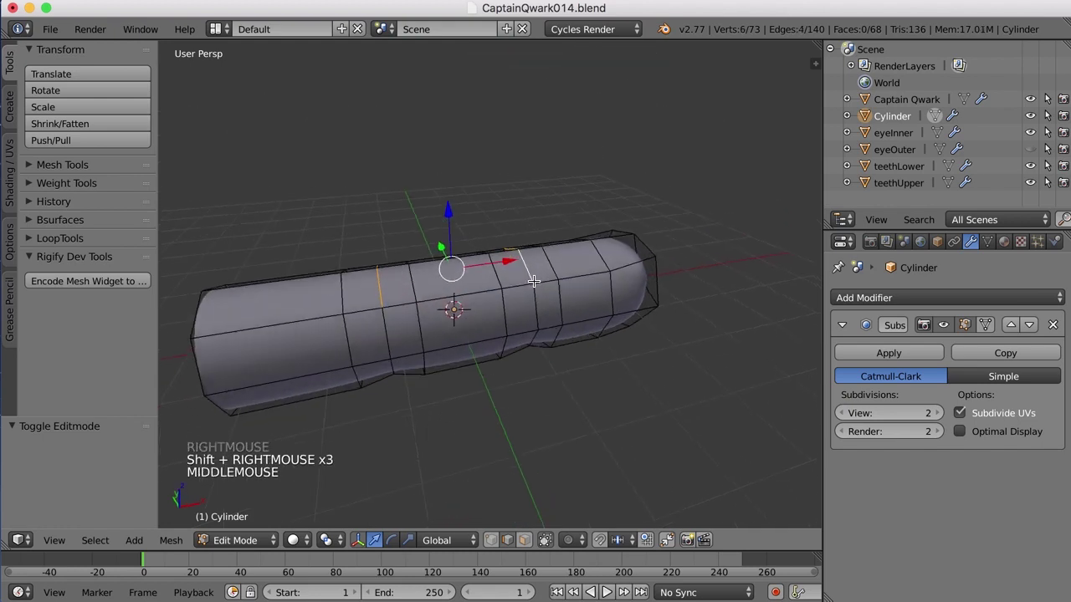
{"action": "left_click", "coordinate": [450, 203]}
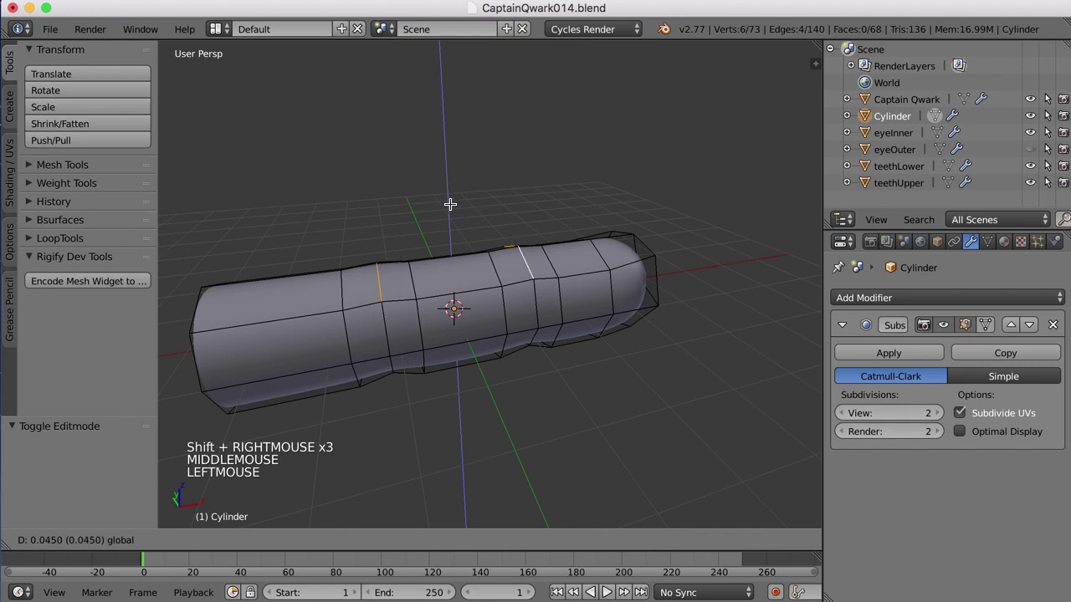
- Move a single vertex at the sealed tip about 0.2 units to reshape the finger end
{"action": "key", "text": "Tab"}
{"action": "scroll", "scroll_direction": "down", "scroll_amount": 3}
{"action": "key", "text": "a"}
{"action": "middle_click", "coordinate": [557, 334]}
{"action": "middle_click", "coordinate": [529, 336]}
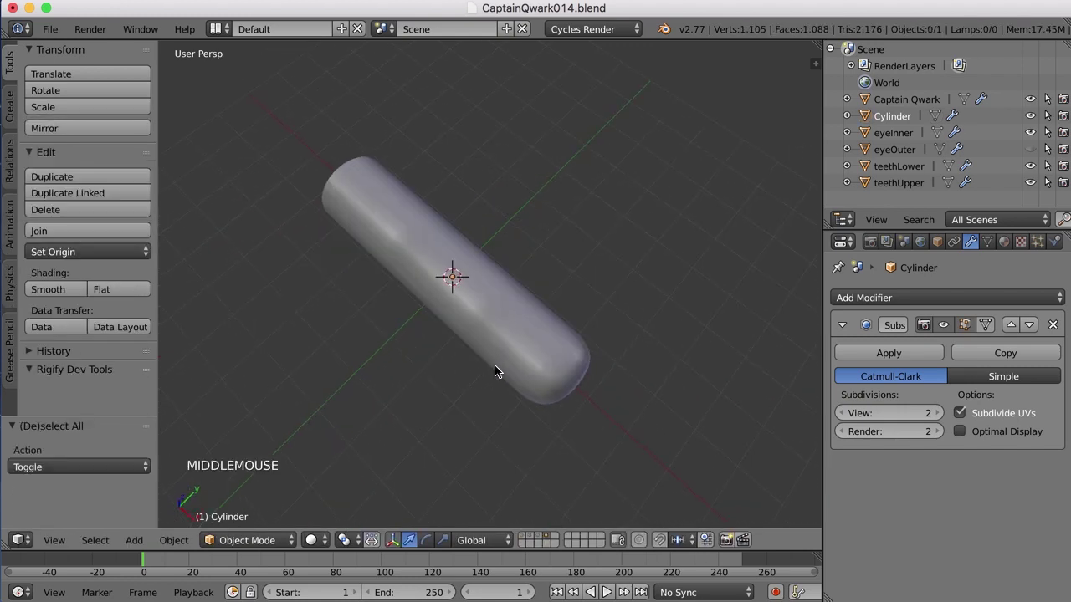
{"action": "key", "text": "Tab"}
{"action": "middle_click", "coordinate": [573, 358]}
{"action": "key", "text": "ctrl+Tab"}
{"action": "key", "text": "ctrl+Tab"}
{"action": "right_click", "coordinate": [535, 311]}
{"action": "left_click", "coordinate": [577, 356]}
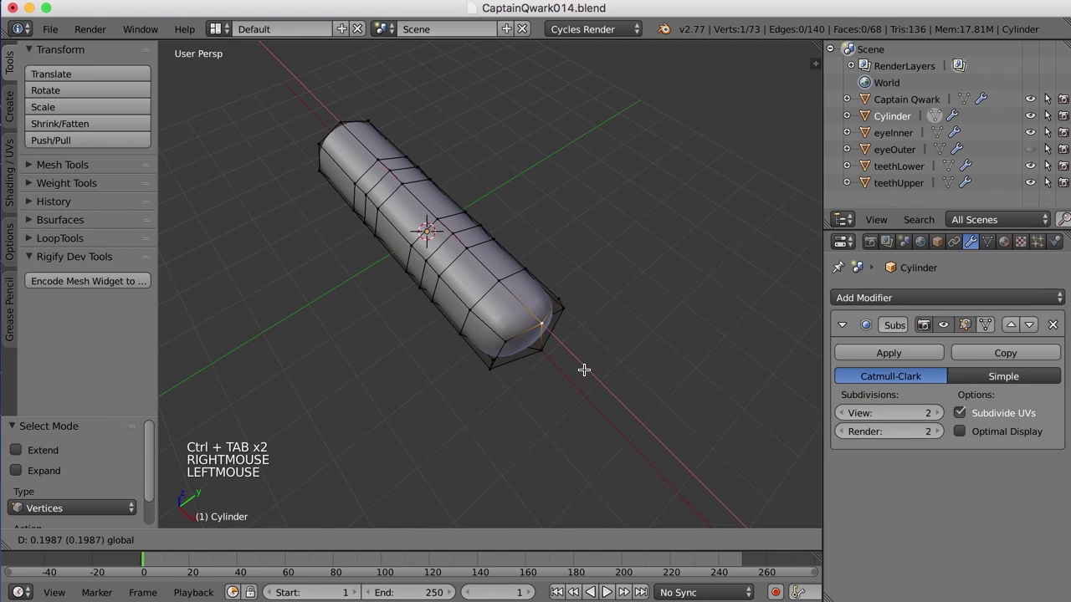
- Compare the reshaped tip with the smoothed preview while orbiting around it
{"action": "key", "text": "Tab"}
{"action": "middle_click", "coordinate": [552, 394]}
{"action": "key", "text": "Tab"}
{"action": "left_click", "coordinate": [649, 289]}
{"action": "key", "text": "Tab"}
{"action": "middle_click", "coordinate": [565, 421]}
{"action": "middle_click", "coordinate": [445, 363]}
- Select the flat end faces and Shrink/Fatten them with Alt+S to open the finger base
{"action": "key", "text": "Tab"}
{"action": "middle_click", "coordinate": [428, 345]}
{"action": "scroll", "scroll_direction": "up", "scroll_amount": 3}
{"action": "middle_click", "coordinate": [412, 290]}
{"action": "middle_click", "coordinate": [382, 281]}
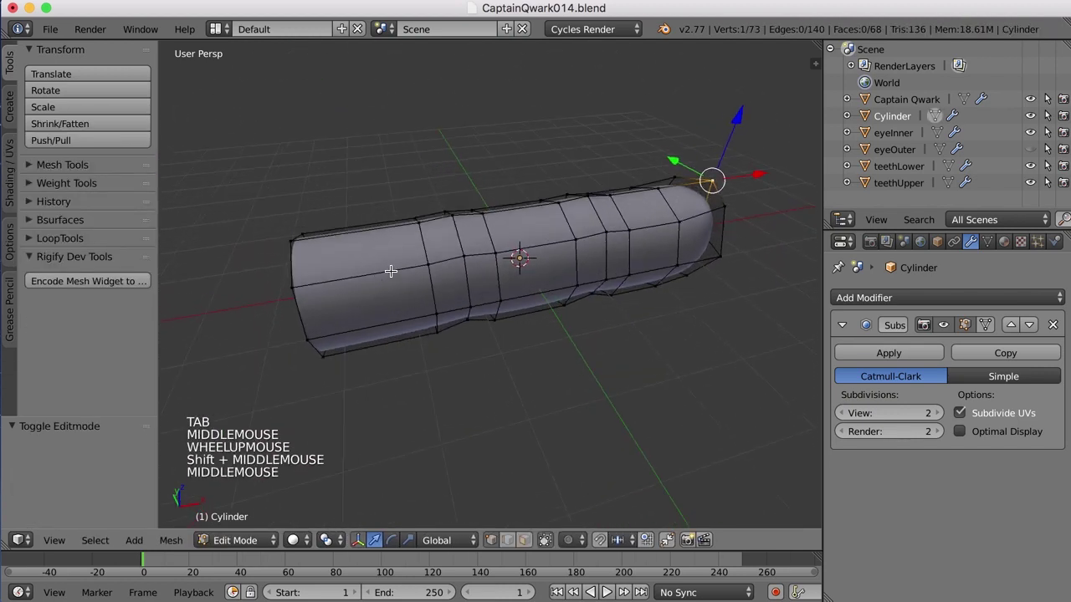
{"action": "scroll", "scroll_direction": "down", "scroll_amount": 3}
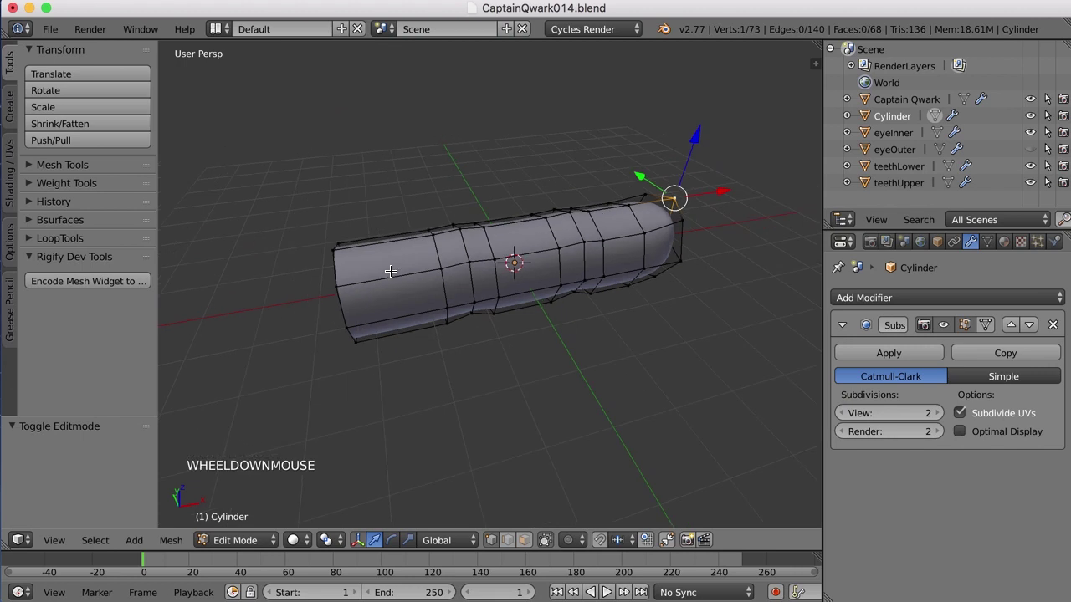
{"action": "key", "text": "ctrl+Tab"}
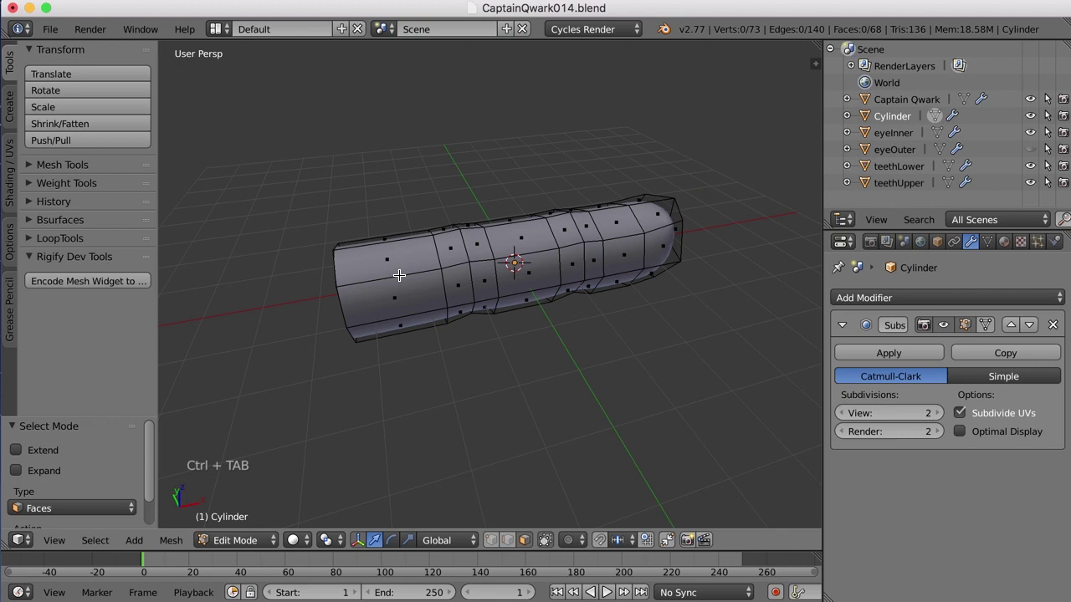
{"action": "right_click", "coordinate": [399, 272]}
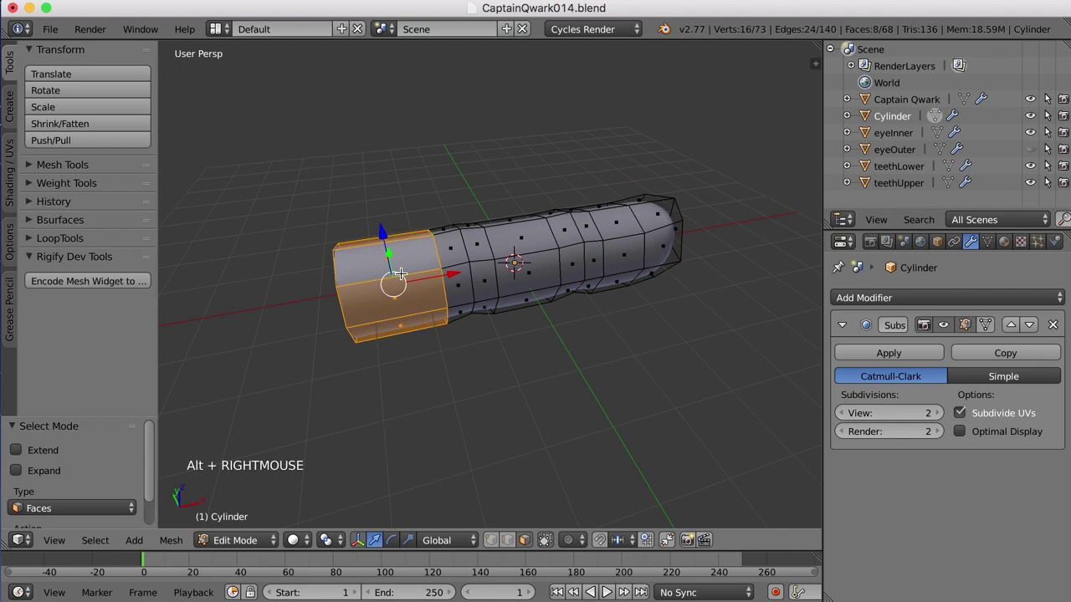
{"action": "middle_click", "coordinate": [461, 352]}
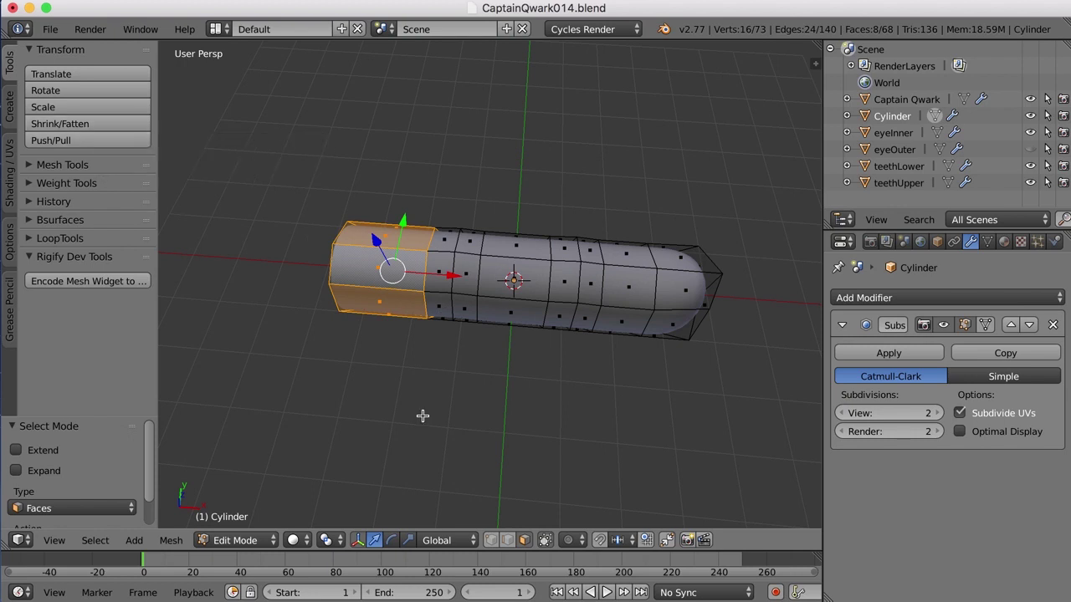
{"action": "key", "text": "alt+s"}
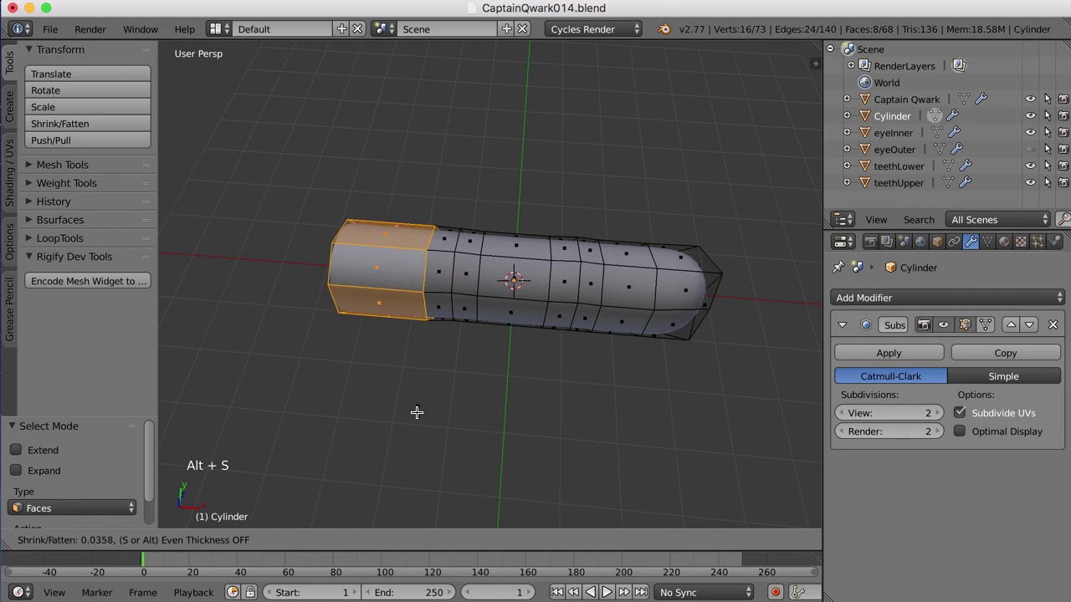
{"action": "left_click", "coordinate": [413, 409]}
- Select the open-end rim and scale it up about 1.09×
{"action": "key", "text": "a"}
{"action": "middle_click", "coordinate": [424, 417]}
{"action": "middle_click", "coordinate": [416, 381]}
{"action": "key", "text": "ctrl+Tab"}
{"action": "right_click", "coordinate": [335, 302]}
{"action": "middle_click", "coordinate": [399, 344]}
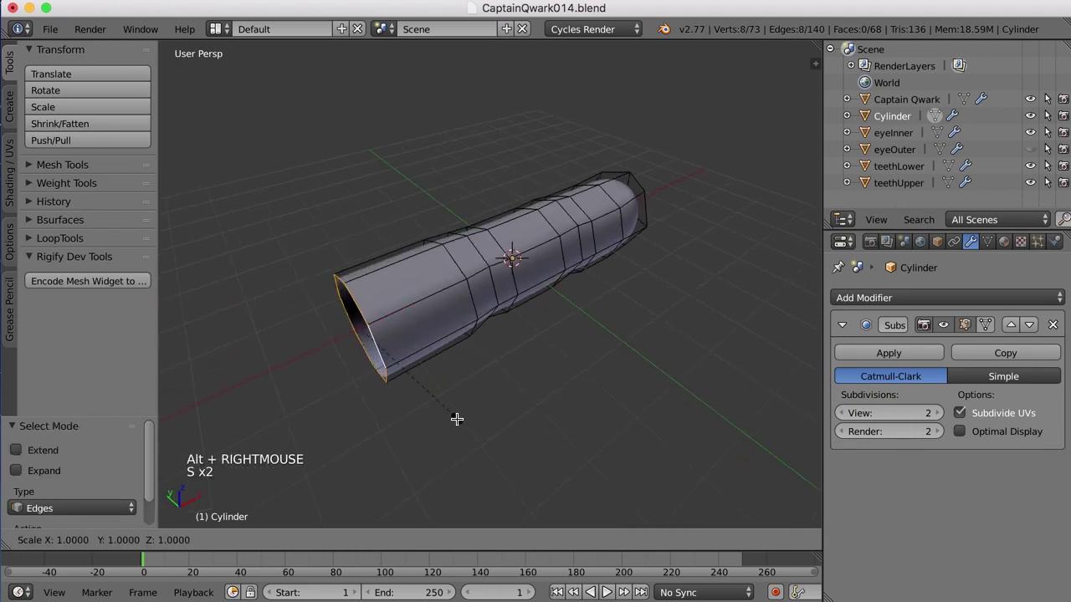
{"action": "key", "text": "s"}
{"action": "left_click", "coordinate": [462, 426]}
- Preview the opened base in Object Mode
{"action": "key", "text": "Tab"}
{"action": "scroll", "scroll_direction": "down", "scroll_amount": 3}
{"action": "middle_click", "coordinate": [528, 417]}
{"action": "scroll", "scroll_direction": "up", "scroll_amount": 3}
- Select the two mid-finger face rings and Shrink/Fatten them by about −0.088 for the knuckle
{"action": "key", "text": "Tab"}
{"action": "middle_click", "coordinate": [489, 390]}
{"action": "scroll", "scroll_direction": "up", "scroll_amount": 3}
{"action": "middle_click", "coordinate": [494, 331]}
{"action": "middle_click", "coordinate": [463, 302]}
{"action": "key", "text": "ctrl+Tab"}
{"action": "right_click", "coordinate": [465, 294]}
{"action": "right_click", "coordinate": [502, 300]}
{"action": "key", "text": "alt+s"}
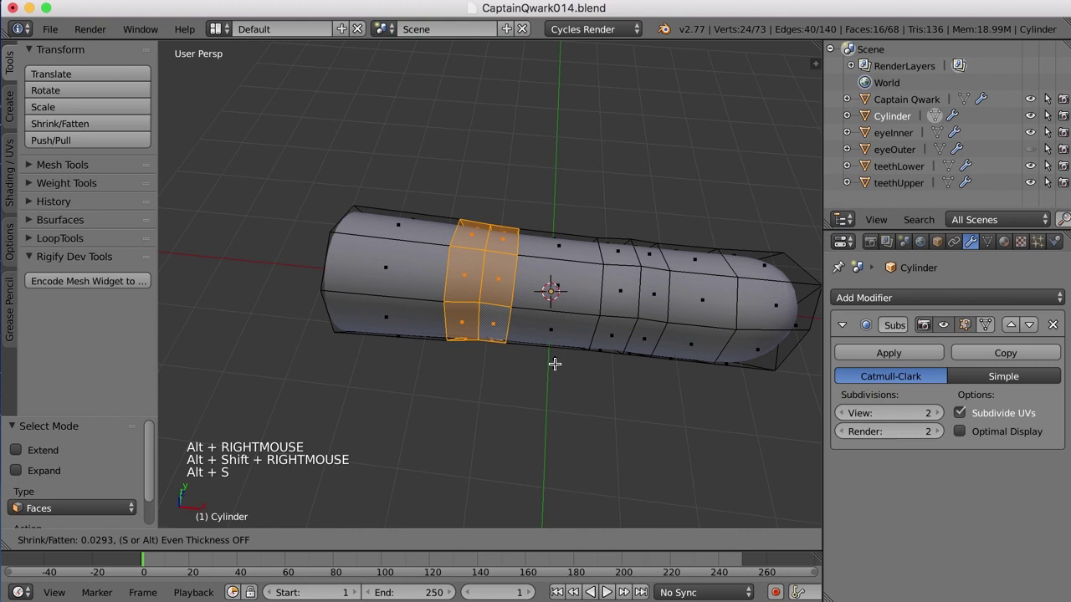
{"action": "left_click", "coordinate": [555, 362]}
- Undo once and review the knuckle band while orbiting the finger
{"action": "middle_click", "coordinate": [551, 349]}
{"action": "key", "text": "super+z"}
{"action": "middle_click", "coordinate": [549, 323]}
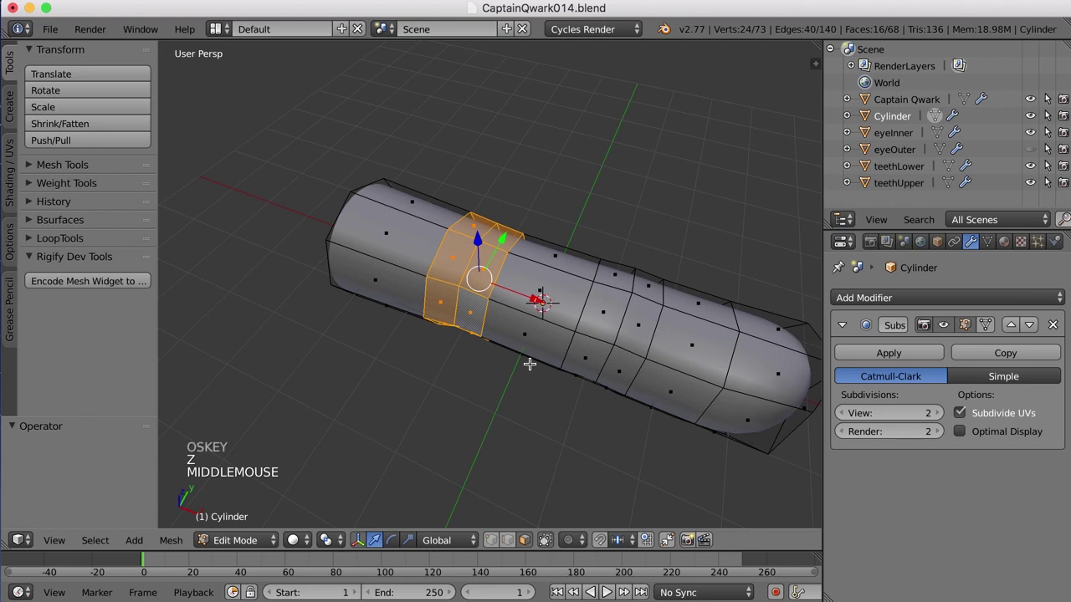
{"action": "middle_click", "coordinate": [530, 369]}
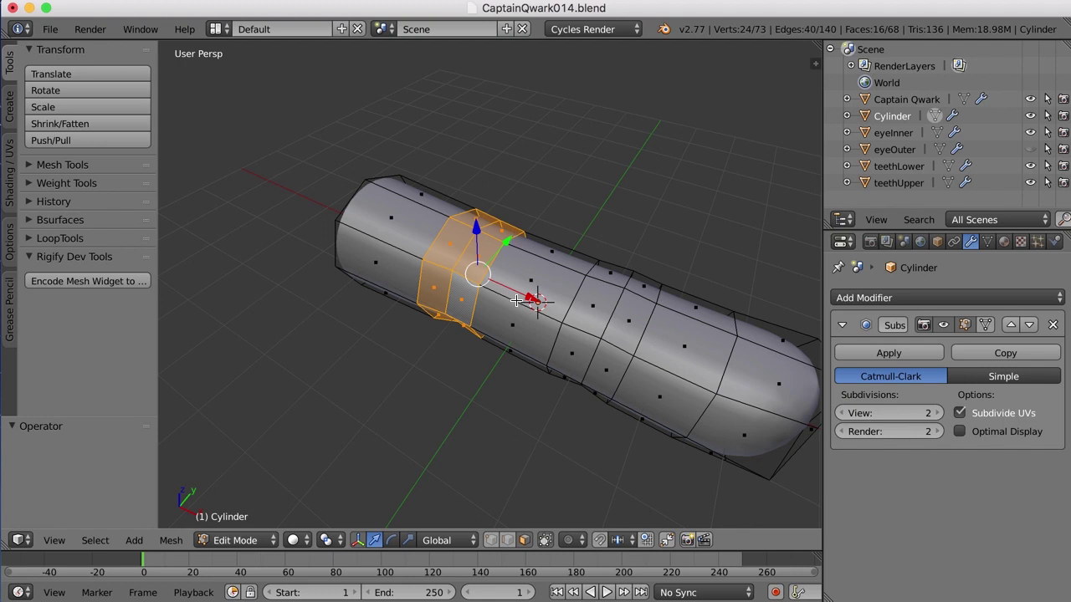
{"action": "middle_click", "coordinate": [536, 302]}
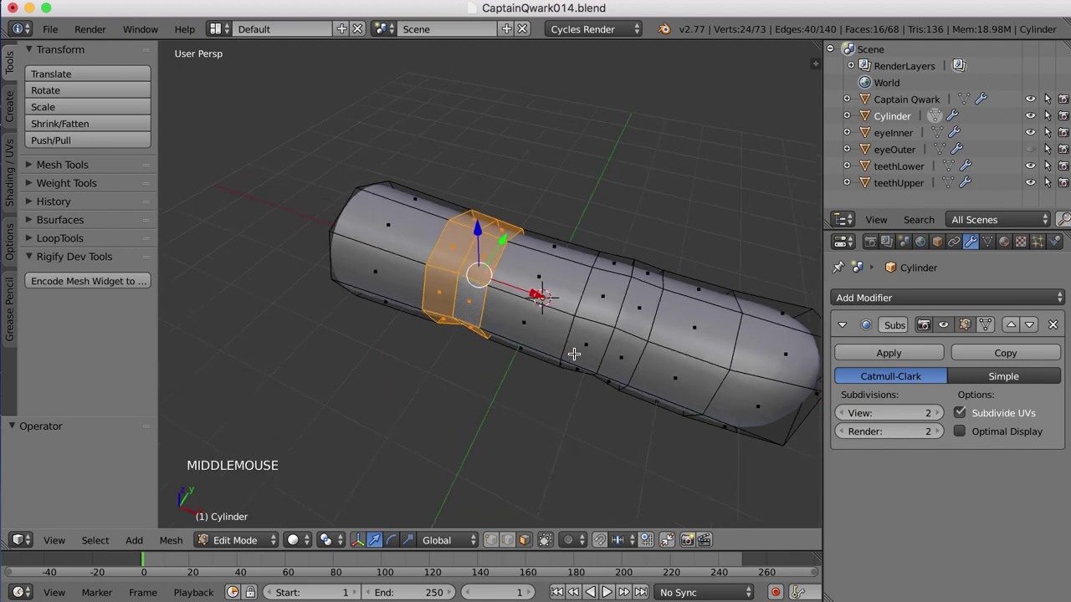
- Scale the knuckle band slightly along X, deselect, and leave Edit Mode
{"action": "key", "text": "s"}
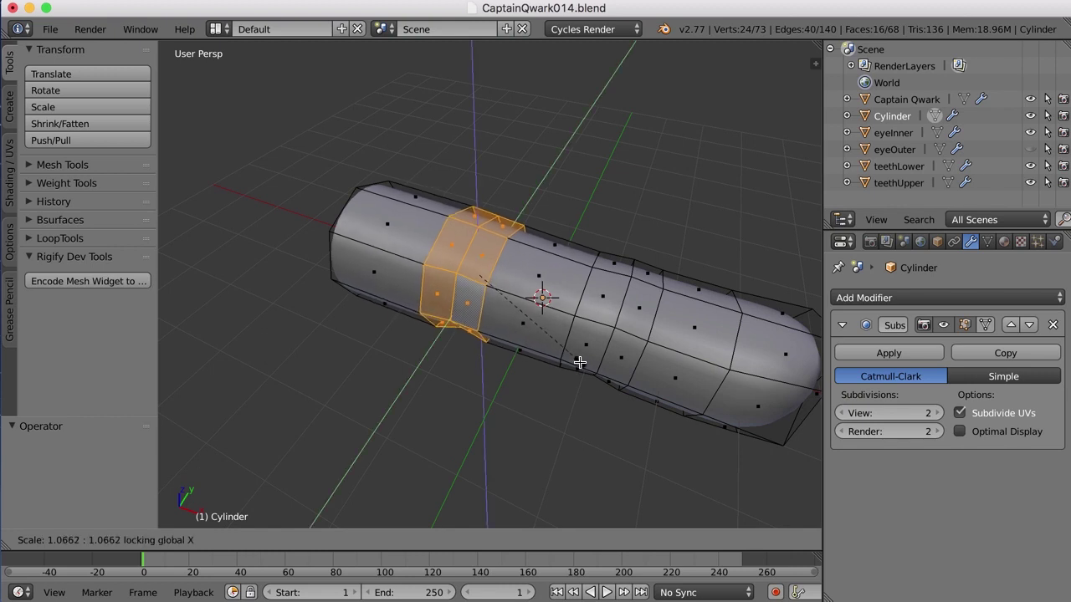
{"action": "left_click", "coordinate": [583, 362]}
{"action": "key", "text": "a"}
{"action": "key", "text": "Tab"}
{"action": "middle_click", "coordinate": [551, 370]}
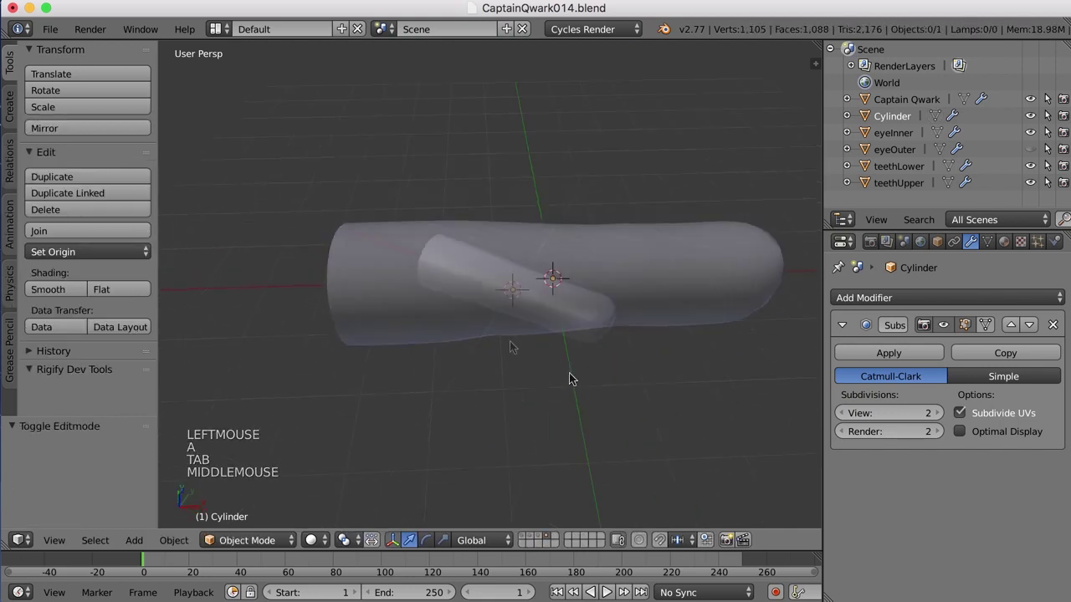
{"action": "key", "text": "Tab"}
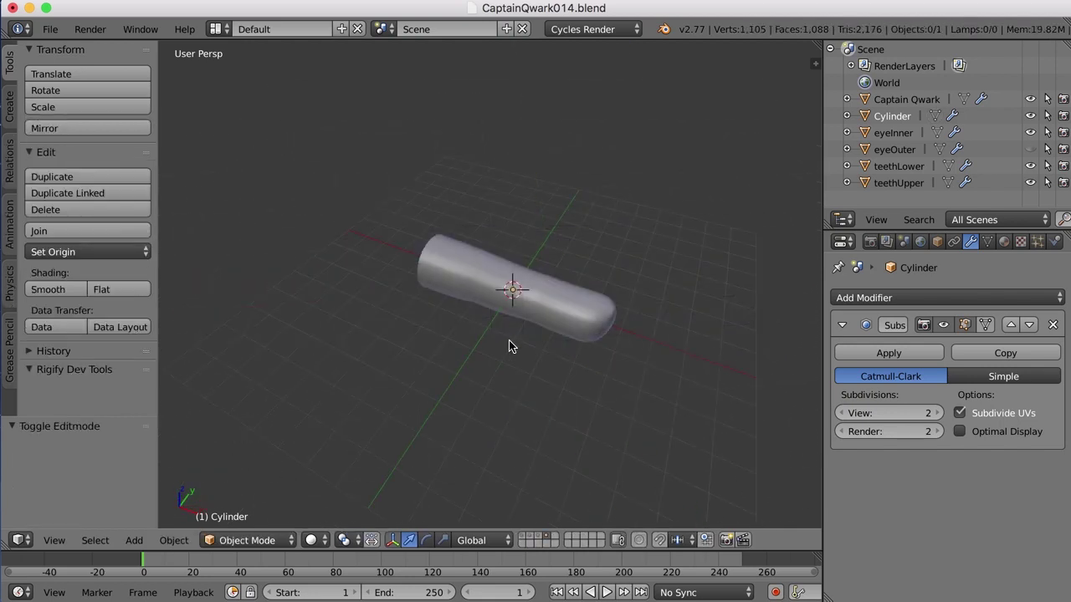
{"action": "middle_click", "coordinate": [486, 356]}
- Duplicate the finger with Shift+D and place Cylinder.001 about 2.63 units beside it
{"action": "right_click", "coordinate": [496, 289]}
{"action": "middle_click", "coordinate": [497, 301]}
{"action": "scroll", "scroll_direction": "up", "scroll_amount": 3}
{"action": "key", "text": "shift+d"}
{"action": "left_click", "coordinate": [520, 297]}
{"action": "left_click", "coordinate": [474, 230]}
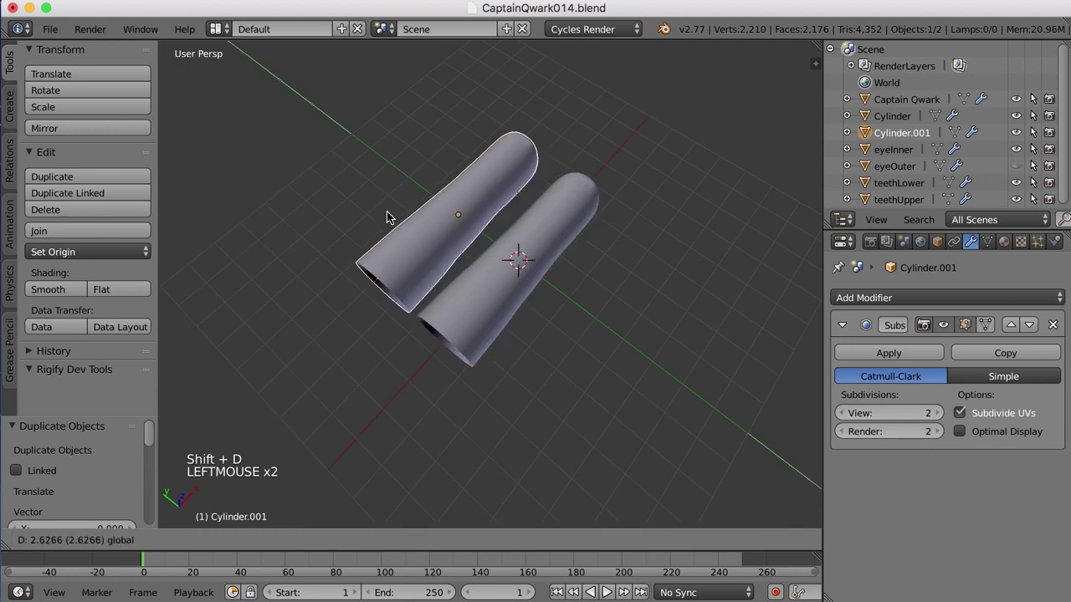
{"action": "middle_click", "coordinate": [490, 301]}
- Pivot the duplicate from its base end and scale it down to 0.893
{"action": "key", "text": "Tab"}
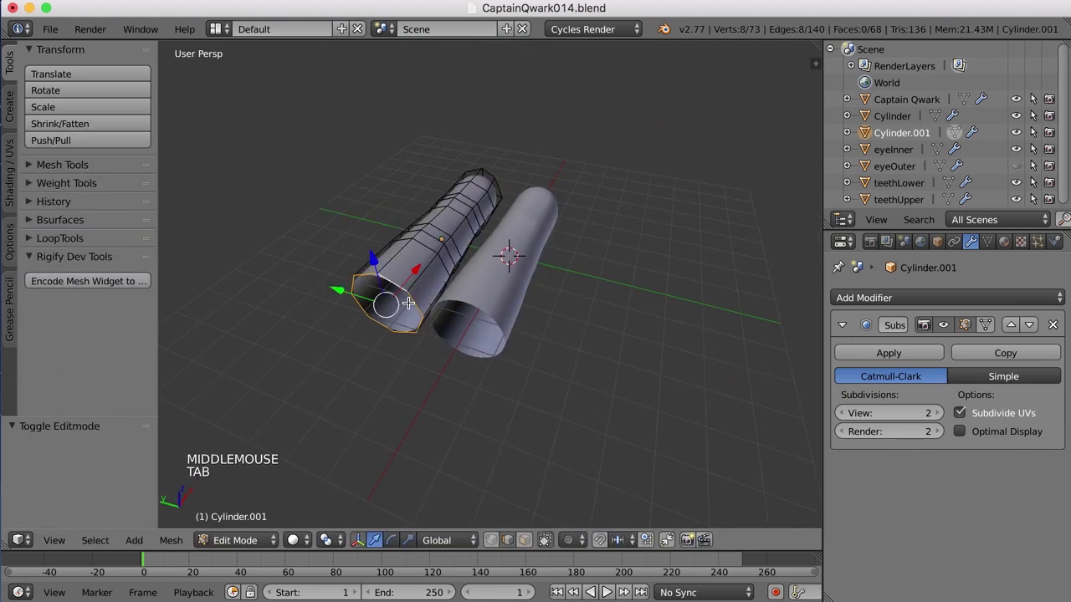
{"action": "middle_click", "coordinate": [443, 317]}
{"action": "middle_click", "coordinate": [404, 270]}
{"action": "middle_click", "coordinate": [545, 264]}
{"action": "key", "text": "shift+s"}
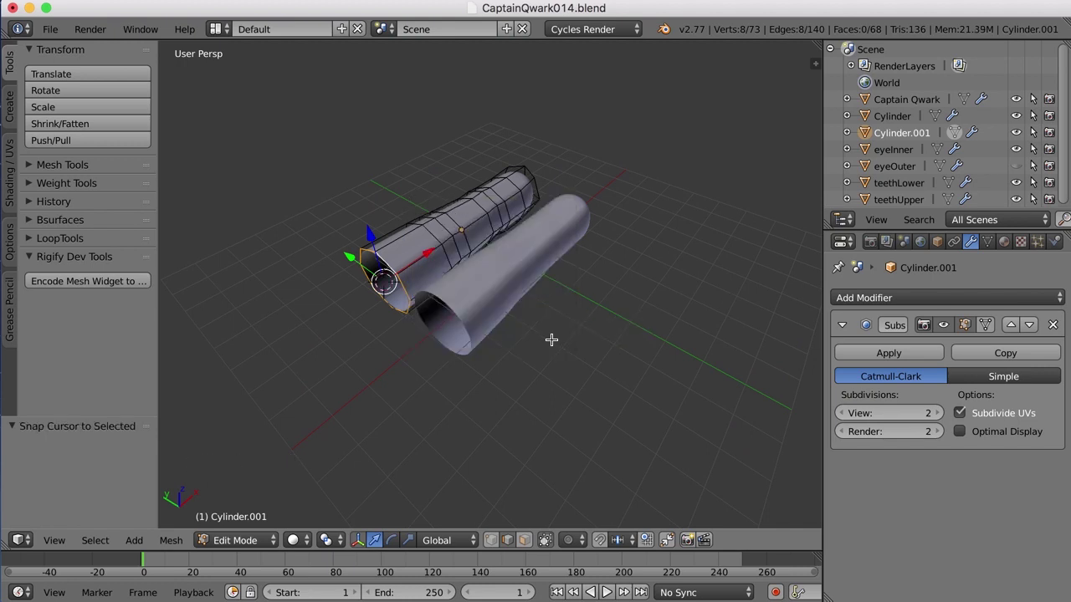
{"action": "key", "text": "Tab"}
{"action": "middle_click", "coordinate": [545, 342]}
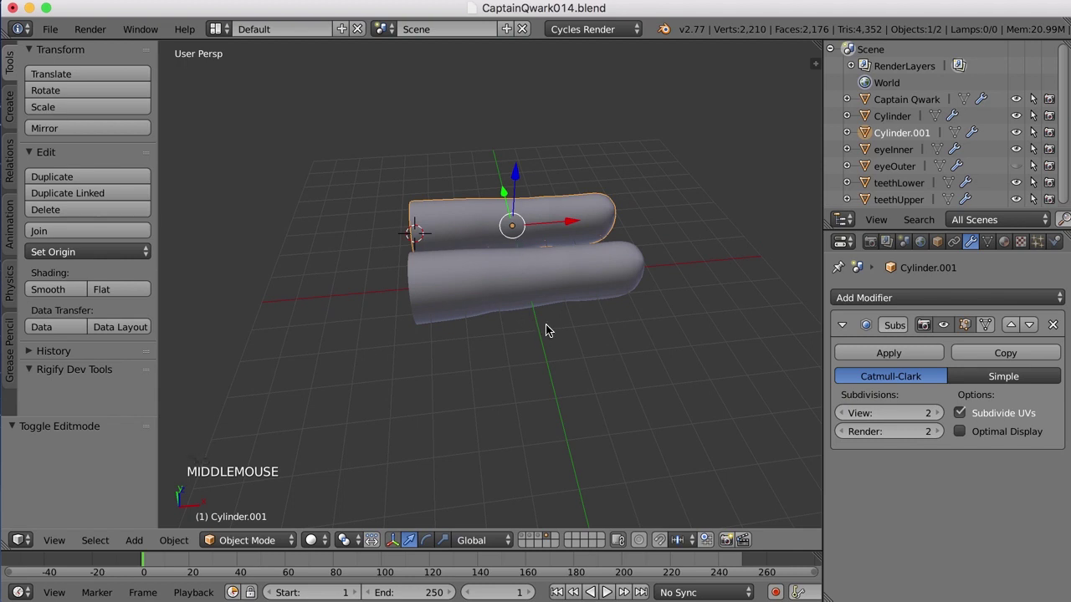
{"action": "key", "text": "."}
{"action": "key", "text": "s"}
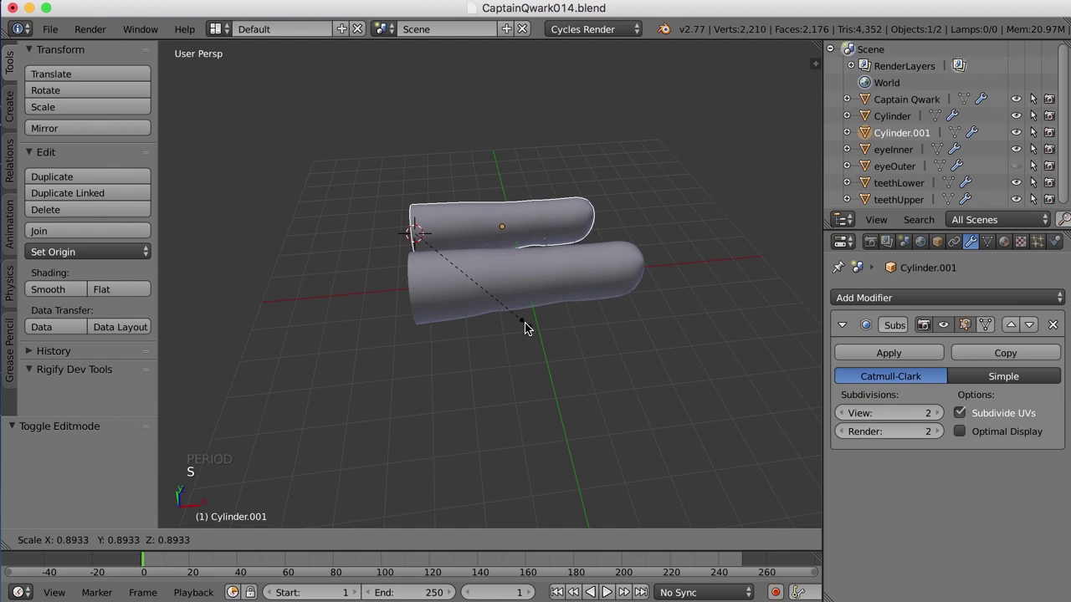
{"action": "left_click", "coordinate": [530, 327]}
{"action": "middle_click", "coordinate": [534, 322]}
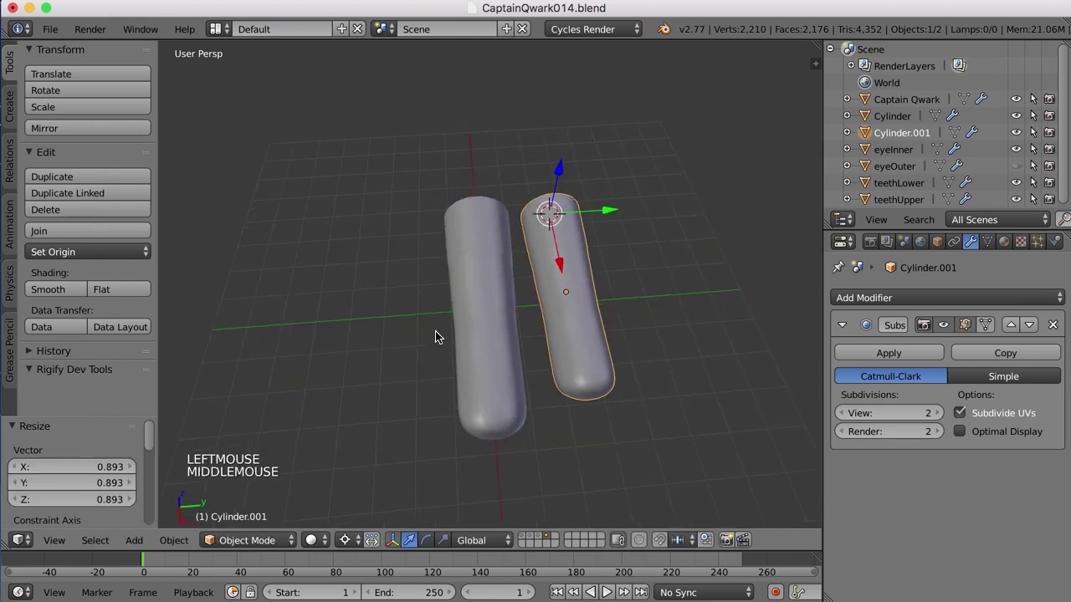
- Select both finger cylinders, join them with Ctrl+J, and enter Edit Mode
{"action": "middle_click", "coordinate": [525, 309]}
{"action": "scroll", "scroll_direction": "up", "scroll_amount": 3}
{"action": "right_click", "coordinate": [516, 305]}
{"action": "middle_click", "coordinate": [516, 312]}
{"action": "key", "text": "ctrl+j"}
{"action": "key", "text": "Tab"}
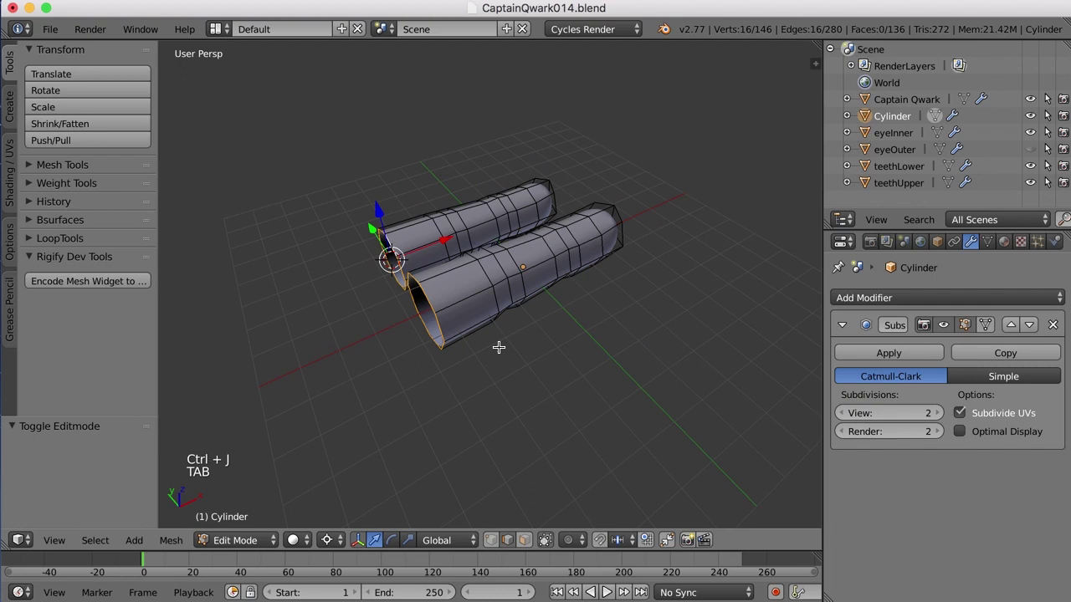
- Try selecting the base edge loops of both fingers, then undo the selection
{"action": "key", "text": "a"}
{"action": "middle_click", "coordinate": [474, 345]}
{"action": "scroll", "scroll_direction": "up", "scroll_amount": 3}
{"action": "middle_click", "coordinate": [599, 322]}
{"action": "right_click", "coordinate": [599, 324]}
{"action": "right_click", "coordinate": [582, 351]}
{"action": "middle_click", "coordinate": [612, 372]}
{"action": "right_click", "coordinate": [559, 302]}
{"action": "key", "text": "super+z"}
- Select the facing base edges of both fingers and Bridge Edge Loops with 1 cut
{"action": "right_click", "coordinate": [558, 297]}
{"action": "right_click", "coordinate": [558, 325]}
{"action": "middle_click", "coordinate": [589, 354]}
{"action": "middle_click", "coordinate": [609, 358]}
{"action": "key", "text": "ctrl+e"}
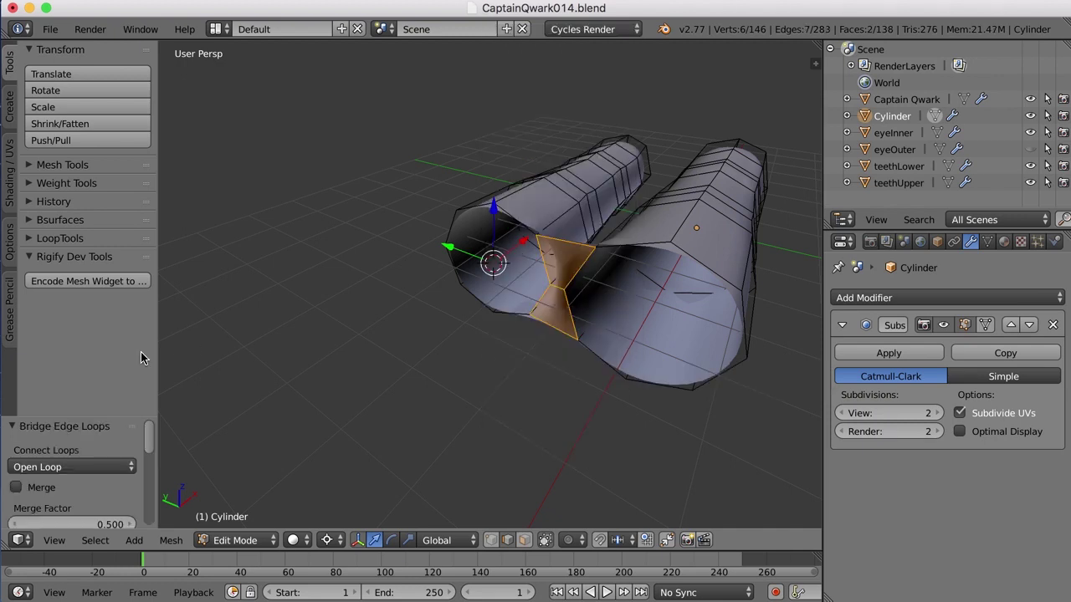
{"action": "left_click", "coordinate": [135, 413]}
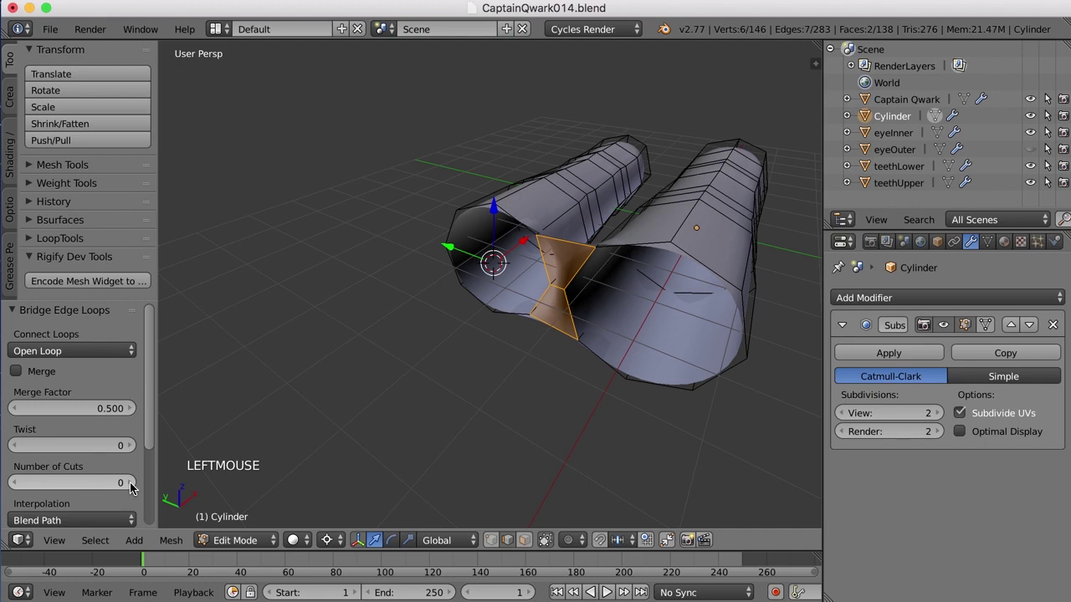
{"action": "left_click", "coordinate": [133, 487]}
- Extrude the fingers' shared base loop downward to start the palm ring
{"action": "scroll", "scroll_direction": "down", "scroll_amount": 3}
{"action": "key", "text": "Tab"}
{"action": "key", "text": "a"}
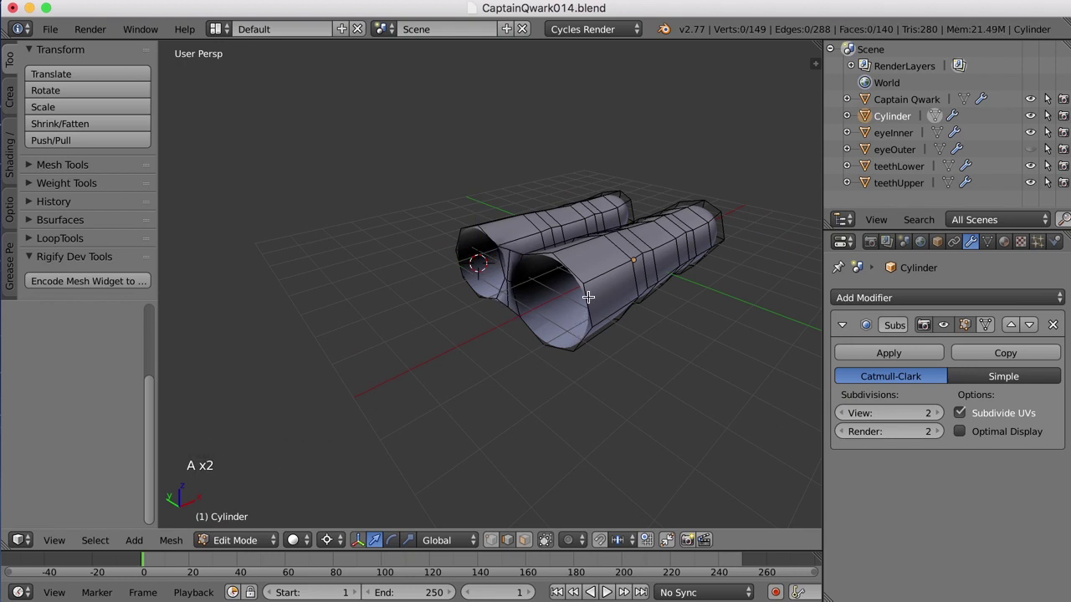
{"action": "right_click", "coordinate": [593, 294]}
{"action": "middle_click", "coordinate": [571, 330]}
{"action": "middle_click", "coordinate": [551, 341]}
{"action": "scroll", "scroll_direction": "down", "scroll_amount": 3}
{"action": "middle_click", "coordinate": [570, 345]}
{"action": "middle_click", "coordinate": [571, 343]}
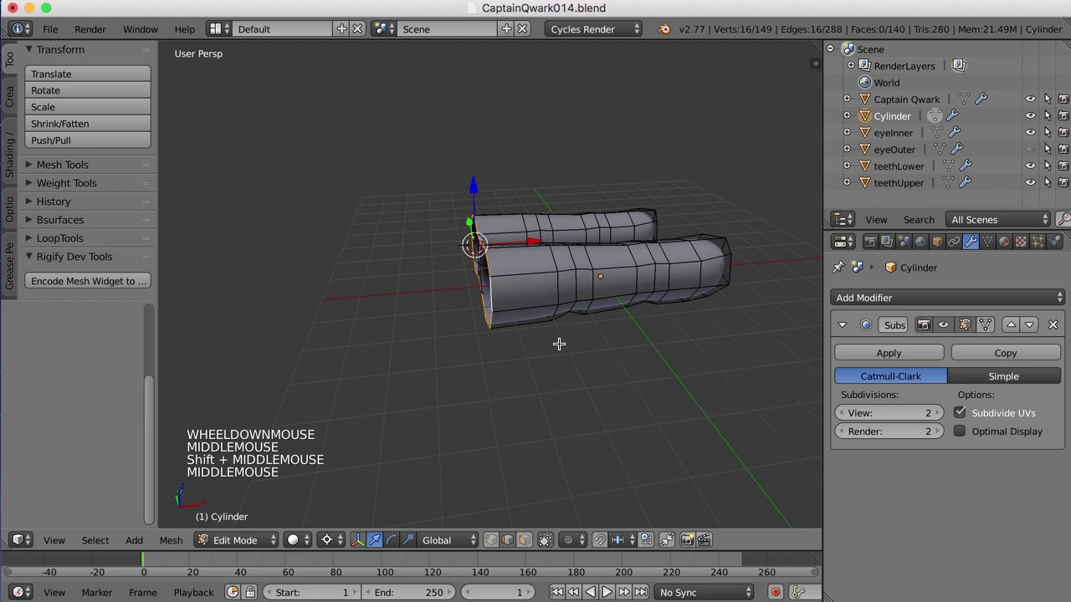
{"action": "key", "text": "e"}
{"action": "left_click", "coordinate": [563, 341]}
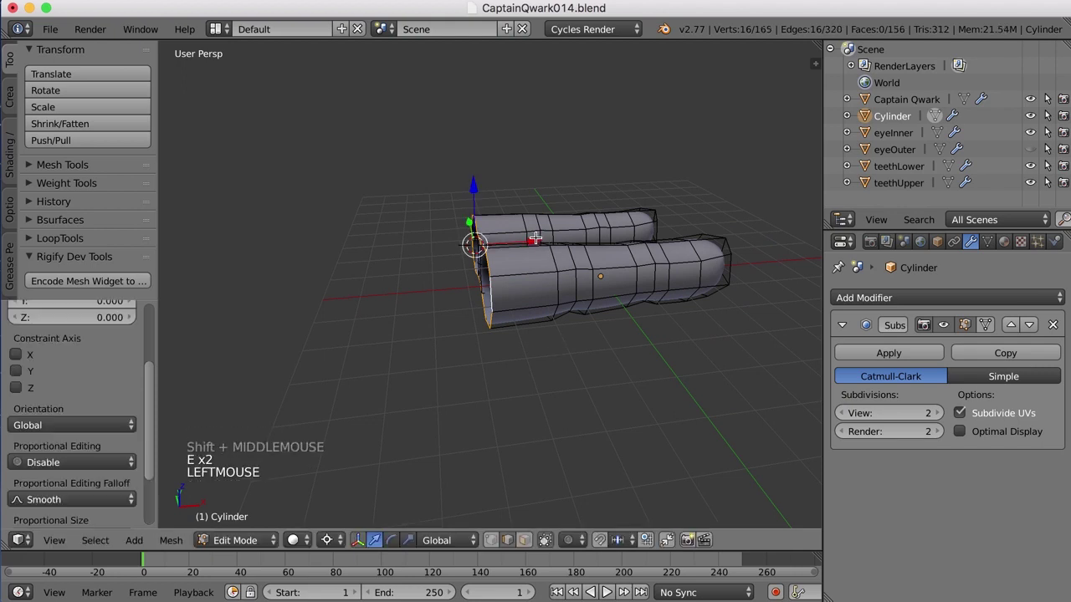
{"action": "left_click", "coordinate": [515, 268]}
- Move the vertices between the finger openings to close the gap underneath
{"action": "middle_click", "coordinate": [515, 268]}
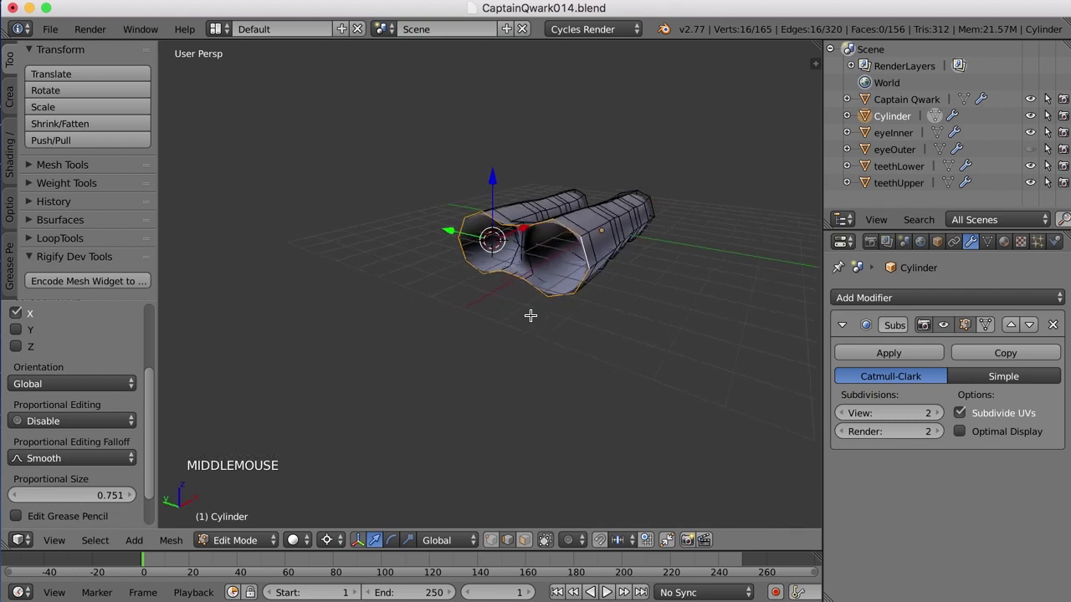
{"action": "middle_click", "coordinate": [538, 286]}
{"action": "scroll", "scroll_direction": "up", "scroll_amount": 3}
{"action": "middle_click", "coordinate": [544, 285]}
{"action": "right_click", "coordinate": [548, 267]}
{"action": "right_click", "coordinate": [571, 273]}
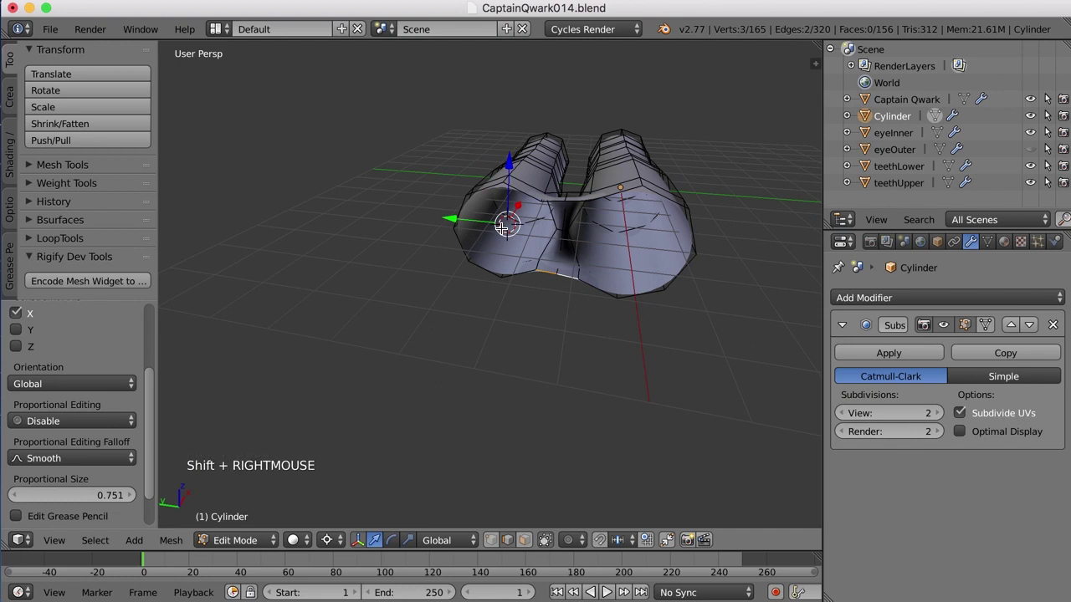
{"action": "key", "text": "ctrl+,"}
{"action": "middle_click", "coordinate": [563, 287]}
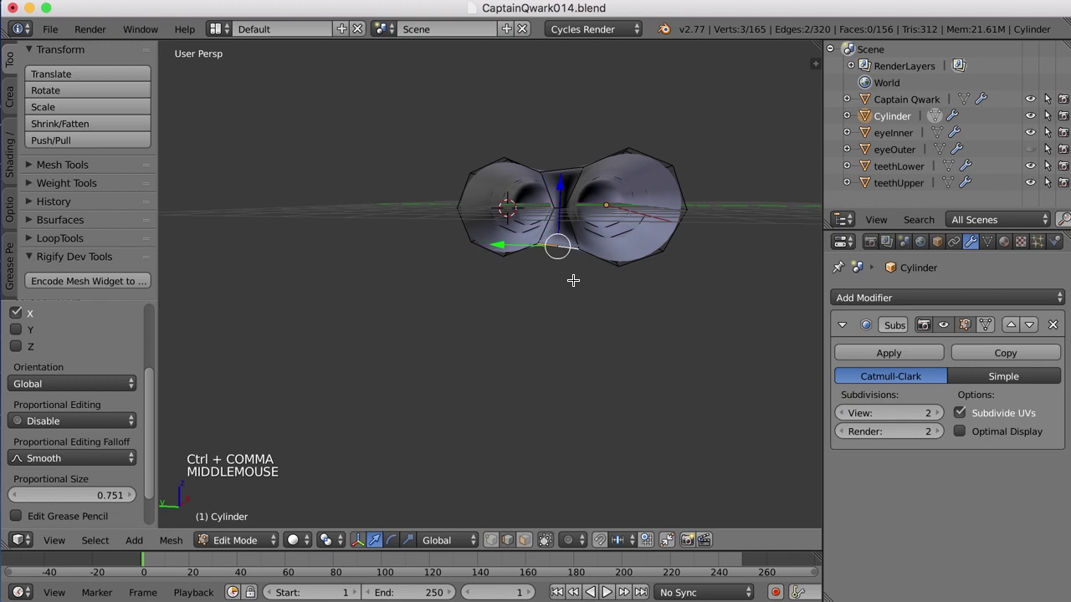
{"action": "left_click", "coordinate": [560, 179]}
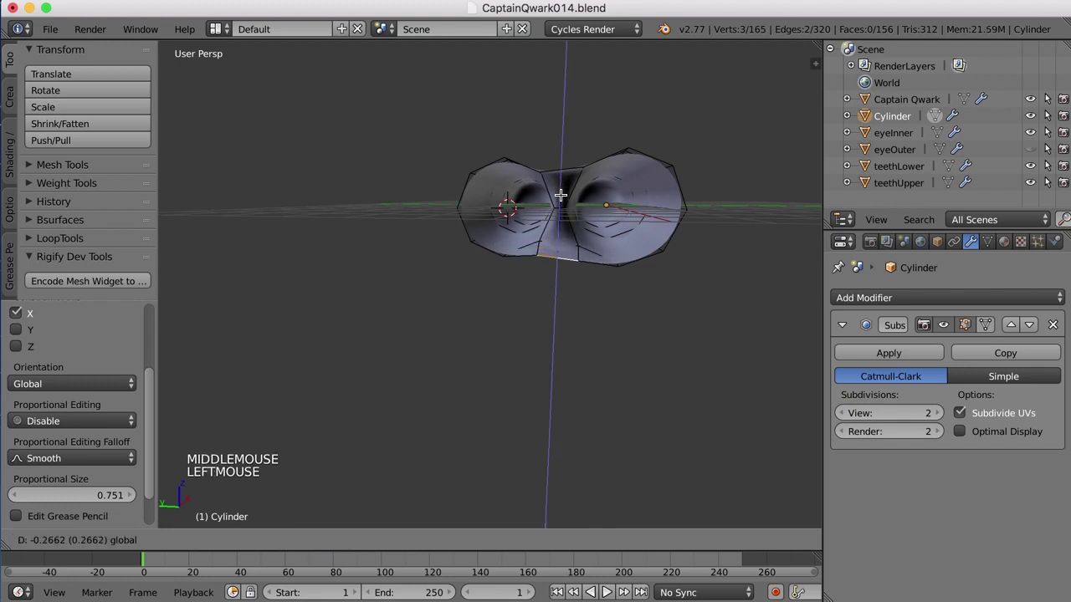
{"action": "key", "text": "Tab"}
- Extrude the palm loop further down, flatten its end along one axis, and preview in Object Mode
{"action": "middle_click", "coordinate": [656, 295]}
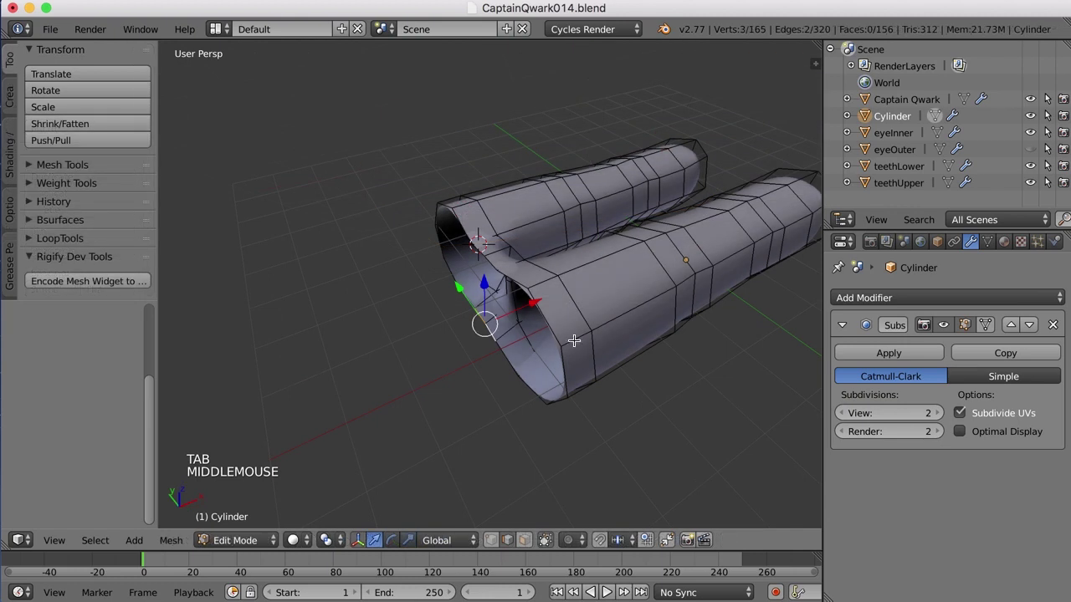
{"action": "right_click", "coordinate": [556, 329]}
{"action": "middle_click", "coordinate": [582, 338]}
{"action": "key", "text": "a"}
{"action": "key", "text": "e"}
{"action": "left_click", "coordinate": [554, 330]}
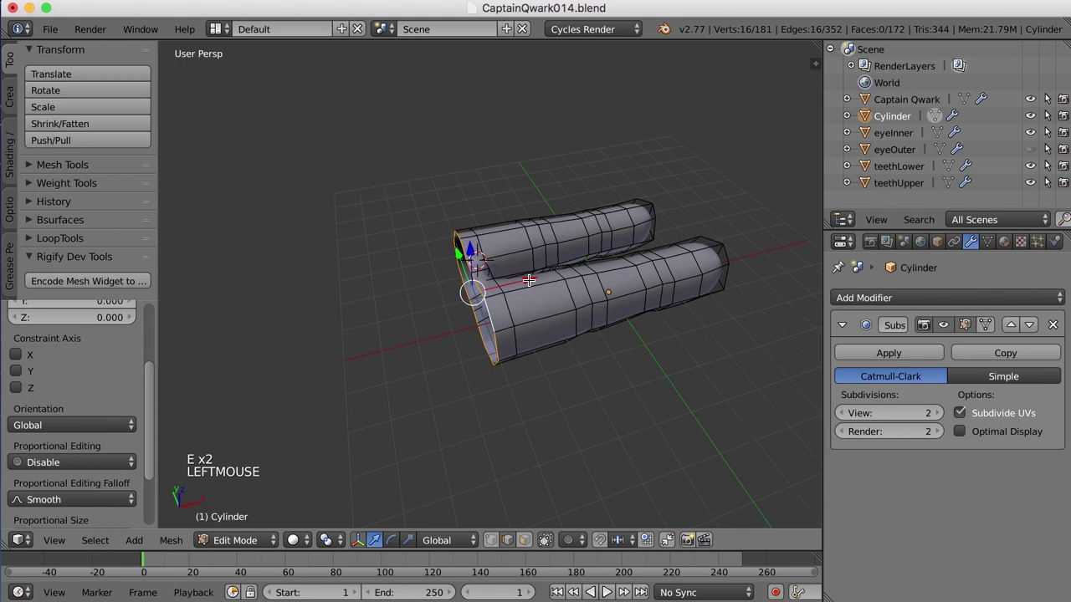
{"action": "left_click", "coordinate": [533, 276]}
{"action": "scroll", "scroll_direction": "down", "scroll_amount": 3}
{"action": "key", "text": "s"}
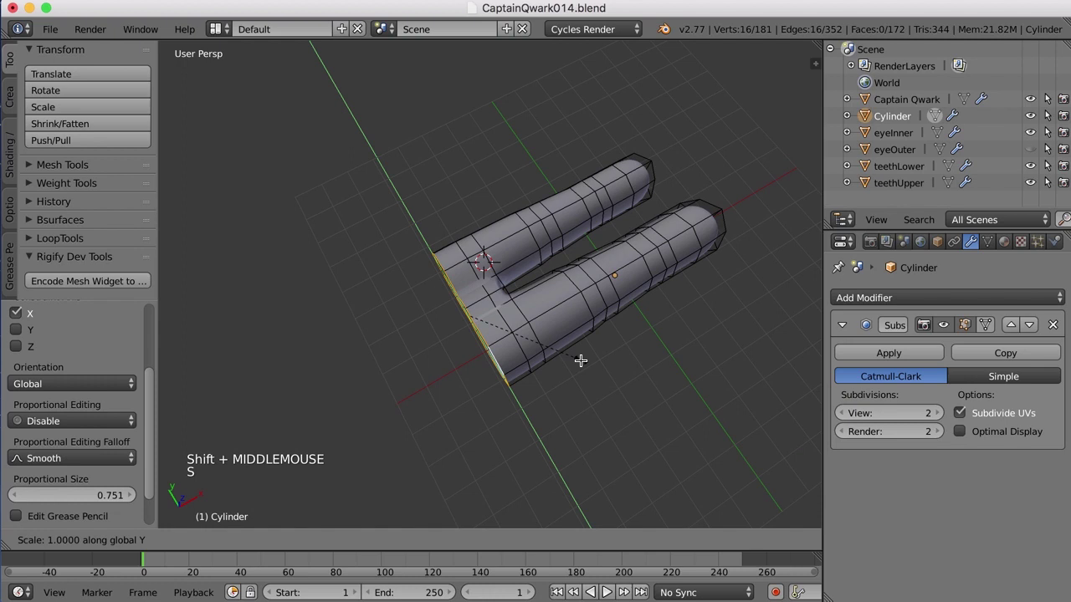
{"action": "left_click", "coordinate": [582, 365]}
{"action": "key", "text": "Tab"}
{"action": "middle_click", "coordinate": [588, 379]}
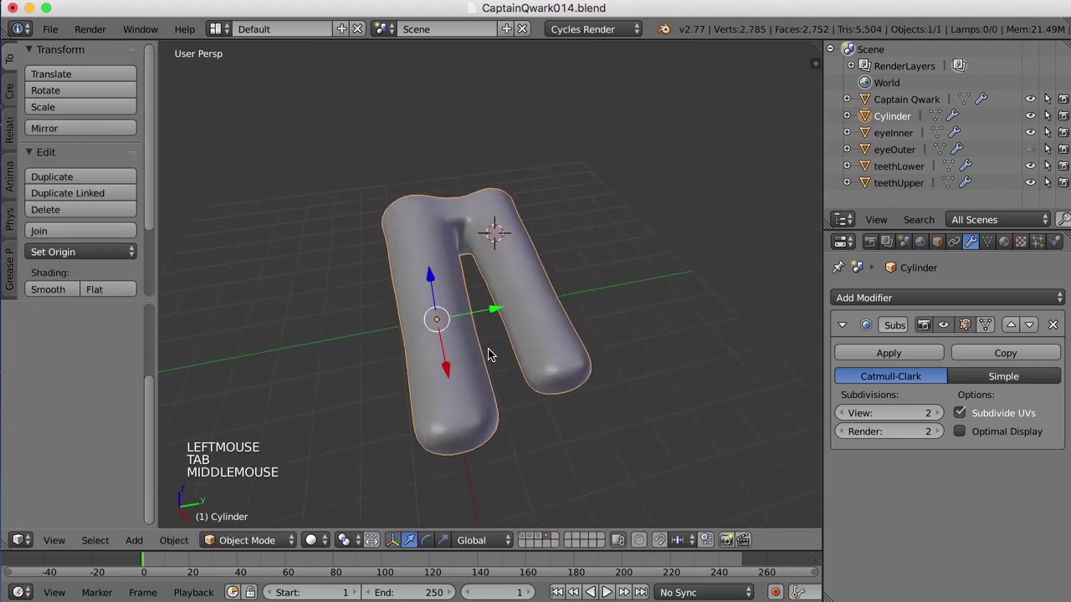
- Nudge the crease vertices between the two fingers to smooth out the join
{"action": "key", "text": "Tab"}
{"action": "scroll", "scroll_direction": "up", "scroll_amount": 3}
{"action": "middle_click", "coordinate": [533, 317]}
{"action": "scroll", "scroll_direction": "up", "scroll_amount": 3}
{"action": "middle_click", "coordinate": [523, 346]}
{"action": "right_click", "coordinate": [473, 336]}
{"action": "right_click", "coordinate": [471, 305]}
{"action": "middle_click", "coordinate": [498, 331]}
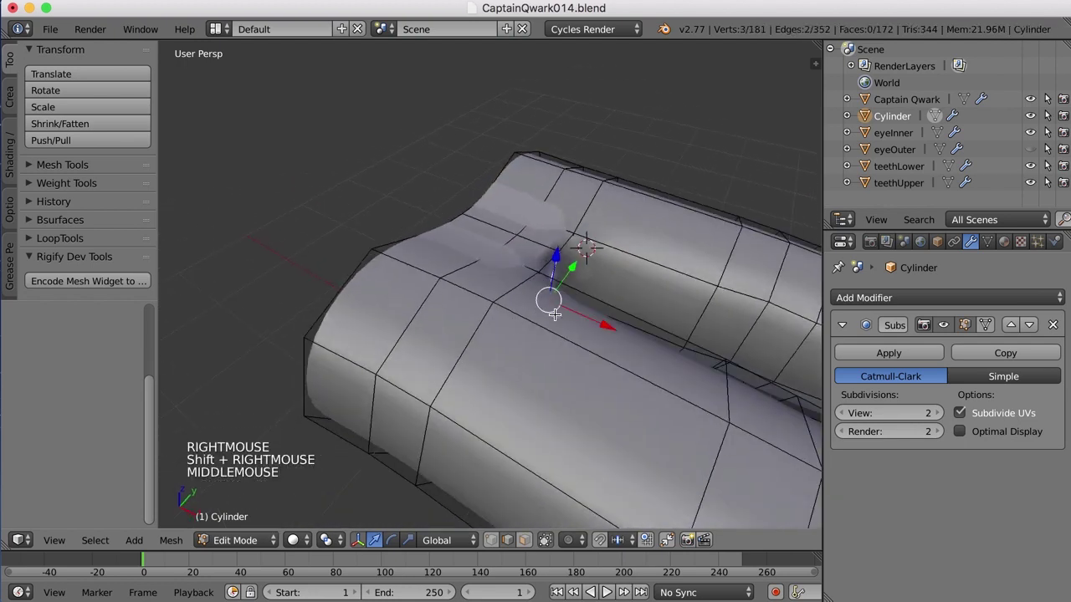
{"action": "left_click", "coordinate": [610, 323]}
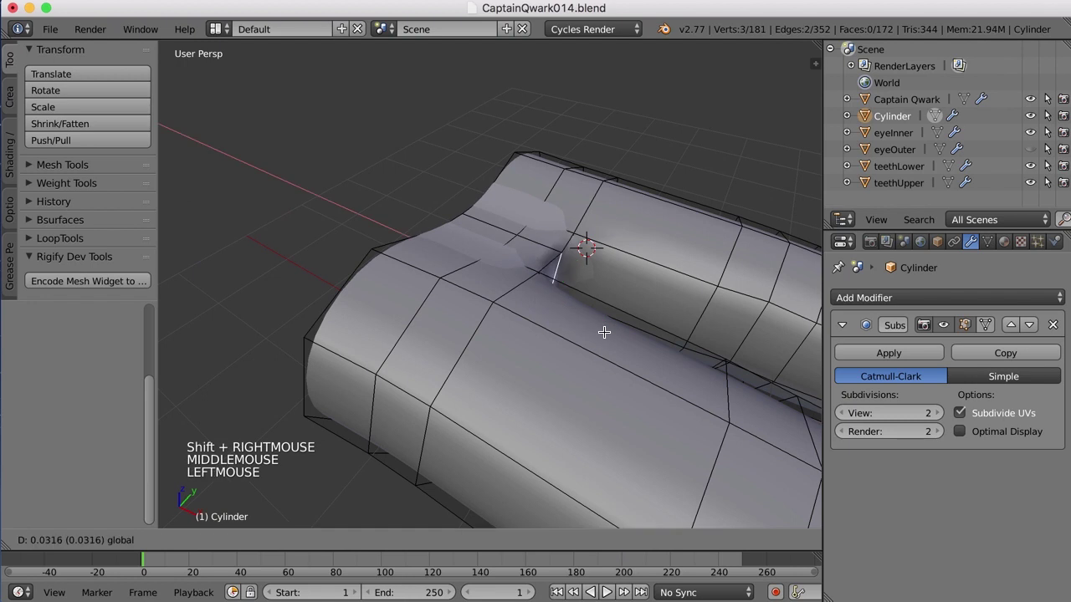
{"action": "key", "text": "Tab"}
{"action": "scroll", "scroll_direction": "down", "scroll_amount": 3}
{"action": "middle_click", "coordinate": [619, 341]}
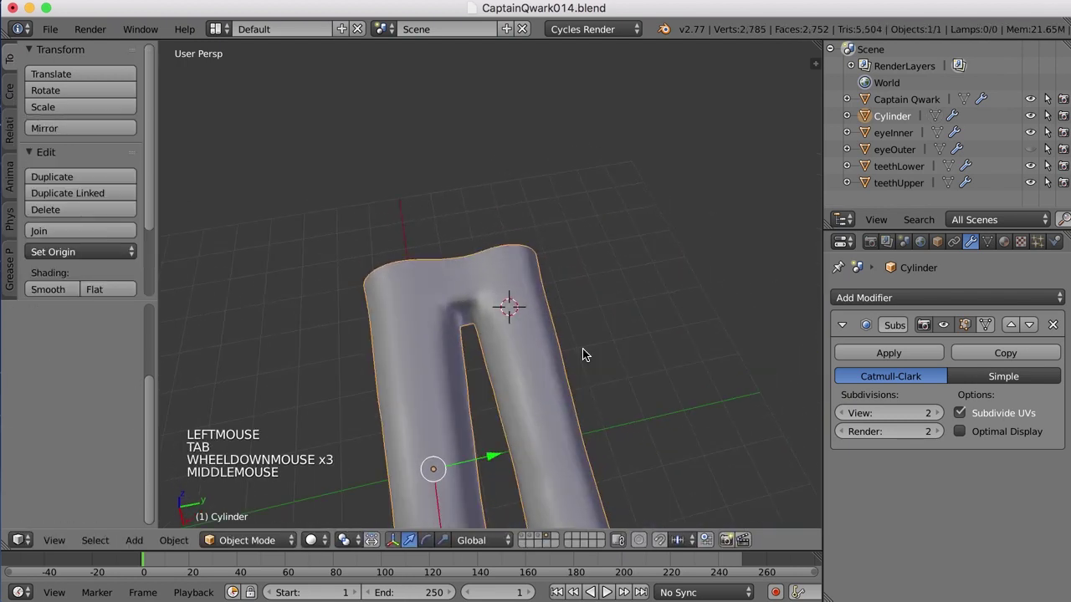
{"action": "key", "text": "Tab"}
{"action": "scroll", "scroll_direction": "up", "scroll_amount": 3}
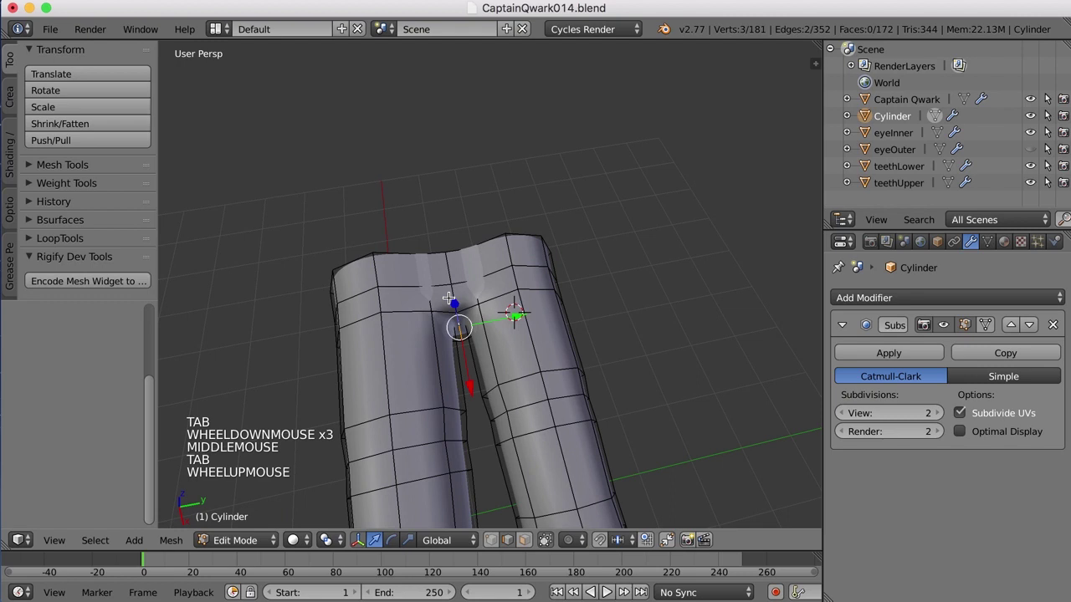
{"action": "right_click", "coordinate": [455, 293]}
{"action": "left_click", "coordinate": [464, 345]}
- Scale the palm's open end loop taller along Z and move it back about 0.41 units
{"action": "middle_click", "coordinate": [574, 350]}
{"action": "middle_click", "coordinate": [516, 323]}
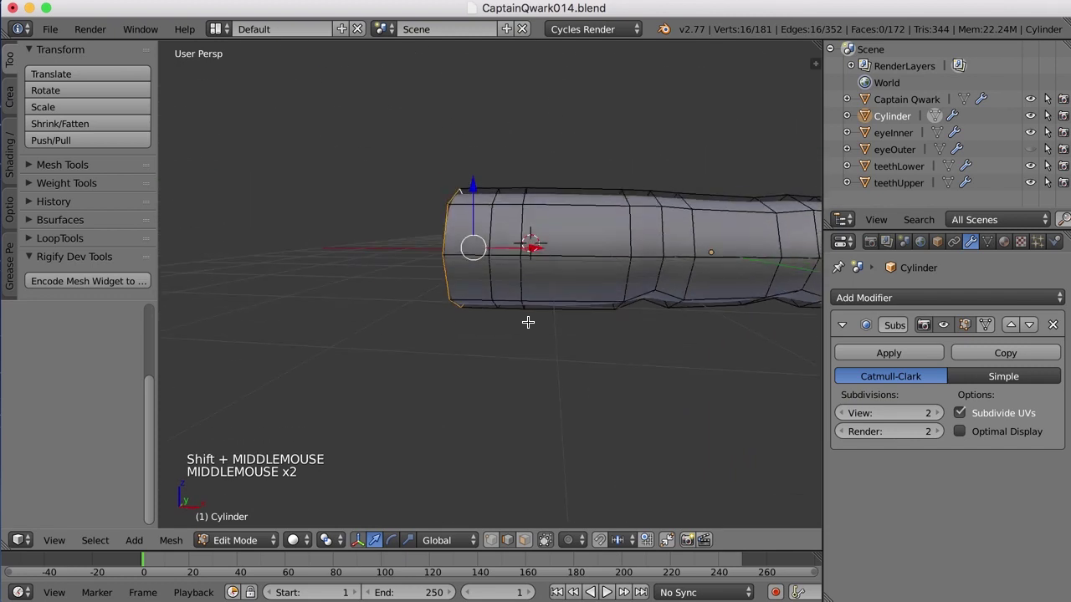
{"action": "key", "text": "s"}
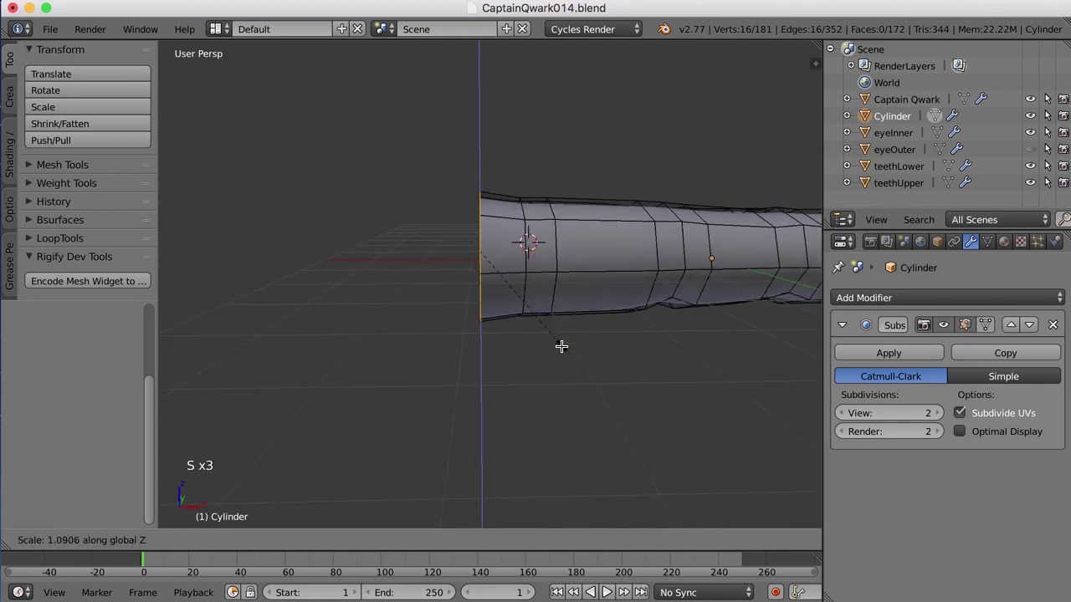
{"action": "left_click", "coordinate": [561, 343]}
{"action": "scroll", "scroll_direction": "down", "scroll_amount": 3}
{"action": "middle_click", "coordinate": [561, 338]}
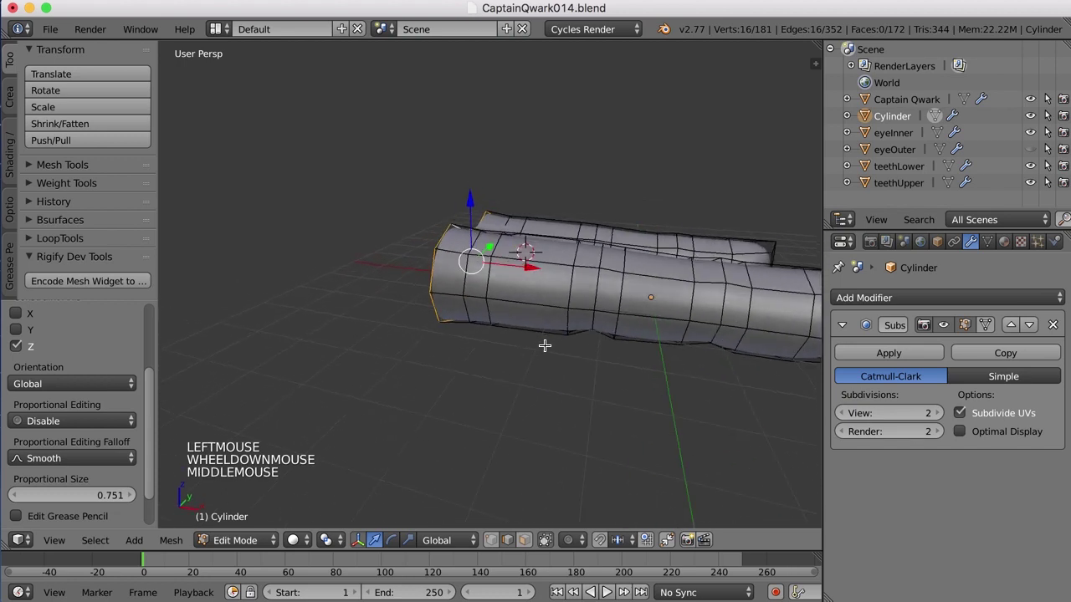
{"action": "middle_click", "coordinate": [522, 269]}
{"action": "scroll", "scroll_direction": "down", "scroll_amount": 3}
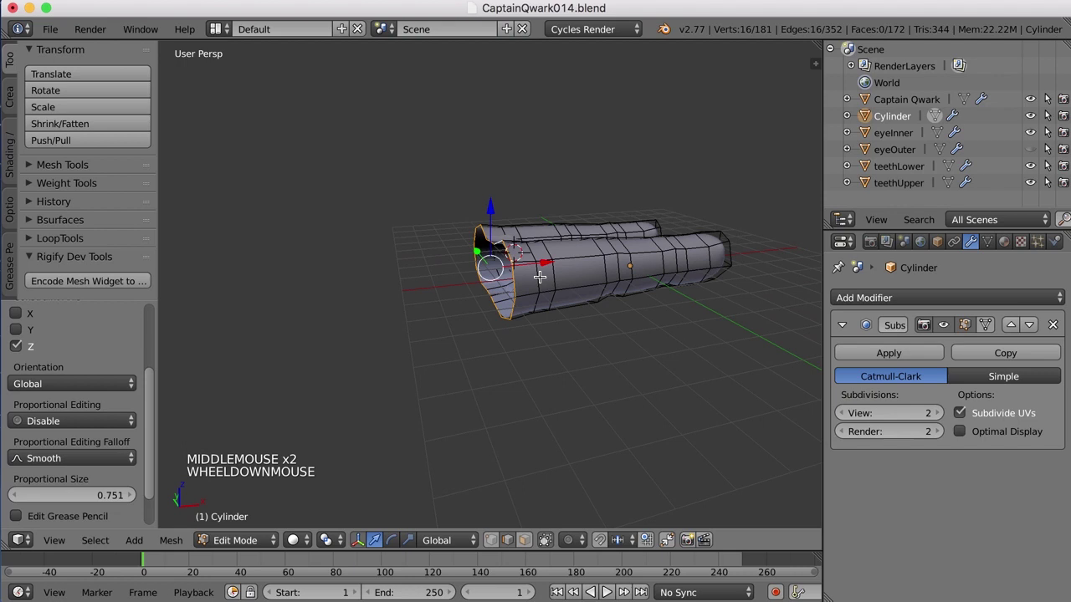
{"action": "left_click", "coordinate": [492, 208]}
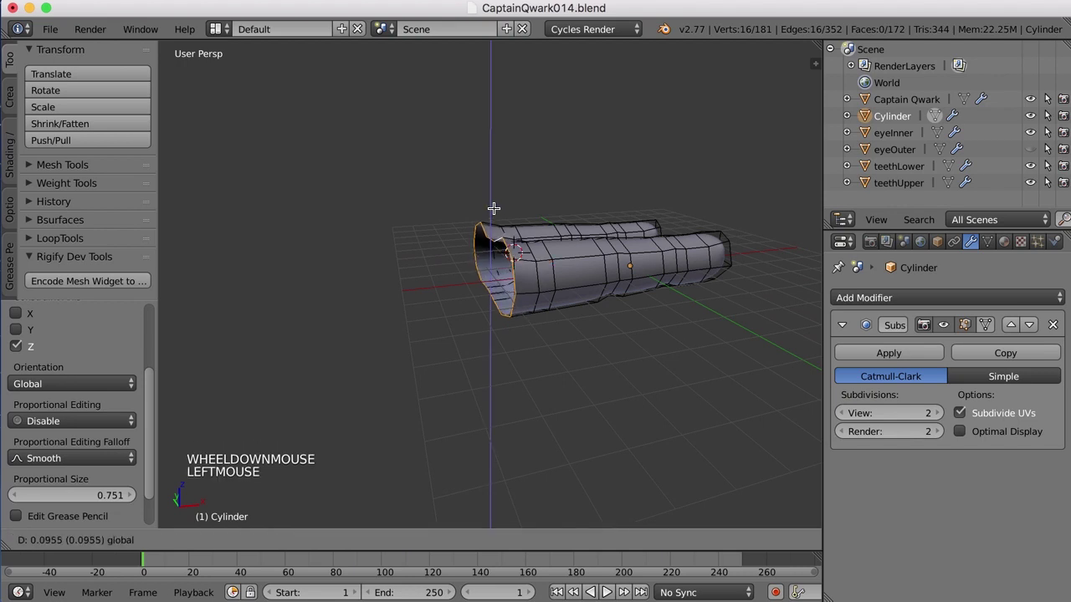
{"action": "middle_click", "coordinate": [496, 244]}
- Extrude the palm's open end loop once more to lengthen the wrist section
{"action": "left_click", "coordinate": [512, 252]}
{"action": "scroll", "scroll_direction": "down", "scroll_amount": 3}
{"action": "middle_click", "coordinate": [527, 290]}
{"action": "key", "text": "e"}
{"action": "left_click", "coordinate": [548, 306]}
{"action": "left_click", "coordinate": [548, 273]}
{"action": "middle_click", "coordinate": [568, 333]}
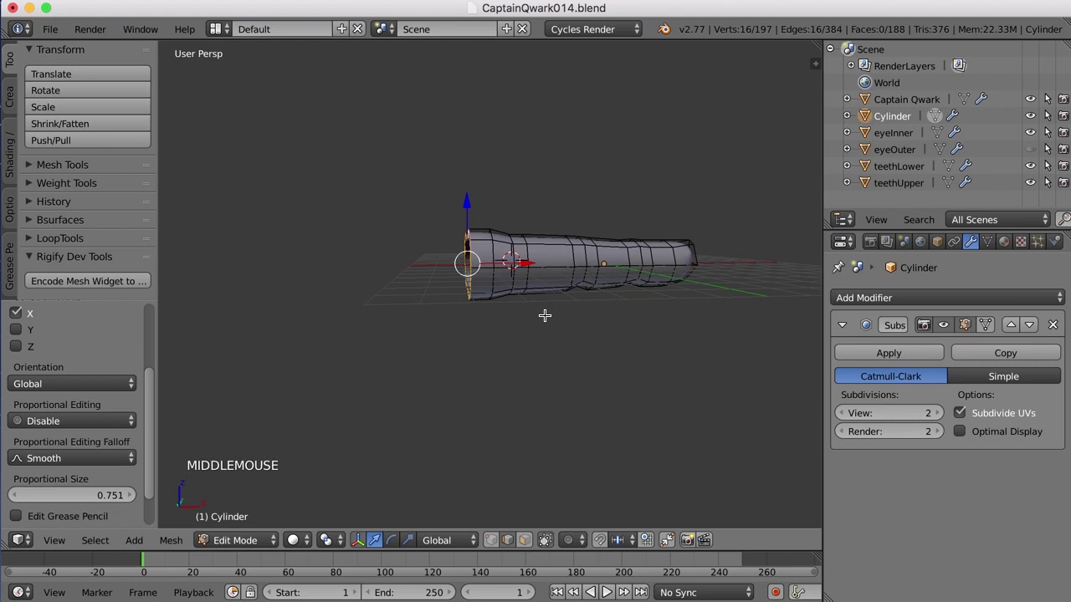
{"action": "middle_click", "coordinate": [549, 313]}
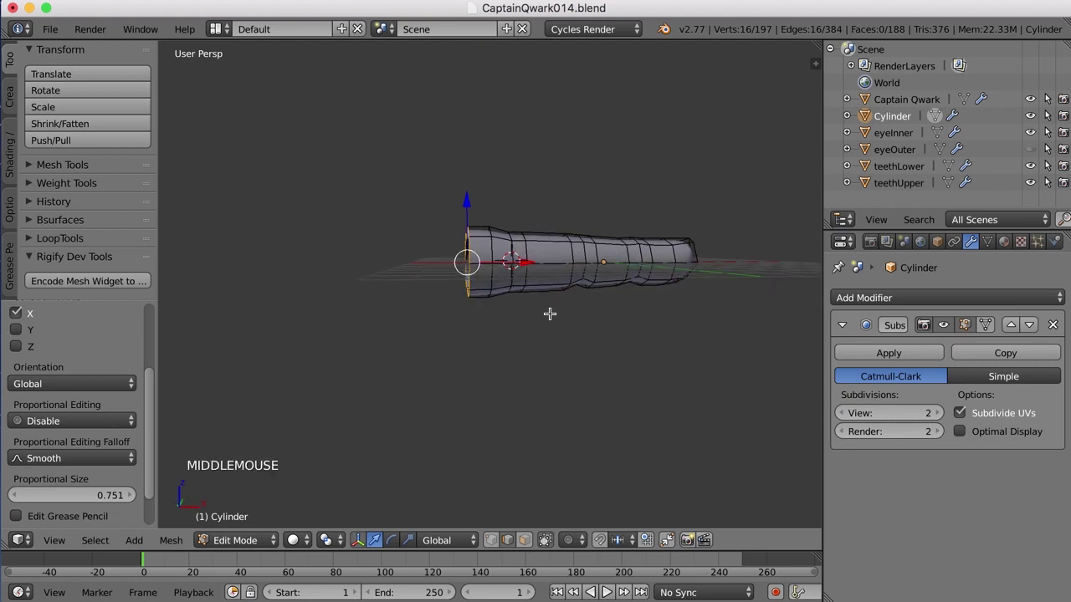
- Adjust vertices on the open end loop along X and preview the subdivided hand in Object Mode
{"action": "middle_click", "coordinate": [548, 311]}
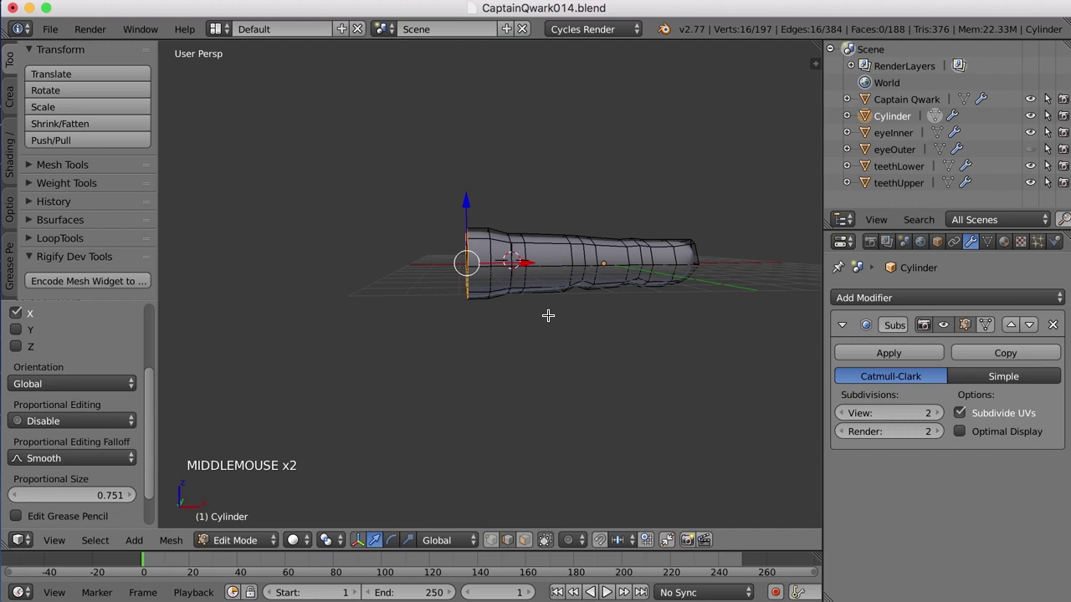
{"action": "scroll", "scroll_direction": "up", "scroll_amount": 3}
{"action": "middle_click", "coordinate": [553, 259]}
{"action": "middle_click", "coordinate": [551, 301]}
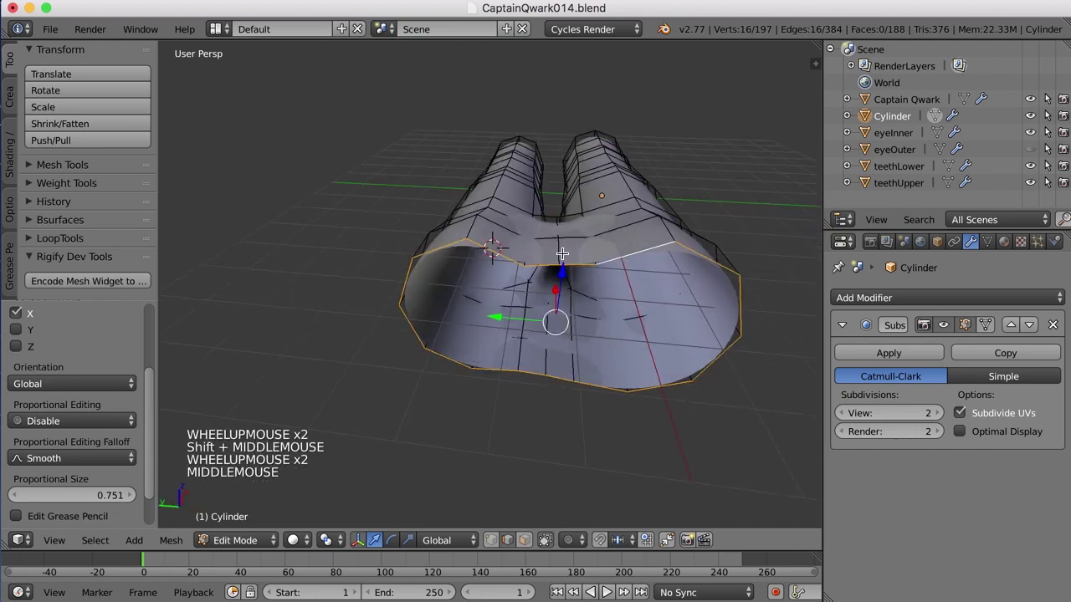
{"action": "right_click", "coordinate": [566, 249]}
{"action": "right_click", "coordinate": [527, 255]}
{"action": "right_click", "coordinate": [602, 250]}
{"action": "left_click", "coordinate": [574, 191]}
{"action": "key", "text": "Tab"}
{"action": "scroll", "scroll_direction": "down", "scroll_amount": 3}
{"action": "middle_click", "coordinate": [673, 281]}
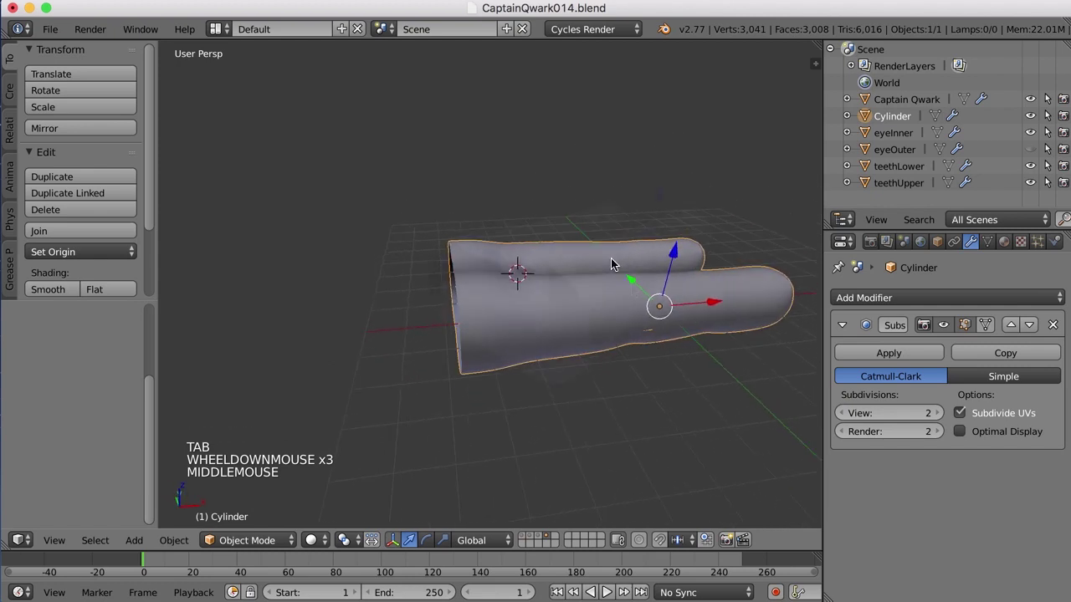
- Extrude a first new ring from the hand's open end loop and scale it along its width and height
{"action": "key", "text": "Tab"}
{"action": "scroll", "scroll_direction": "down", "scroll_amount": 3}
{"action": "right_click", "coordinate": [571, 314]}
{"action": "middle_click", "coordinate": [582, 325]}
{"action": "scroll", "scroll_direction": "down", "scroll_amount": 3}
{"action": "middle_click", "coordinate": [557, 343]}
{"action": "key", "text": "e"}
{"action": "left_click", "coordinate": [528, 293]}
{"action": "middle_click", "coordinate": [510, 329]}
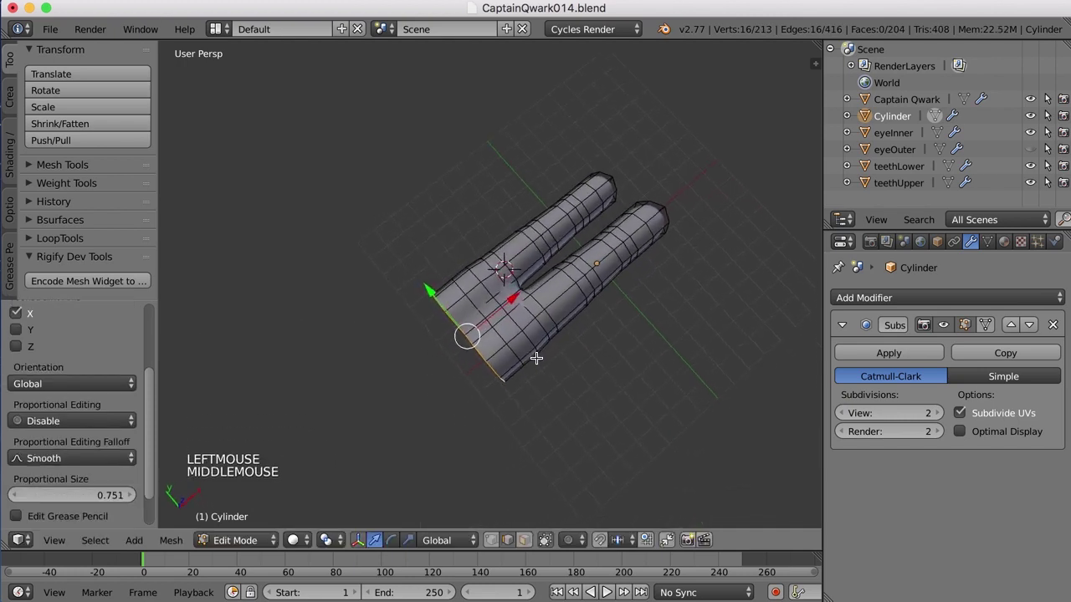
{"action": "key", "text": "s"}
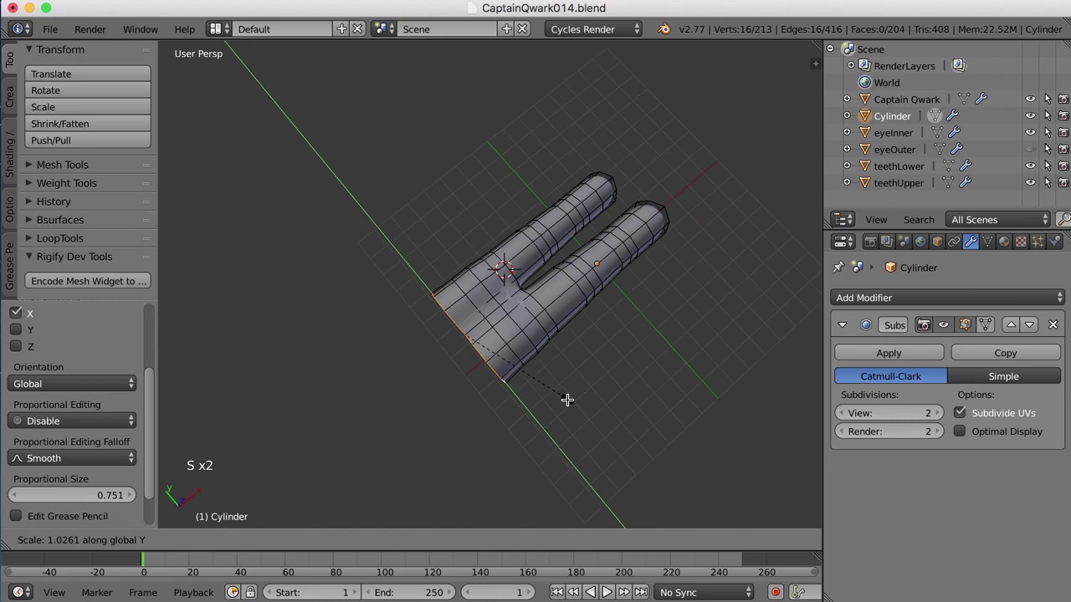
{"action": "left_click", "coordinate": [568, 399]}
{"action": "middle_click", "coordinate": [568, 401]}
{"action": "middle_click", "coordinate": [545, 340]}
{"action": "key", "text": "s"}
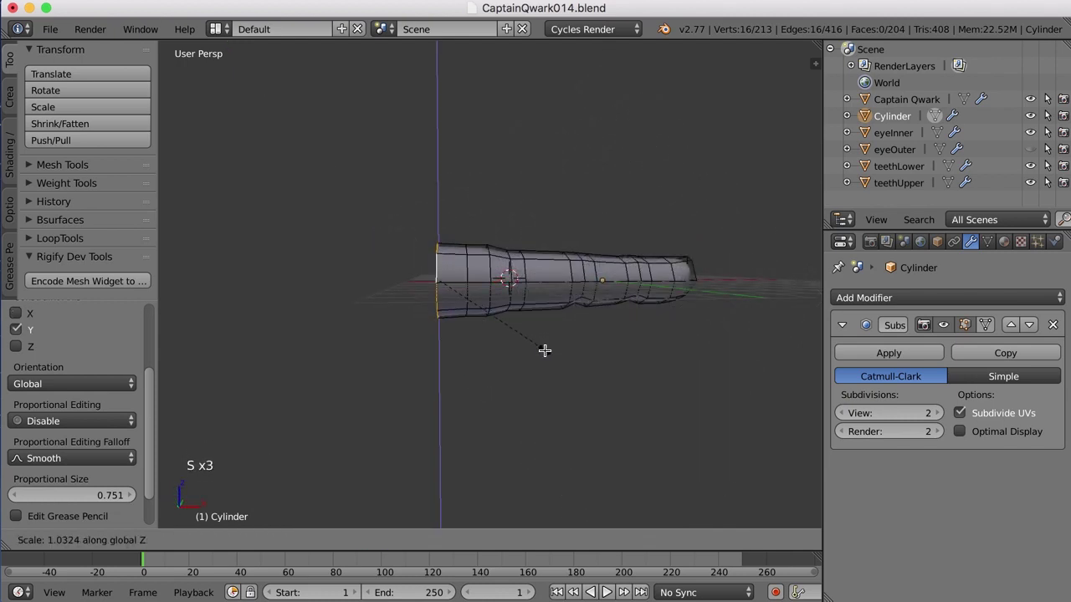
{"action": "scroll", "scroll_direction": "up", "scroll_amount": 3}
{"action": "left_click", "coordinate": [520, 312]}
{"action": "middle_click", "coordinate": [540, 257]}
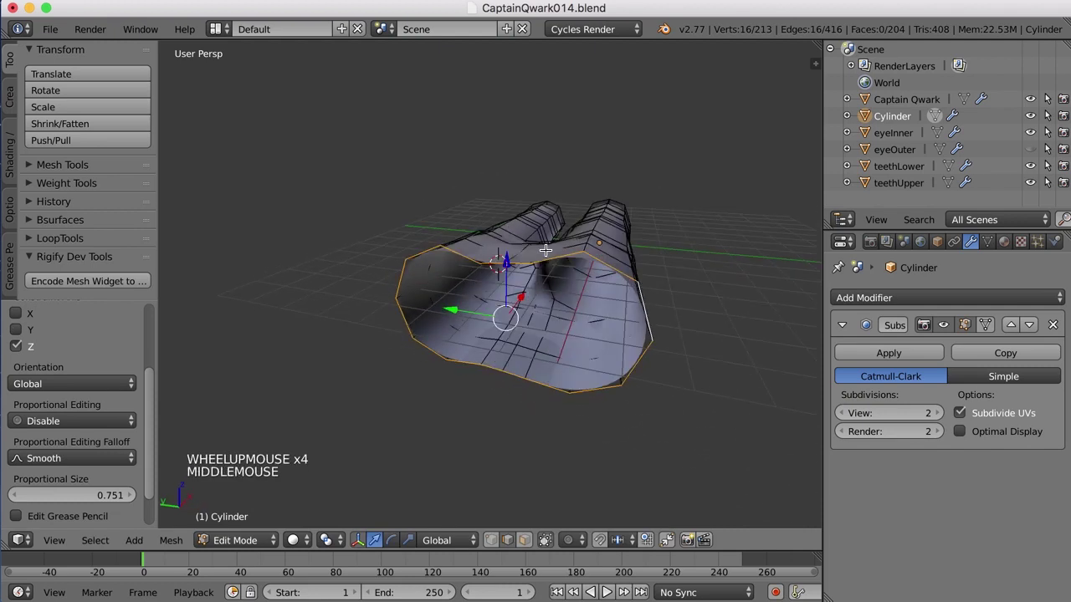
- Change the selection mode and reselect the palm's end loop for the next extrusion
{"action": "key", "text": "ctrl+Tab"}
{"action": "middle_click", "coordinate": [550, 256]}
{"action": "right_click", "coordinate": [501, 259]}
{"action": "middle_click", "coordinate": [552, 260]}
{"action": "scroll", "scroll_direction": "up", "scroll_amount": 3}
{"action": "left_click", "coordinate": [521, 190]}
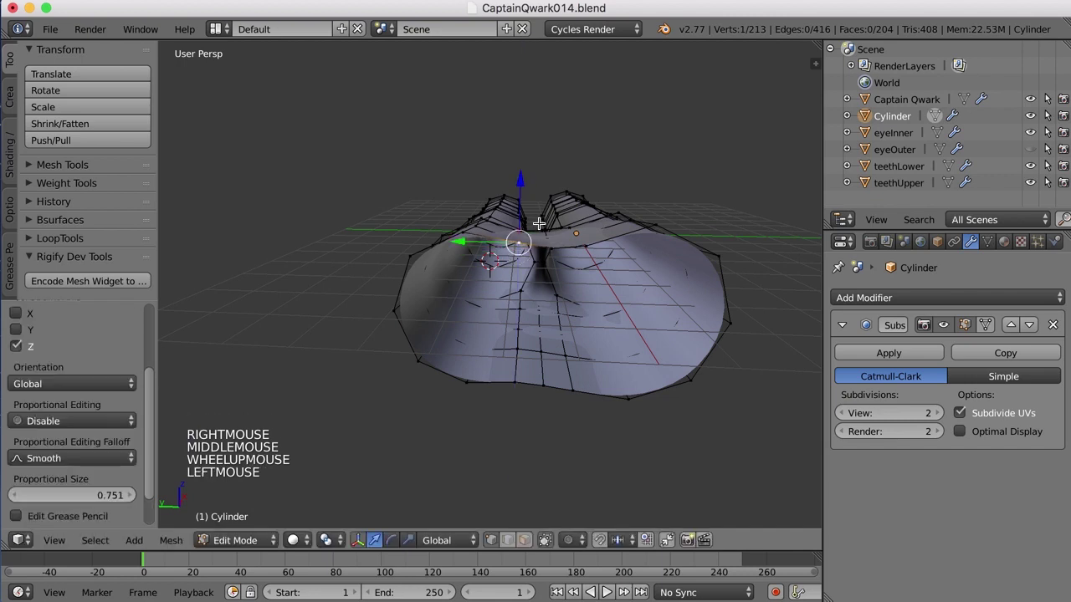
{"action": "right_click", "coordinate": [559, 209]}
{"action": "left_click", "coordinate": [558, 184]}
{"action": "key", "text": "a"}
{"action": "right_click", "coordinate": [483, 259]}
{"action": "middle_click", "coordinate": [536, 279]}
- Extrude a second ring from the palm end and scale it down vertically to start the taper
{"action": "key", "text": "e"}
{"action": "left_click", "coordinate": [537, 296]}
{"action": "left_click", "coordinate": [538, 269]}
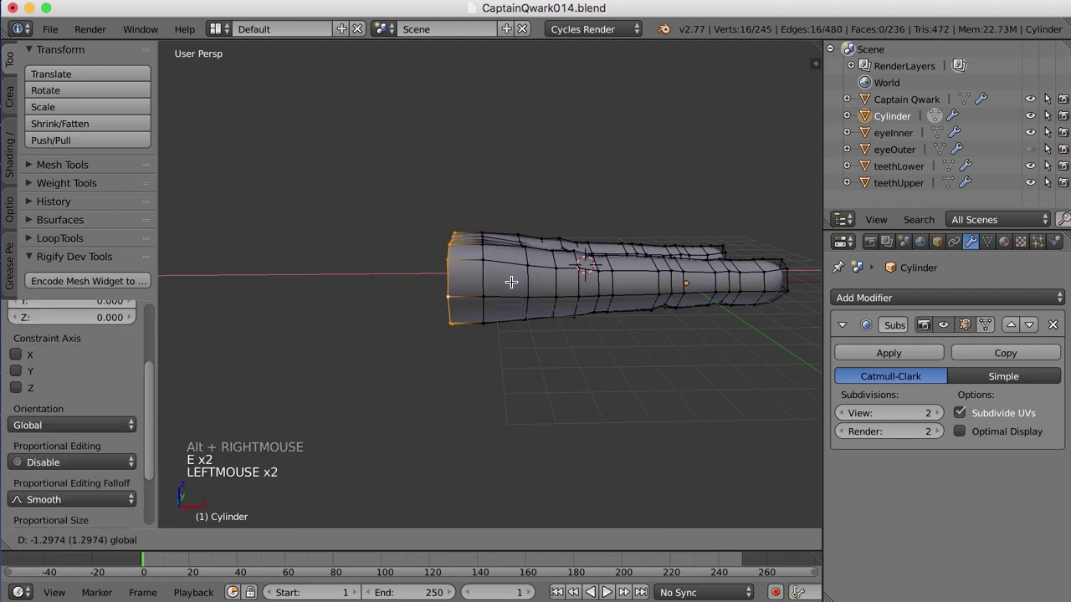
{"action": "middle_click", "coordinate": [523, 306]}
{"action": "key", "text": "s"}
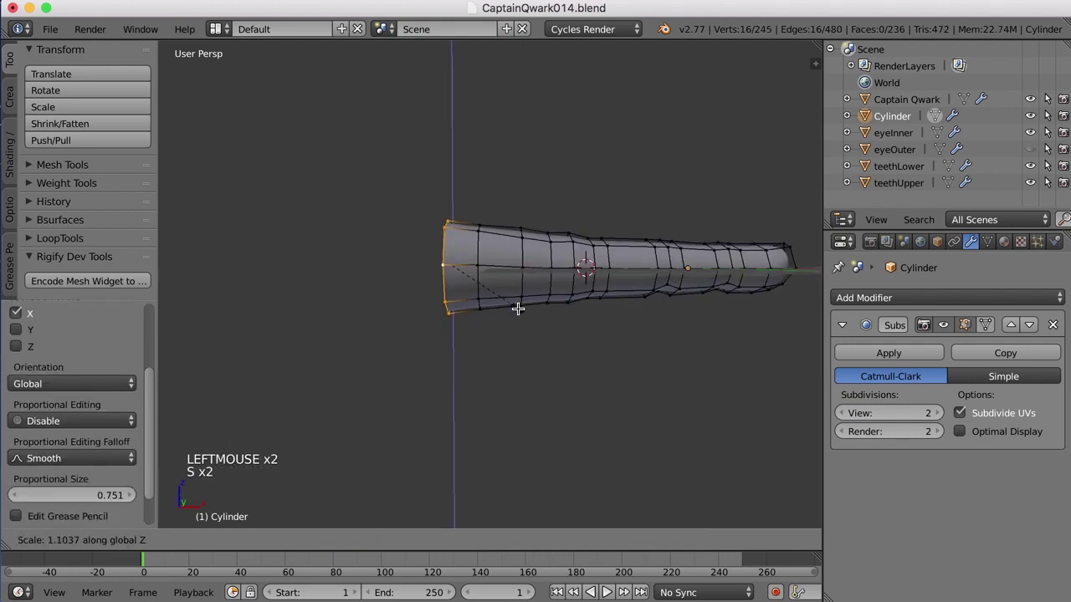
{"action": "left_click", "coordinate": [523, 306]}
{"action": "left_click", "coordinate": [457, 204]}
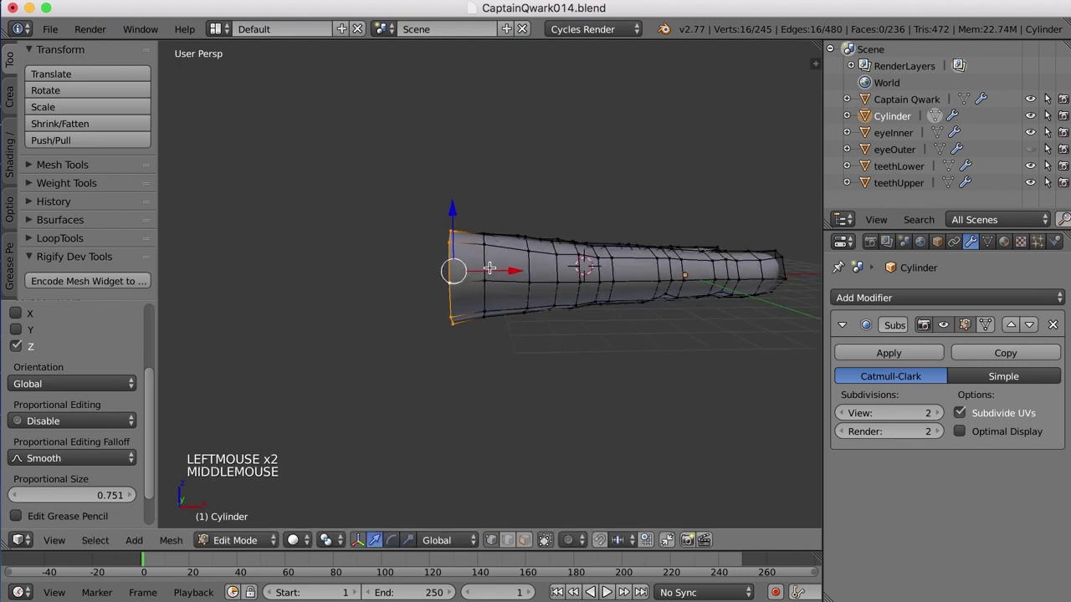
{"action": "middle_click", "coordinate": [494, 264]}
{"action": "right_click", "coordinate": [494, 264]}
{"action": "key", "text": "s"}
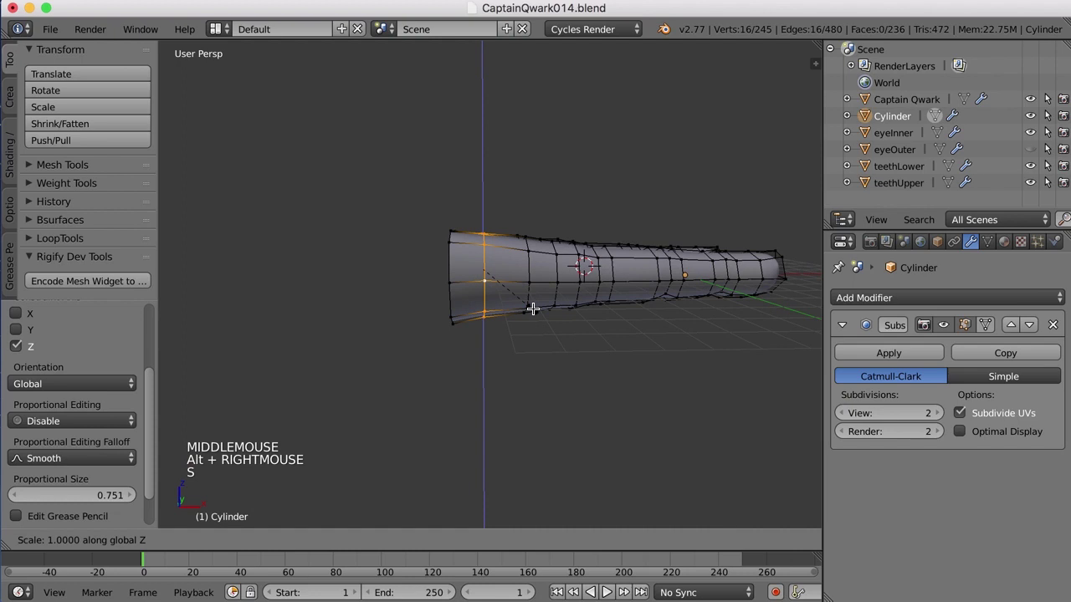
{"action": "middle_click", "coordinate": [539, 307]}
{"action": "scroll", "scroll_direction": "up", "scroll_amount": 3}
- Extrude a third ring to lengthen the wrist, scale it narrower, and inspect the taper from around the hand
{"action": "key", "text": "e"}
{"action": "left_click", "coordinate": [558, 318]}
{"action": "left_click", "coordinate": [510, 269]}
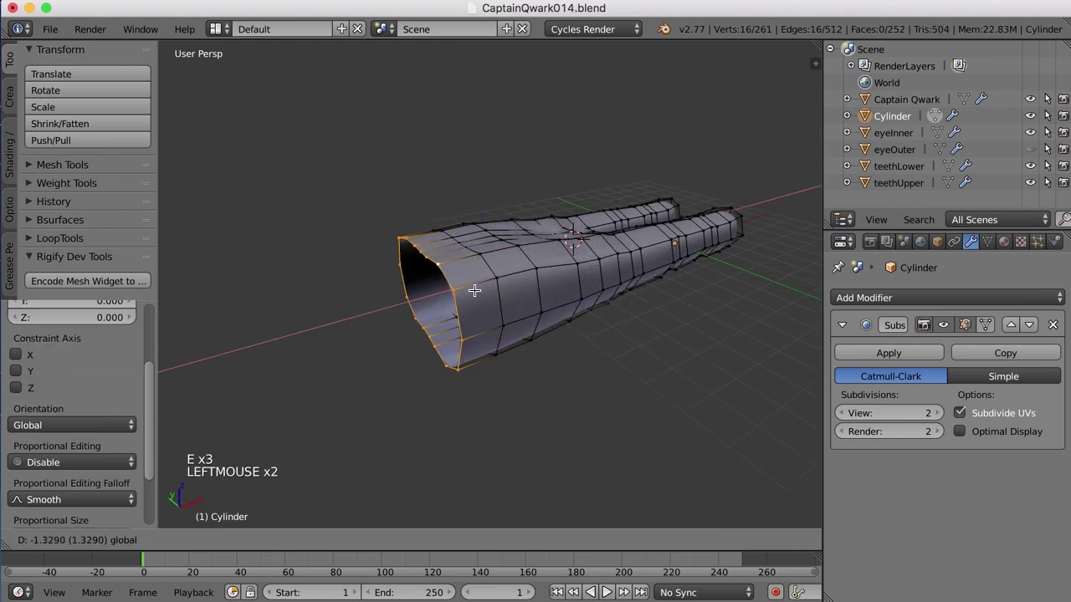
{"action": "middle_click", "coordinate": [494, 331]}
{"action": "key", "text": "s"}
{"action": "left_click", "coordinate": [588, 429]}
{"action": "middle_click", "coordinate": [555, 376]}
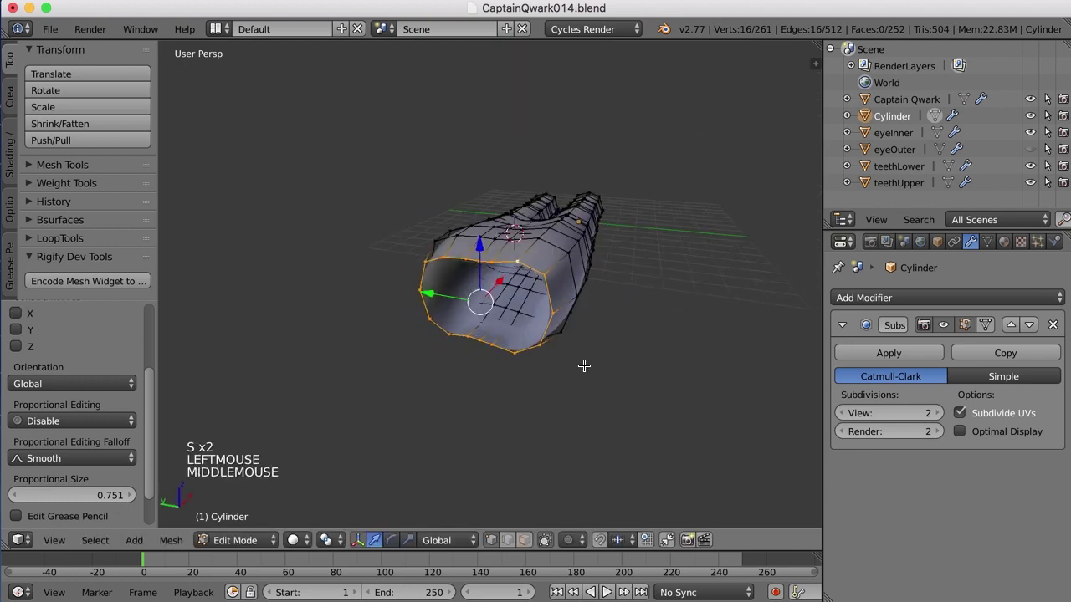
{"action": "scroll", "scroll_direction": "down", "scroll_amount": 3}
{"action": "scroll", "scroll_direction": "down", "scroll_amount": 3}
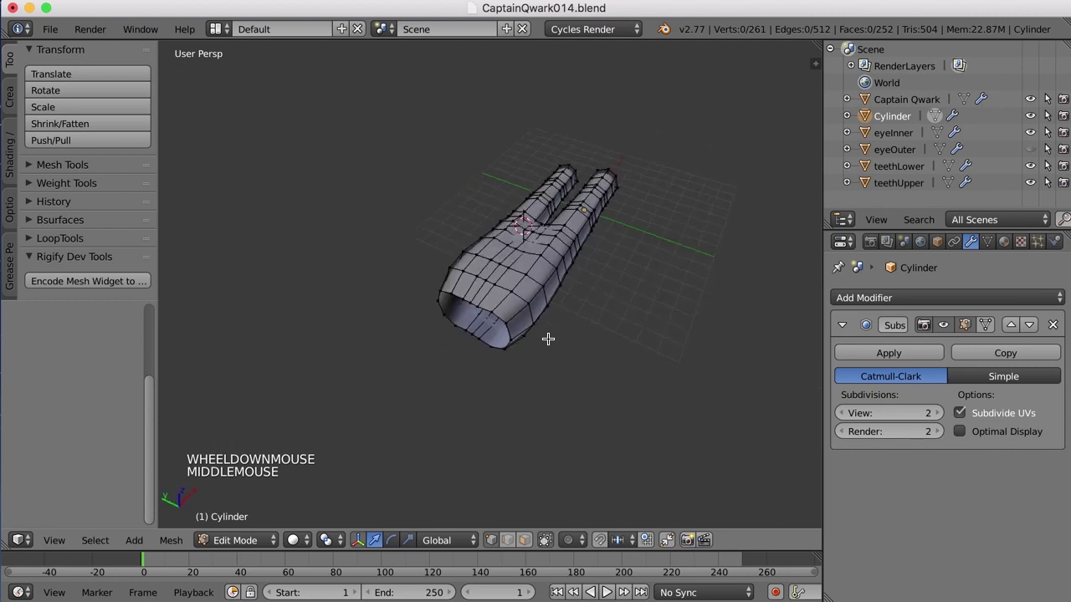
{"action": "scroll", "scroll_direction": "up", "scroll_amount": 3}
{"action": "middle_click", "coordinate": [550, 297]}
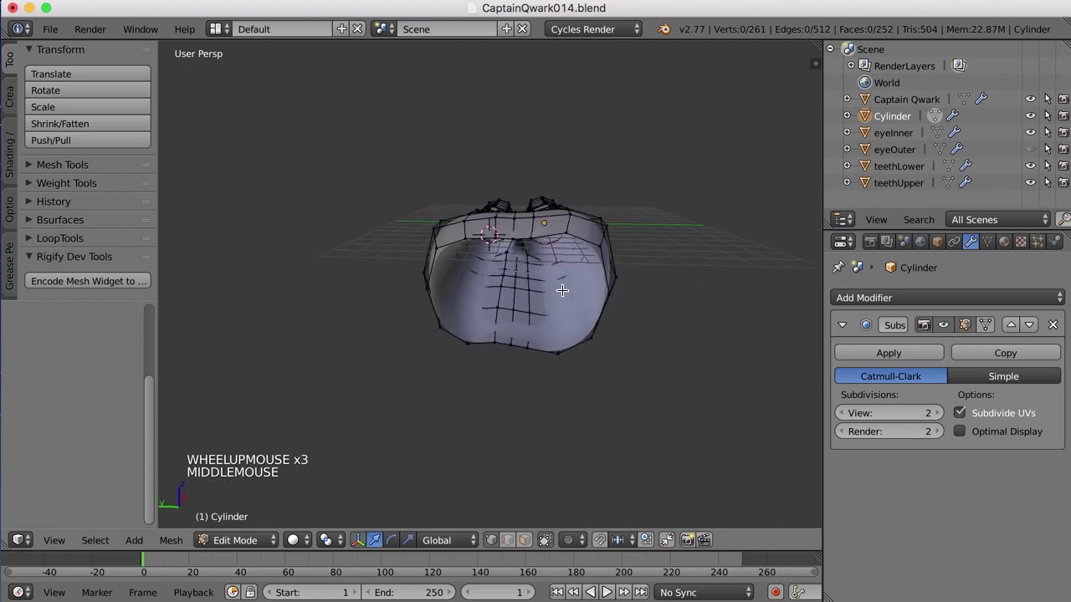
{"action": "scroll", "scroll_direction": "down", "scroll_amount": 3}
{"action": "middle_click", "coordinate": [558, 289]}
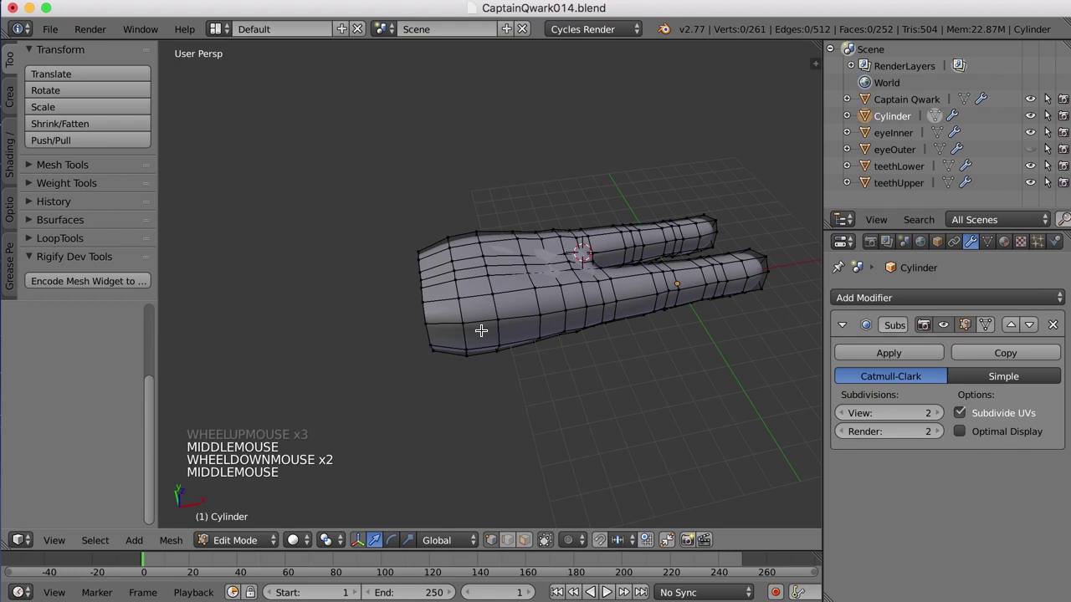
{"action": "scroll", "scroll_direction": "down", "scroll_amount": 3}
{"action": "middle_click", "coordinate": [486, 332]}
- Extrude a final ring at the wrist end and scale it down
{"action": "right_click", "coordinate": [446, 291]}
{"action": "key", "text": "e"}
{"action": "left_click", "coordinate": [504, 285]}
{"action": "key", "text": "s"}
{"action": "left_click", "coordinate": [519, 375]}
{"action": "middle_click", "coordinate": [516, 360]}
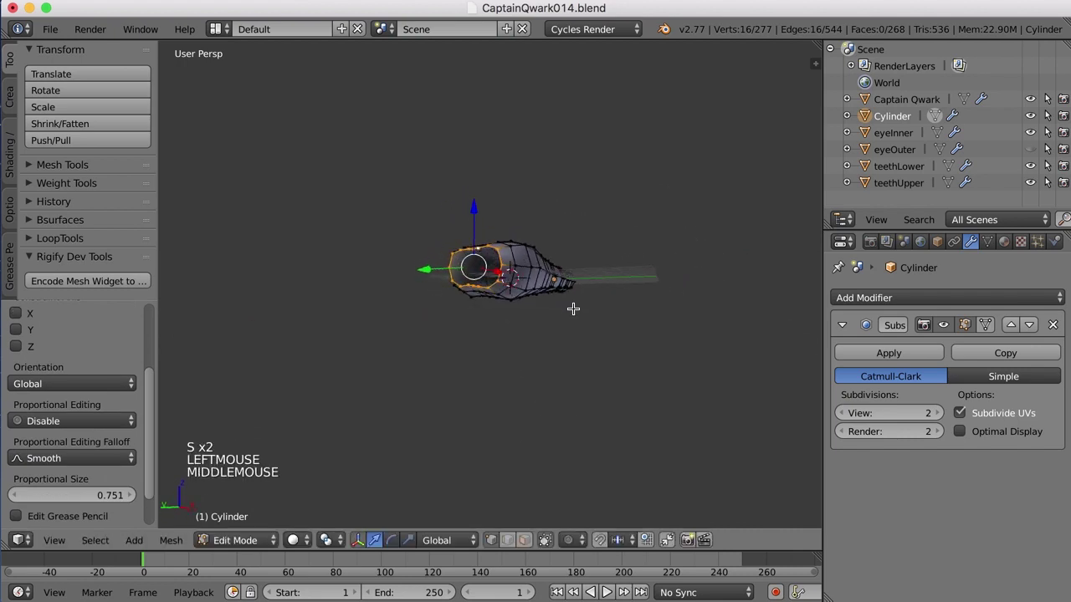
- Shift individual vertices around the palm opening vertically to even out its shape
{"action": "scroll", "scroll_direction": "up", "scroll_amount": 3}
{"action": "middle_click", "coordinate": [538, 264]}
{"action": "scroll", "scroll_direction": "up", "scroll_amount": 3}
{"action": "right_click", "coordinate": [476, 296]}
{"action": "middle_click", "coordinate": [513, 298]}
{"action": "left_click", "coordinate": [492, 230]}
{"action": "right_click", "coordinate": [513, 292]}
{"action": "middle_click", "coordinate": [534, 286]}
{"action": "right_click", "coordinate": [521, 341]}
- Return to Edit Mode on the hand, switch to Face select and orbit to the side of the palm
{"action": "left_click", "coordinate": [515, 282]}
{"action": "middle_click", "coordinate": [406, 388]}
{"action": "middle_click", "coordinate": [602, 435]}
{"action": "key", "text": "Tab"}
{"action": "middle_click", "coordinate": [555, 394]}
{"action": "key", "text": "ctrl+Tab"}
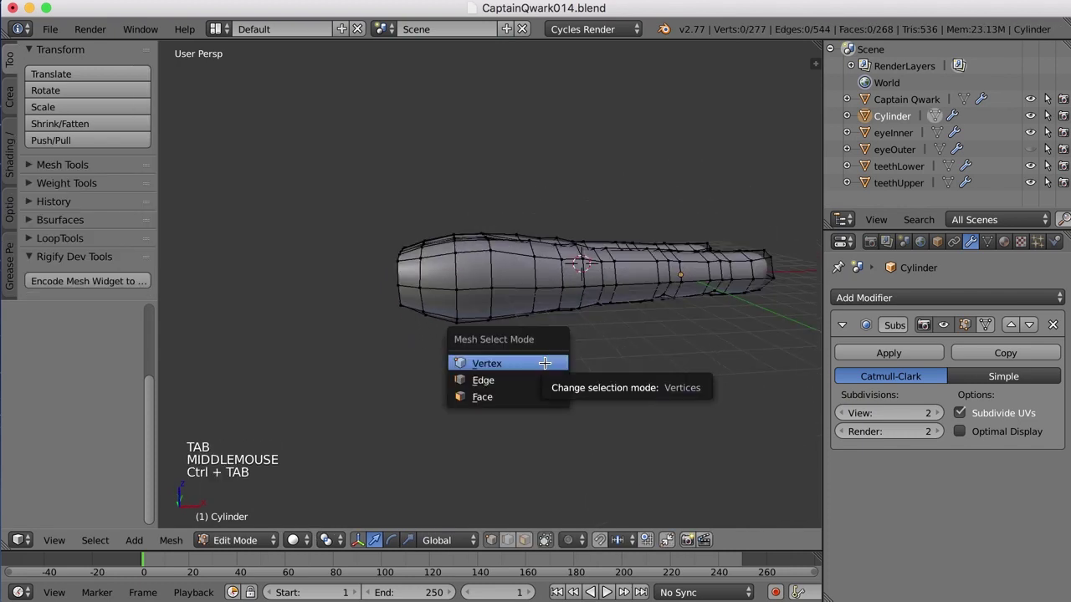
{"action": "middle_click", "coordinate": [546, 379]}
{"action": "middle_click", "coordinate": [588, 399]}
{"action": "middle_click", "coordinate": [567, 384]}
{"action": "middle_click", "coordinate": [534, 341]}
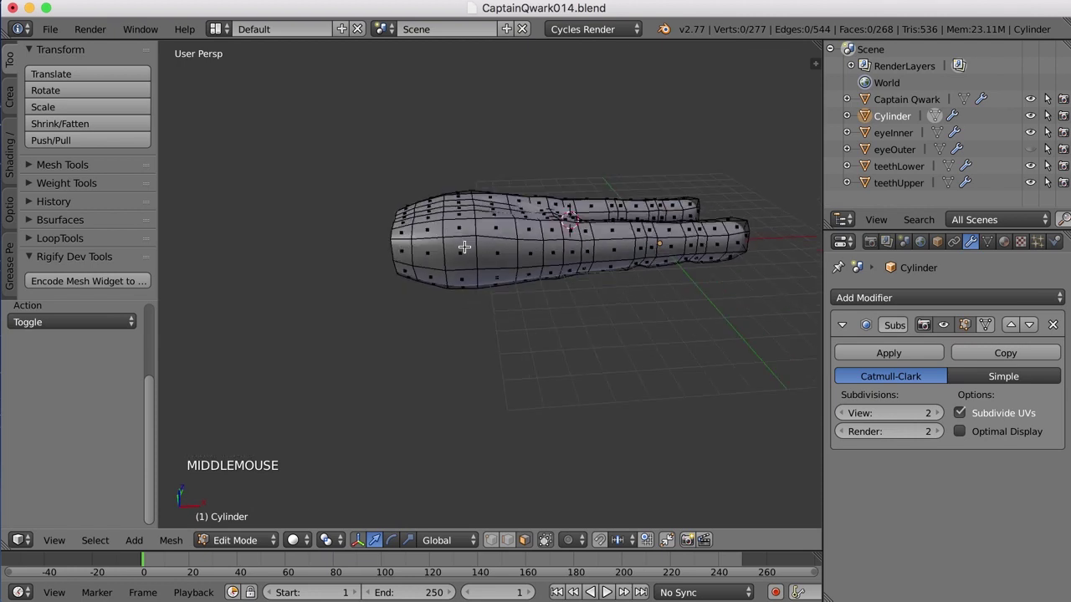
- Select four faces on the side of the palm and delete them as Faces to open a thumb hole
{"action": "right_click", "coordinate": [469, 255]}
{"action": "right_click", "coordinate": [489, 252]}
{"action": "right_click", "coordinate": [490, 275]}
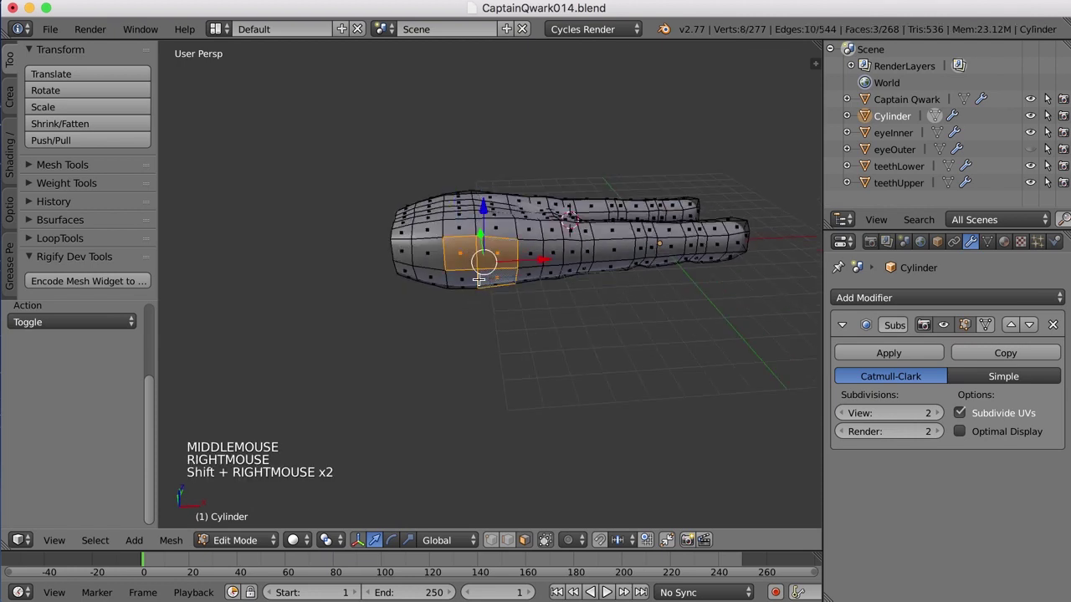
{"action": "right_click", "coordinate": [470, 276]}
{"action": "scroll", "scroll_direction": "down", "scroll_amount": 3}
{"action": "middle_click", "coordinate": [534, 313]}
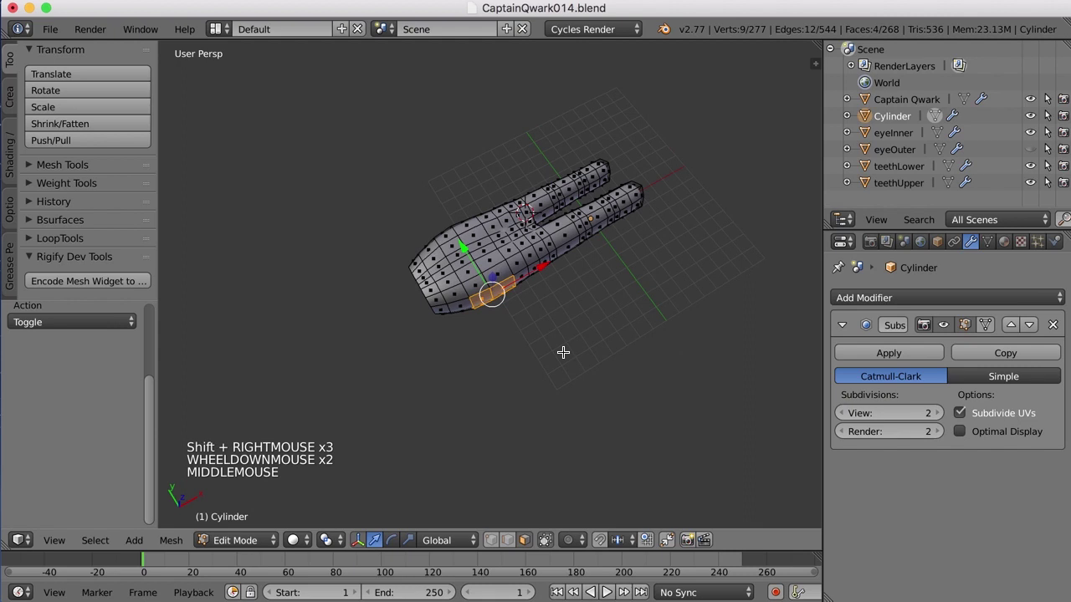
{"action": "middle_click", "coordinate": [582, 336]}
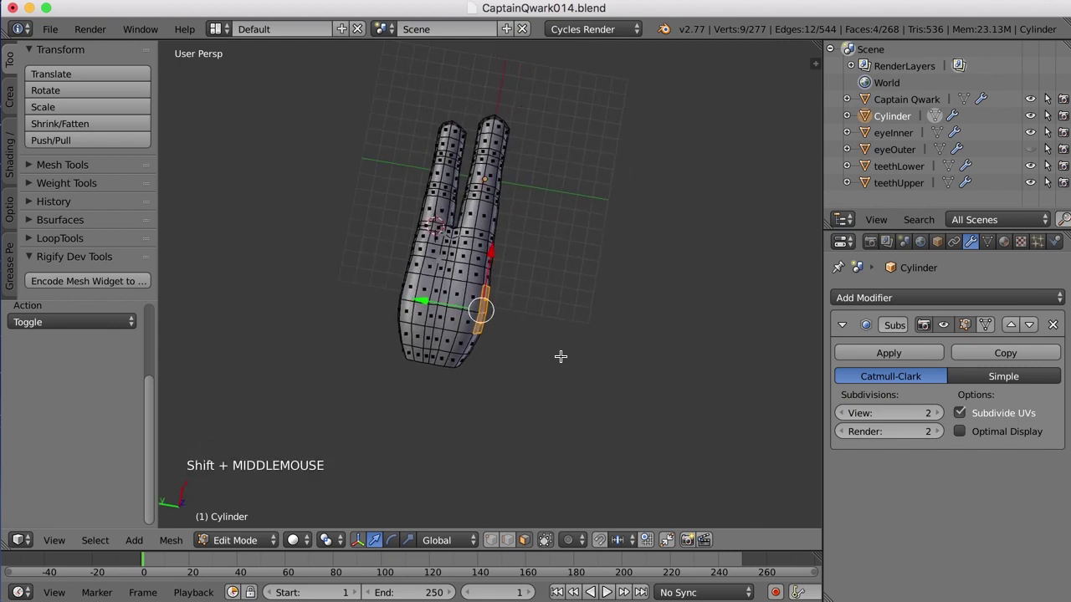
{"action": "middle_click", "coordinate": [565, 364]}
{"action": "scroll", "scroll_direction": "up", "scroll_amount": 3}
{"action": "middle_click", "coordinate": [533, 306]}
{"action": "key", "text": "x"}
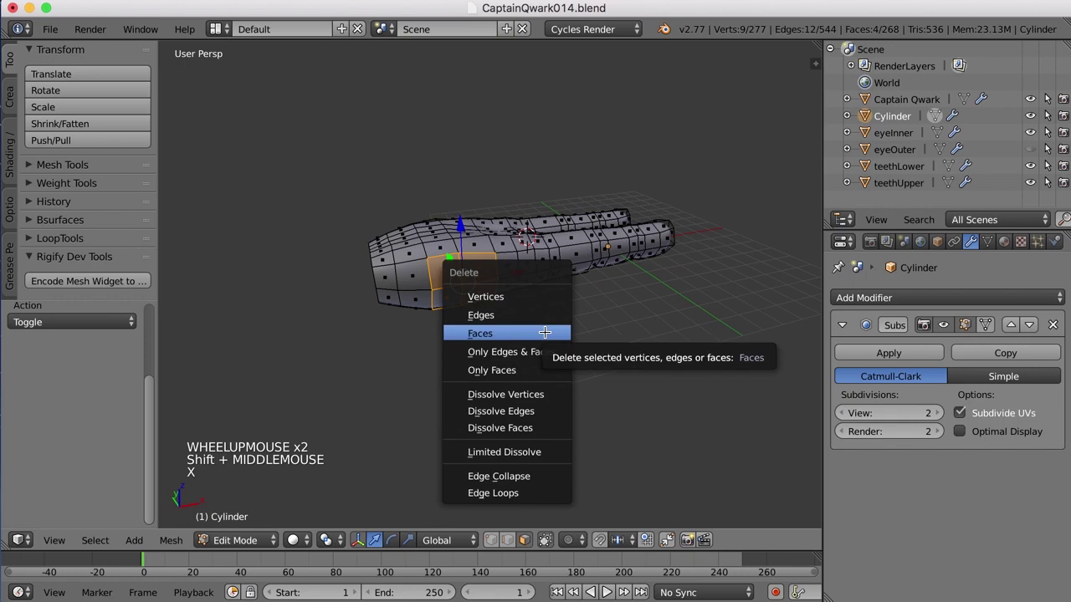
{"action": "middle_click", "coordinate": [455, 339]}
- Switch back to vertex select and nudge vertices around the new hole, undoing one misplaced move
{"action": "scroll", "scroll_direction": "up", "scroll_amount": 3}
{"action": "key", "text": "ctrl+Tab"}
{"action": "middle_click", "coordinate": [483, 302]}
{"action": "right_click", "coordinate": [499, 263]}
{"action": "left_click", "coordinate": [553, 259]}
{"action": "key", "text": "super+z"}
{"action": "right_click", "coordinate": [402, 286]}
{"action": "left_click", "coordinate": [459, 276]}
{"action": "middle_click", "coordinate": [436, 311]}
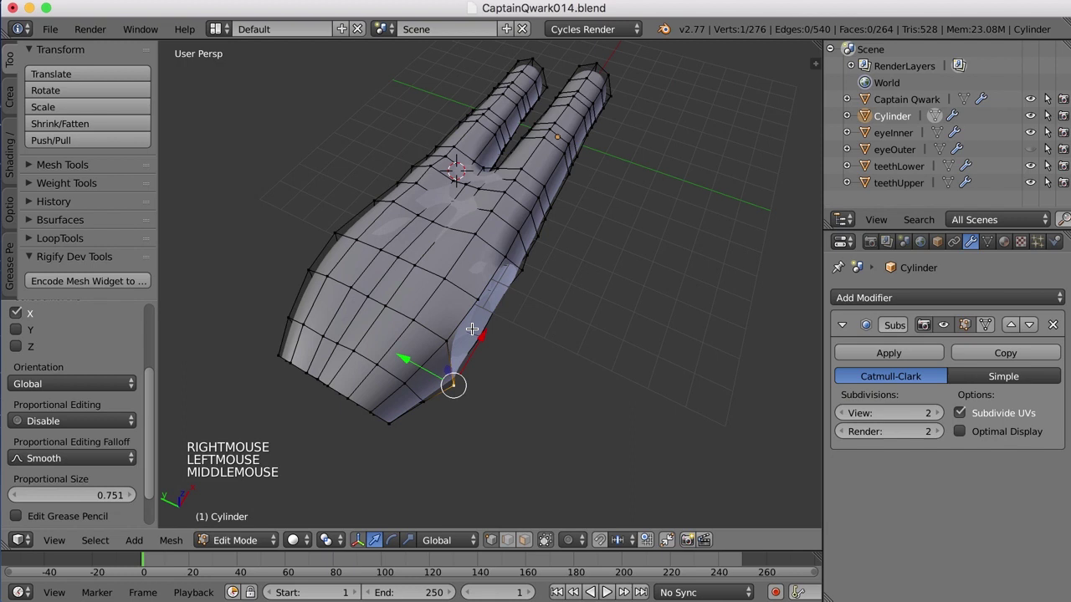
- Preview the hand in Object Mode, return to Edit Mode and clear the mesh selection
{"action": "key", "text": "Tab"}
{"action": "scroll", "scroll_direction": "down", "scroll_amount": 3}
{"action": "middle_click", "coordinate": [551, 344]}
{"action": "scroll", "scroll_direction": "down", "scroll_amount": 3}
{"action": "scroll", "scroll_direction": "up", "scroll_amount": 3}
{"action": "middle_click", "coordinate": [625, 378]}
{"action": "key", "text": "Tab"}
{"action": "middle_click", "coordinate": [600, 327]}
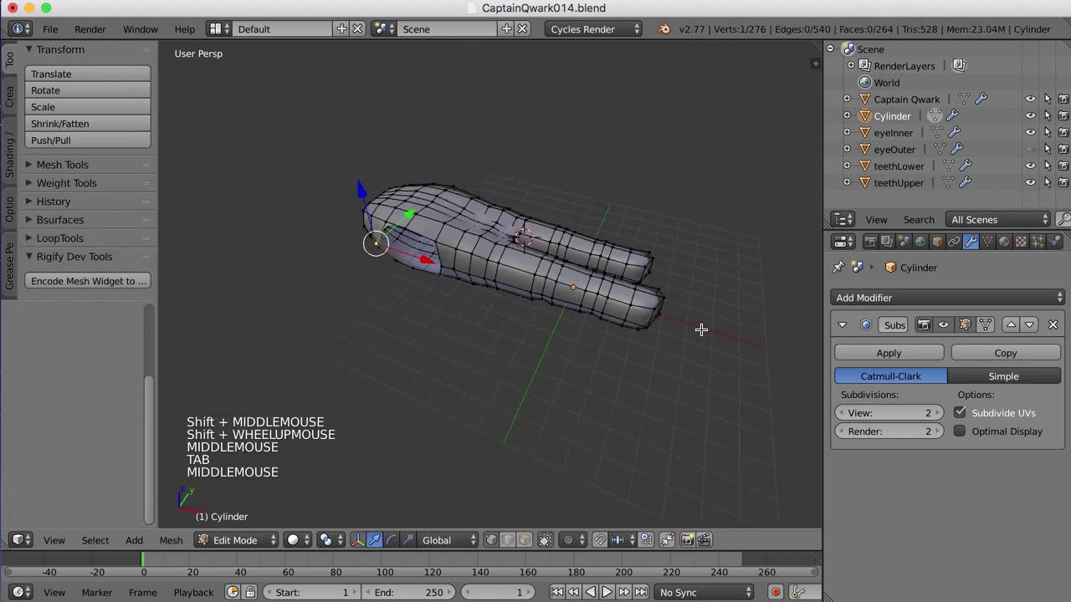
{"action": "key", "text": "ctrl+Tab"}
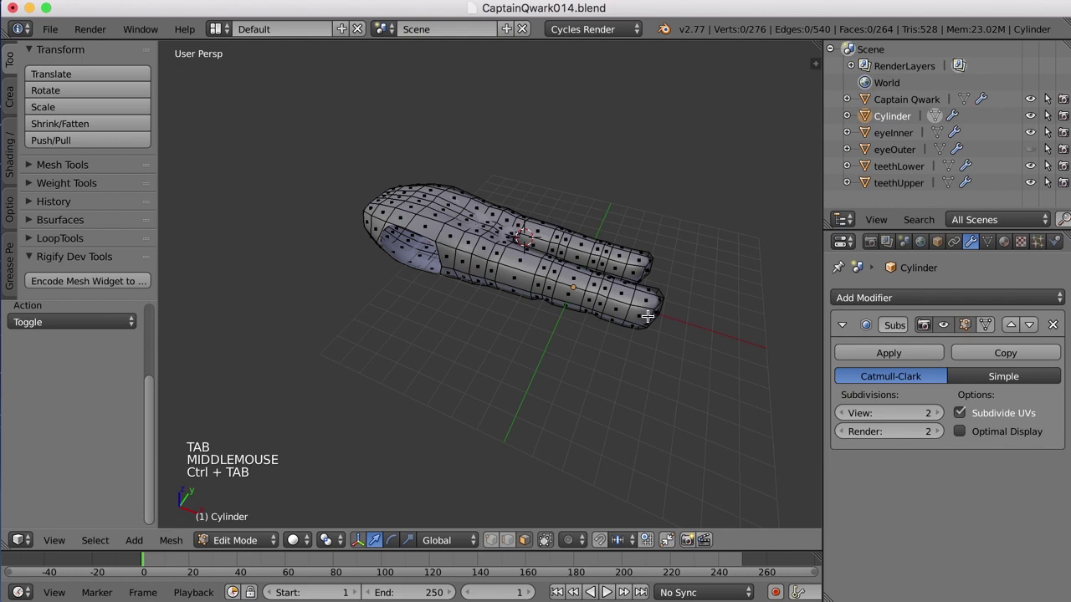
- Select the lower finger's tip loop and grow the selection five times along the finger
{"action": "right_click", "coordinate": [676, 319]}
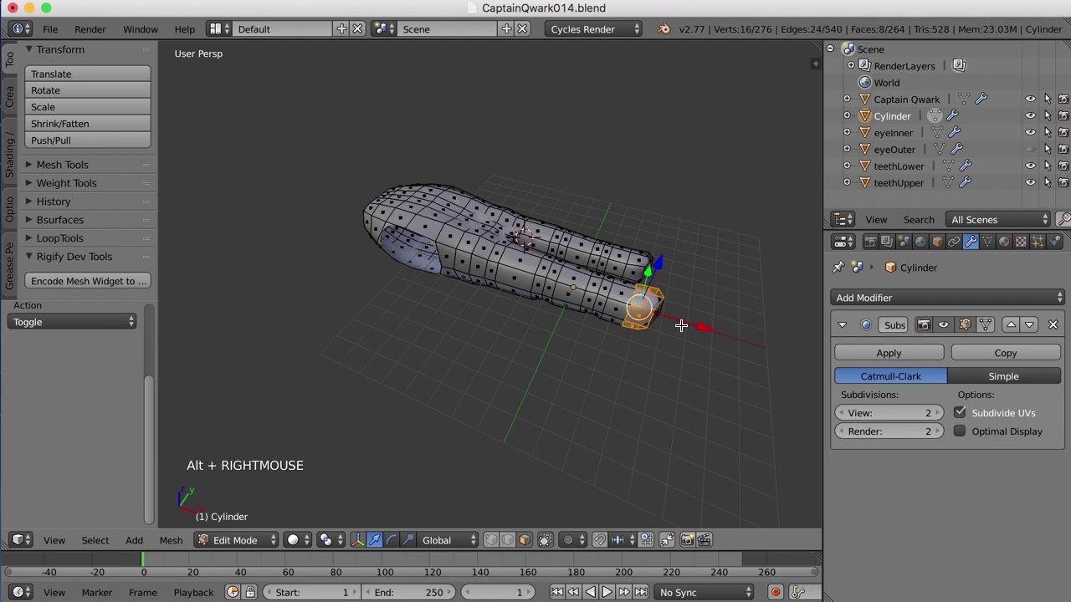
{"action": "key", "text": "ctrl+KP_Add"}
{"action": "key", "text": "ctrl+KP_Add"}
{"action": "key", "text": "ctrl+KP_Add"}
{"action": "key", "text": "ctrl+KP_Add"}
{"action": "key", "text": "ctrl+KP_Add"}
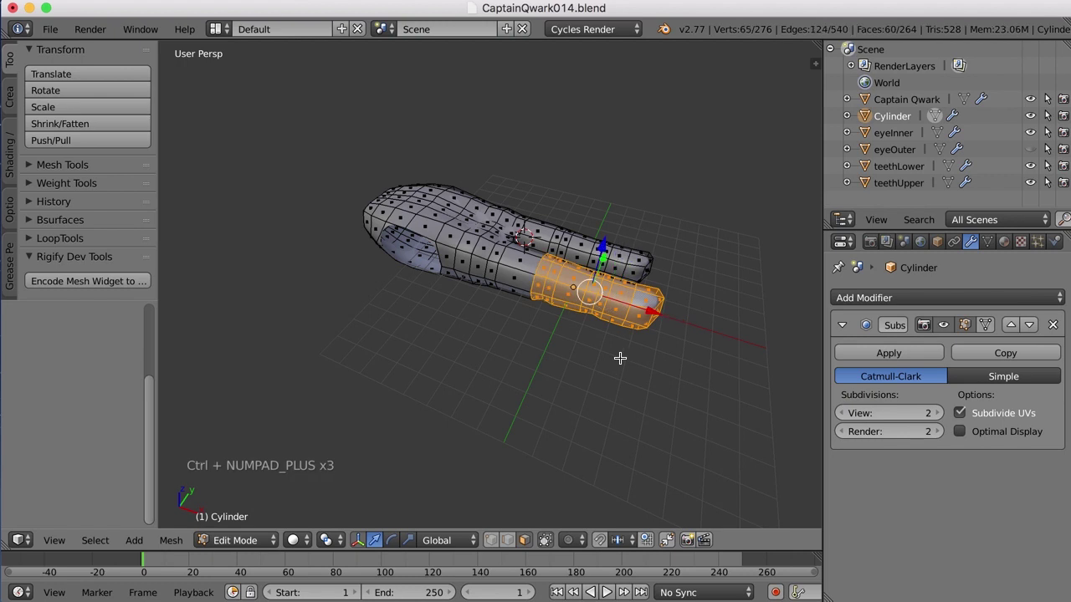
{"action": "middle_click", "coordinate": [589, 358]}
{"action": "middle_click", "coordinate": [650, 368]}
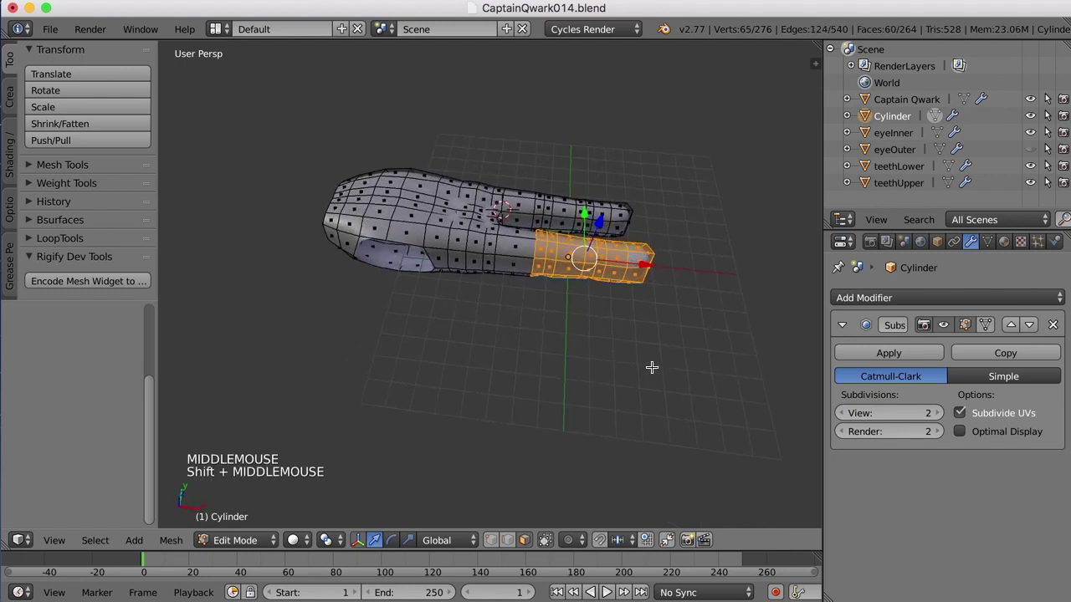
- Duplicate the selected finger section with Shift+D and place the copy beside the hand as a thumb tube
{"action": "key", "text": "shift+d"}
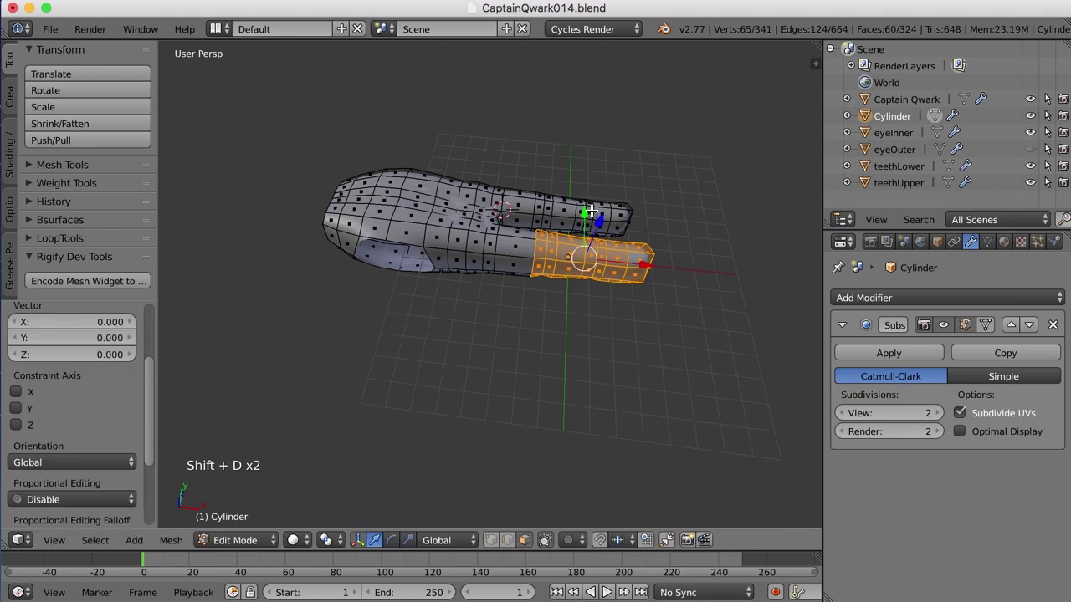
{"action": "left_click", "coordinate": [590, 208]}
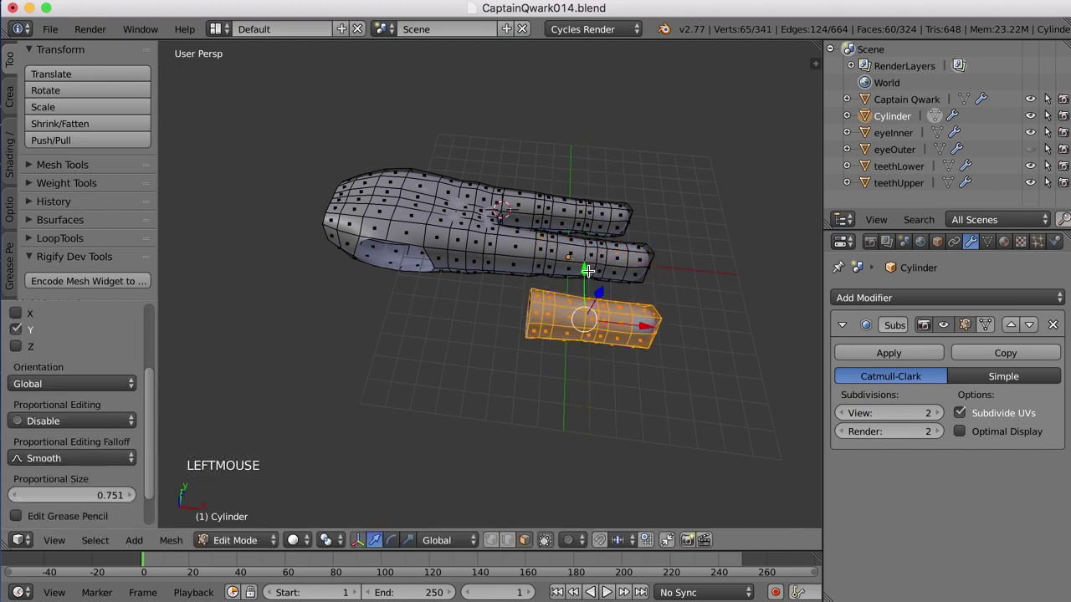
{"action": "middle_click", "coordinate": [584, 279]}
{"action": "middle_click", "coordinate": [560, 334]}
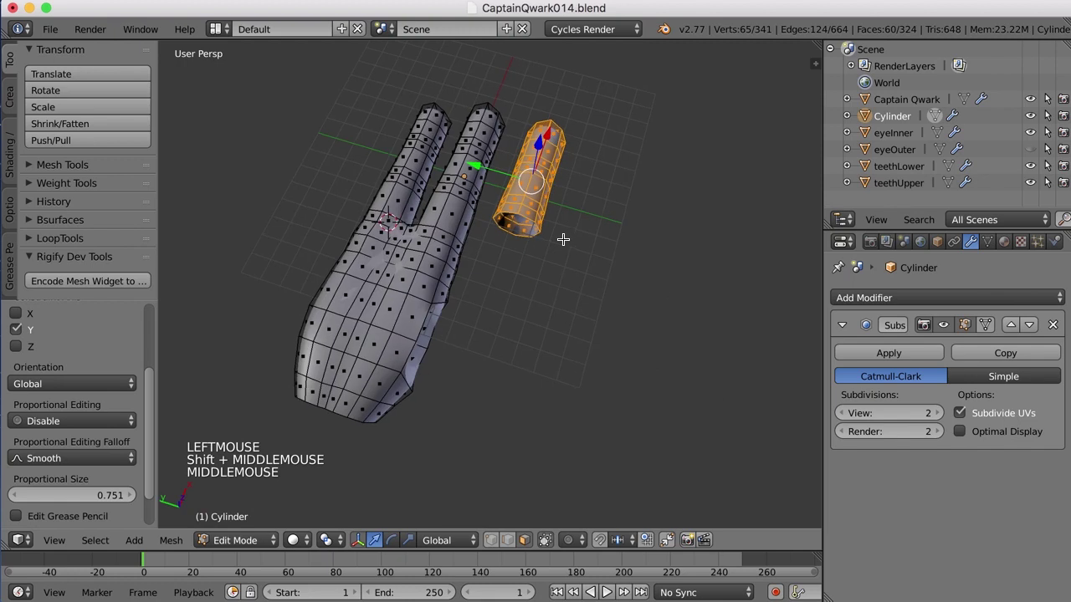
{"action": "middle_click", "coordinate": [427, 264]}
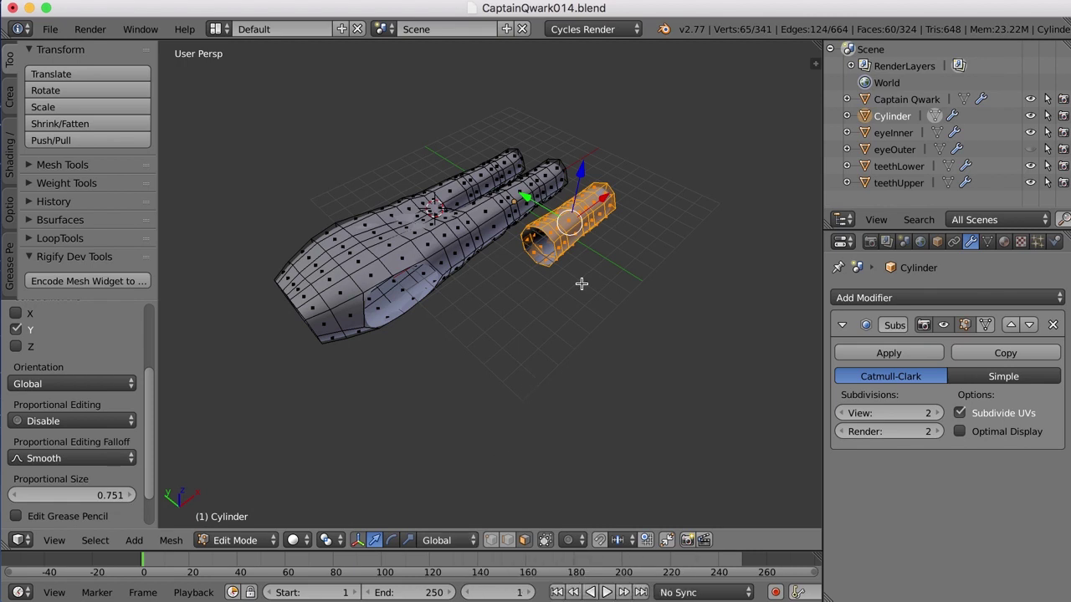
- Separate the copied tube by Selection into its own object Cylinder.001 and select it in Object Mode
{"action": "key", "text": "p"}
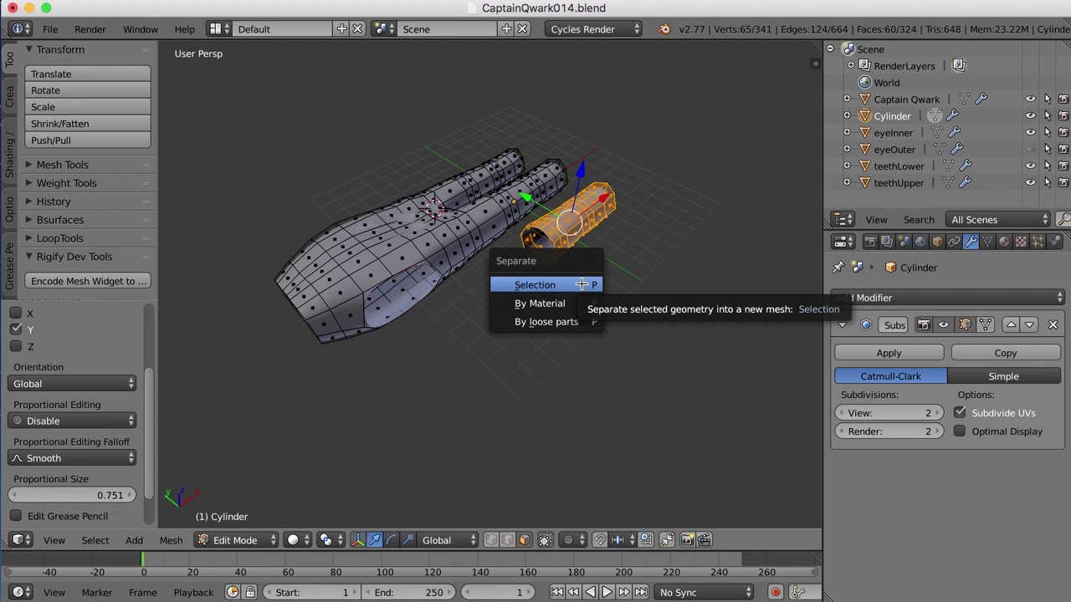
{"action": "key", "text": "Tab"}
{"action": "right_click", "coordinate": [574, 236]}
{"action": "middle_click", "coordinate": [593, 277]}
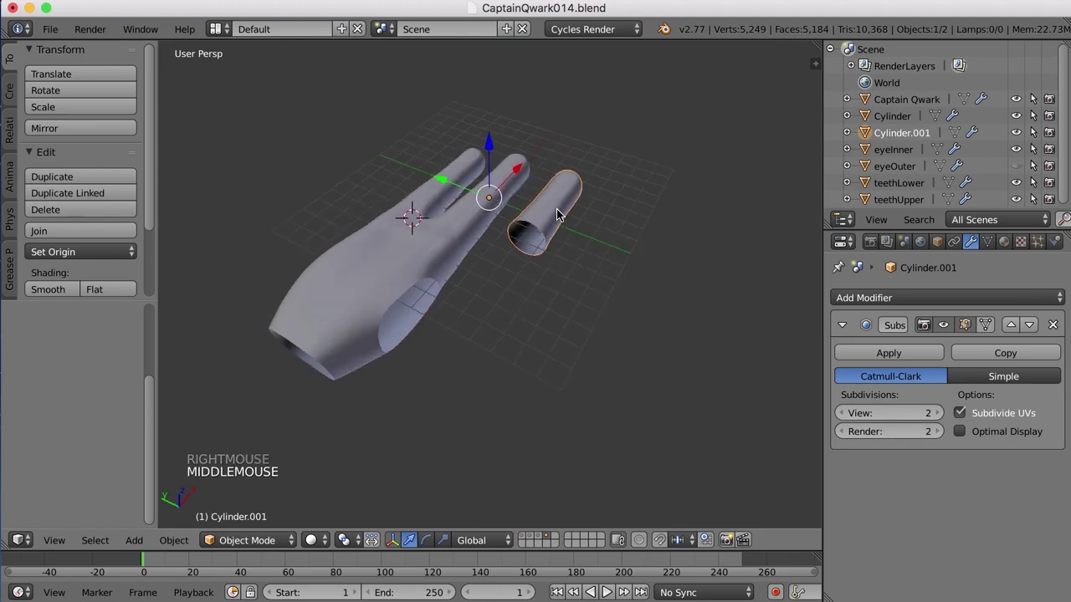
- Move Cylinder.001 along X beside the palm's thumb opening and rotate it about 41° around Z
{"action": "left_click", "coordinate": [86, 257]}
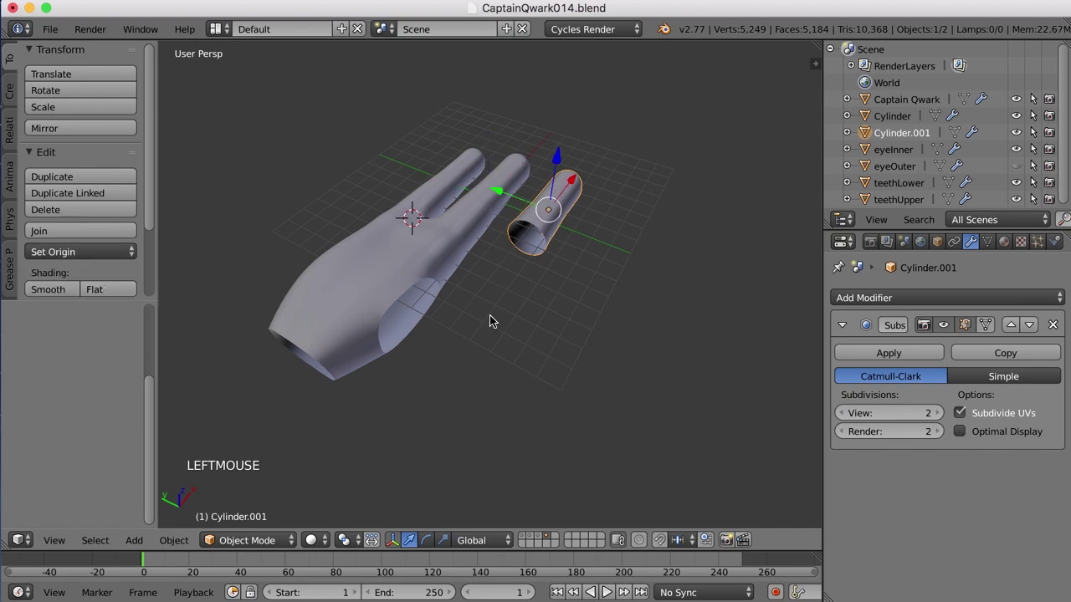
{"action": "left_click", "coordinate": [575, 189]}
{"action": "middle_click", "coordinate": [518, 303]}
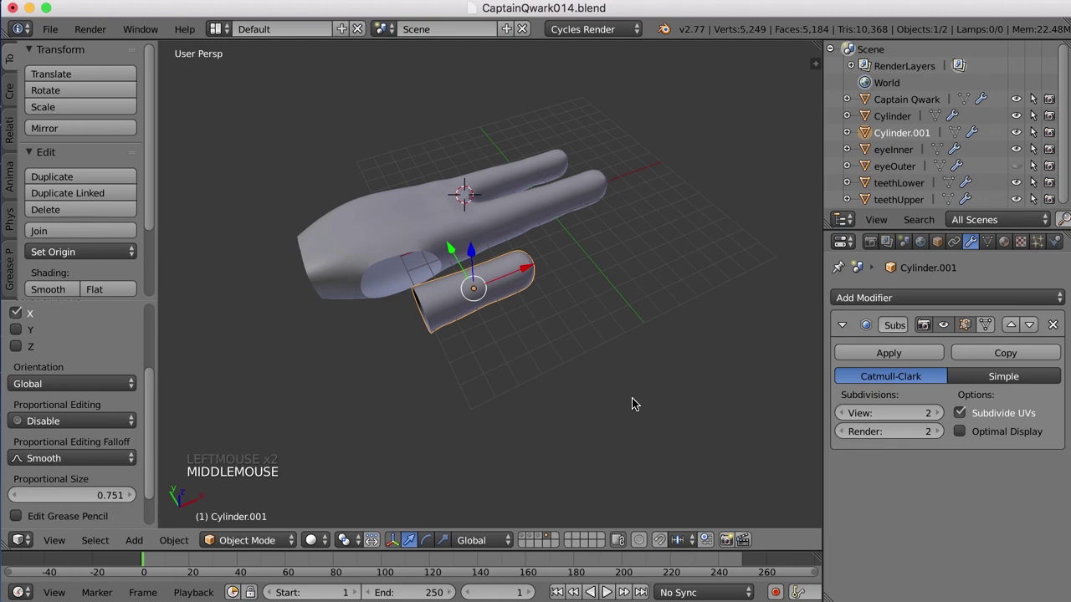
{"action": "key", "text": "r"}
{"action": "middle_click", "coordinate": [506, 453]}
{"action": "left_click", "coordinate": [597, 335]}
{"action": "scroll", "scroll_direction": "up", "scroll_amount": 3}
{"action": "middle_click", "coordinate": [618, 341]}
{"action": "middle_click", "coordinate": [603, 319]}
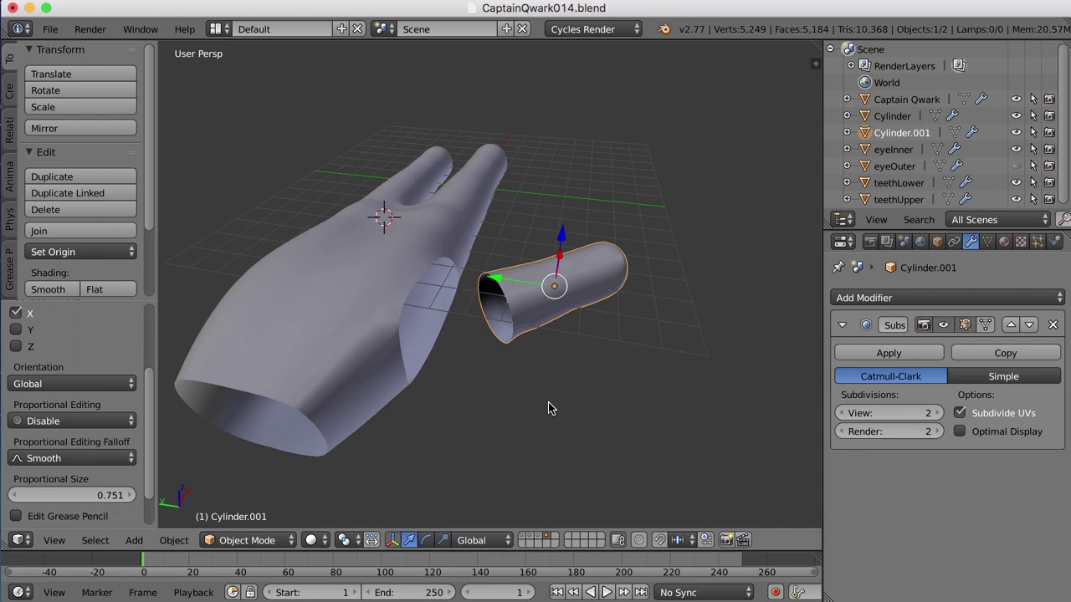
- With Local orientation, tilt the thumb piece Cylinder.001 about 18° toward the palm opening
{"action": "key", "text": "alt+space"}
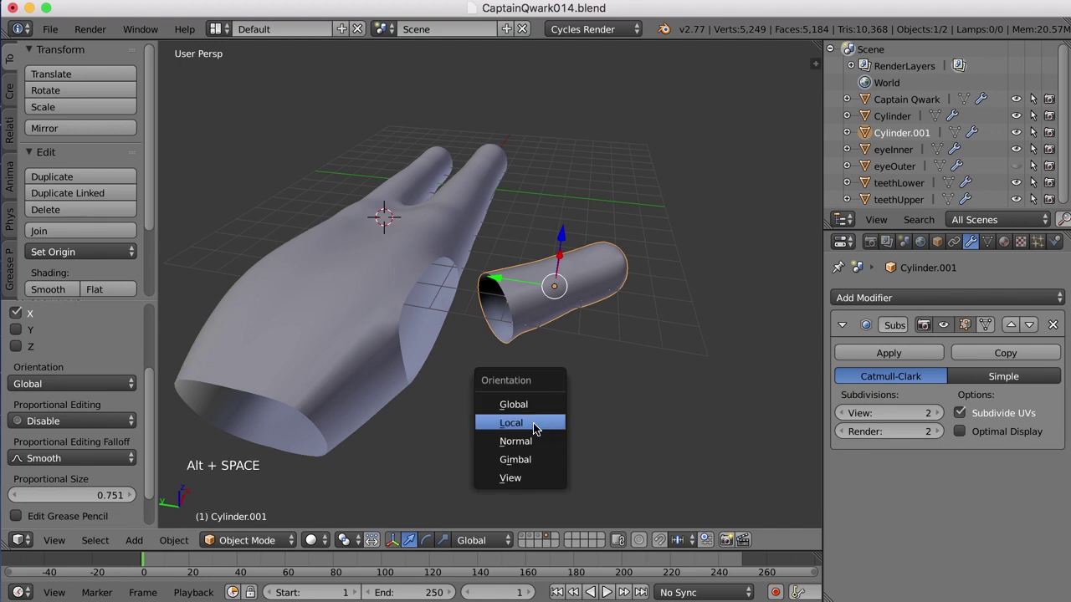
{"action": "middle_click", "coordinate": [552, 415]}
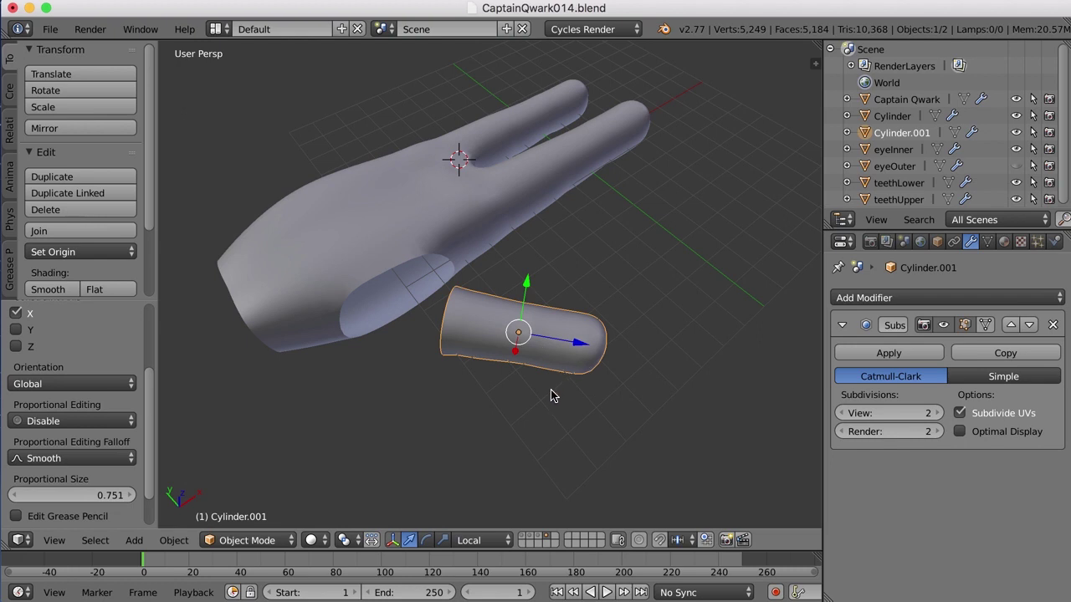
{"action": "middle_click", "coordinate": [626, 371]}
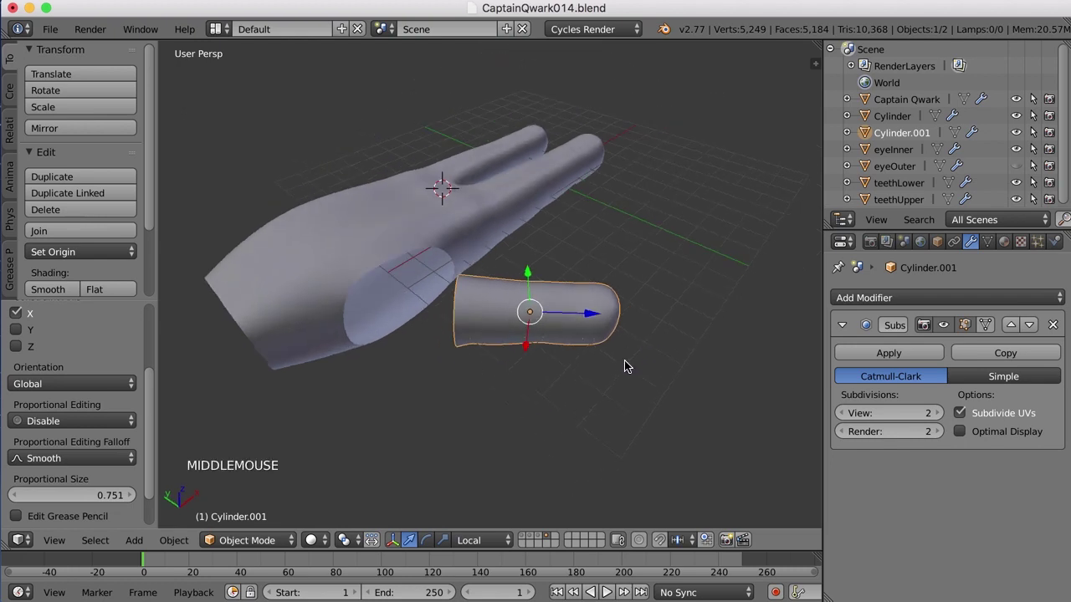
{"action": "key", "text": "ctrl+alt+Down"}
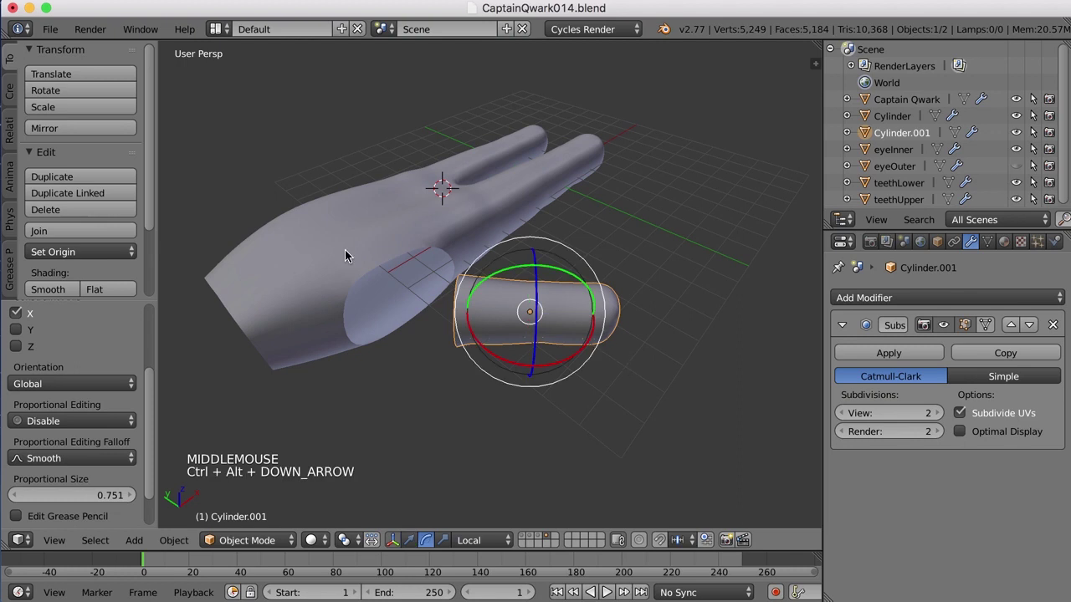
{"action": "left_click", "coordinate": [544, 270]}
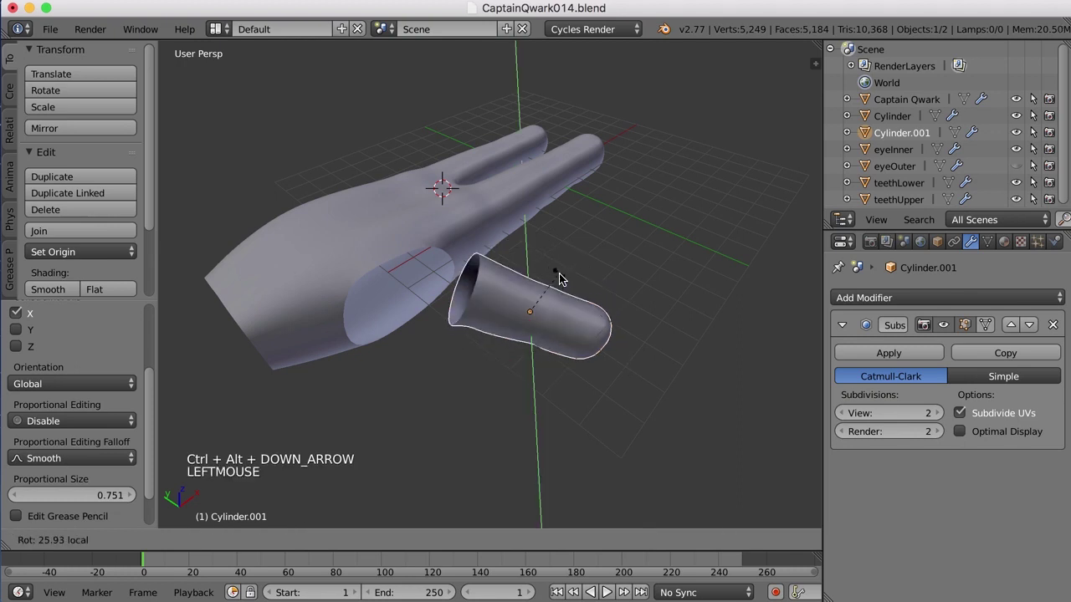
{"action": "middle_click", "coordinate": [568, 311]}
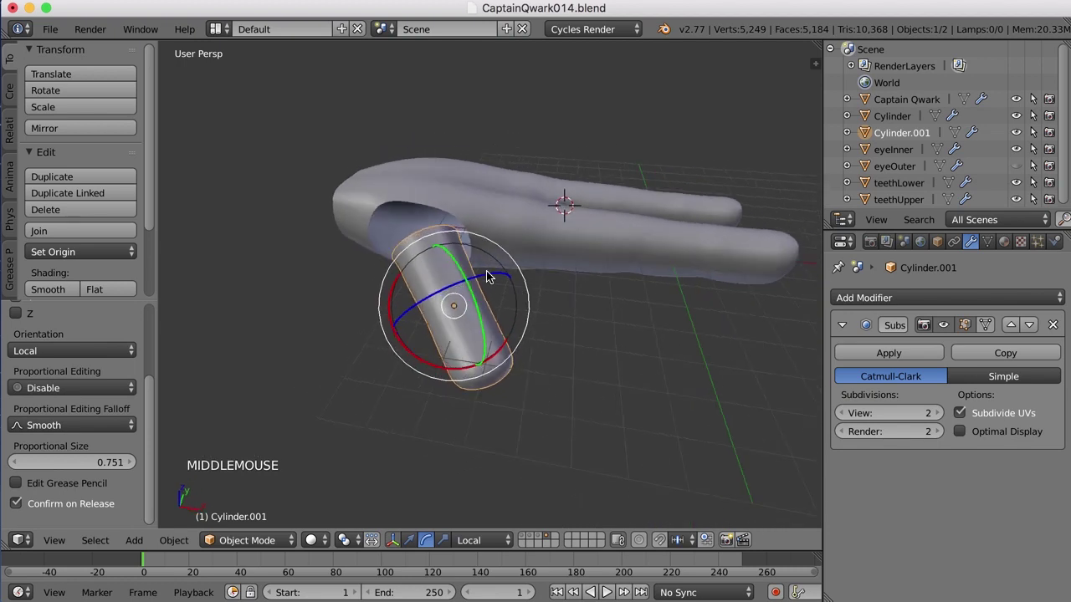
{"action": "middle_click", "coordinate": [515, 295]}
{"action": "left_click", "coordinate": [505, 272]}
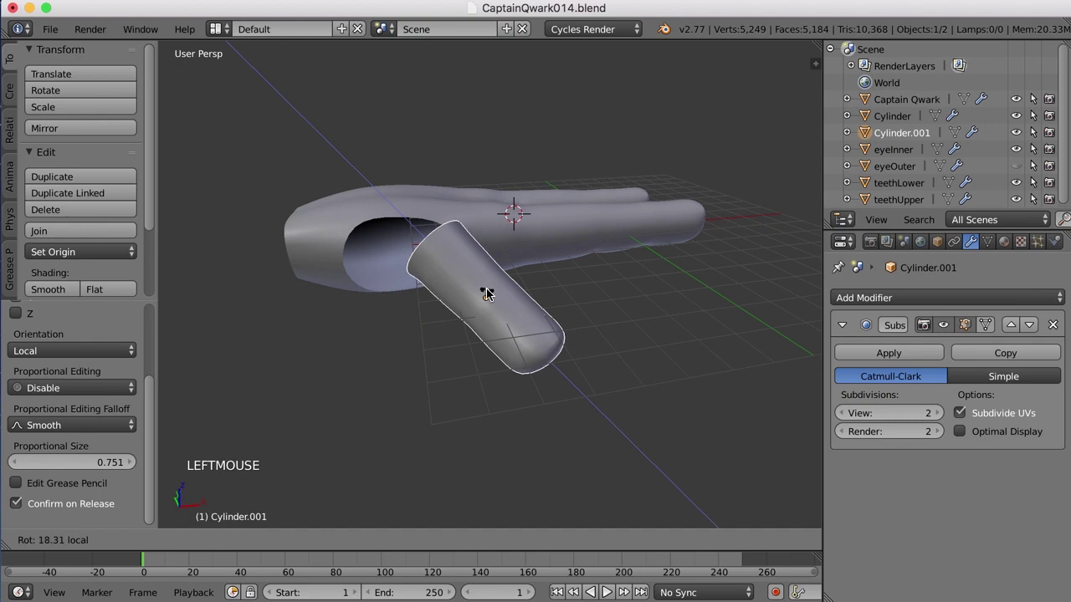
- Move the thumb piece roughly 1.65 units down so it sits beside the palm's thumb opening
{"action": "key", "text": "Tab"}
{"action": "middle_click", "coordinate": [520, 317]}
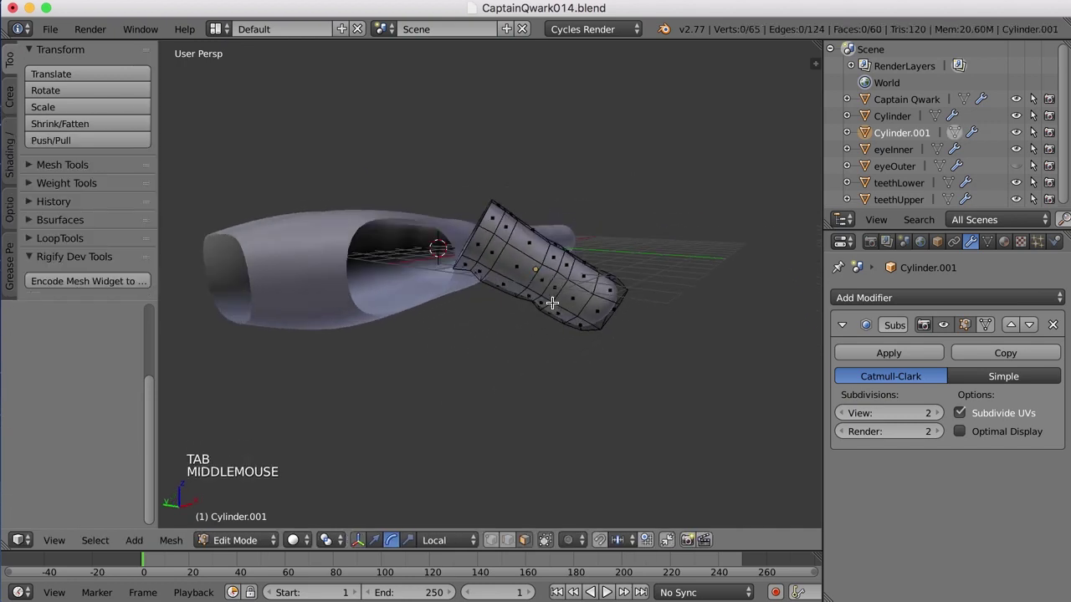
{"action": "key", "text": "Tab"}
{"action": "middle_click", "coordinate": [494, 328]}
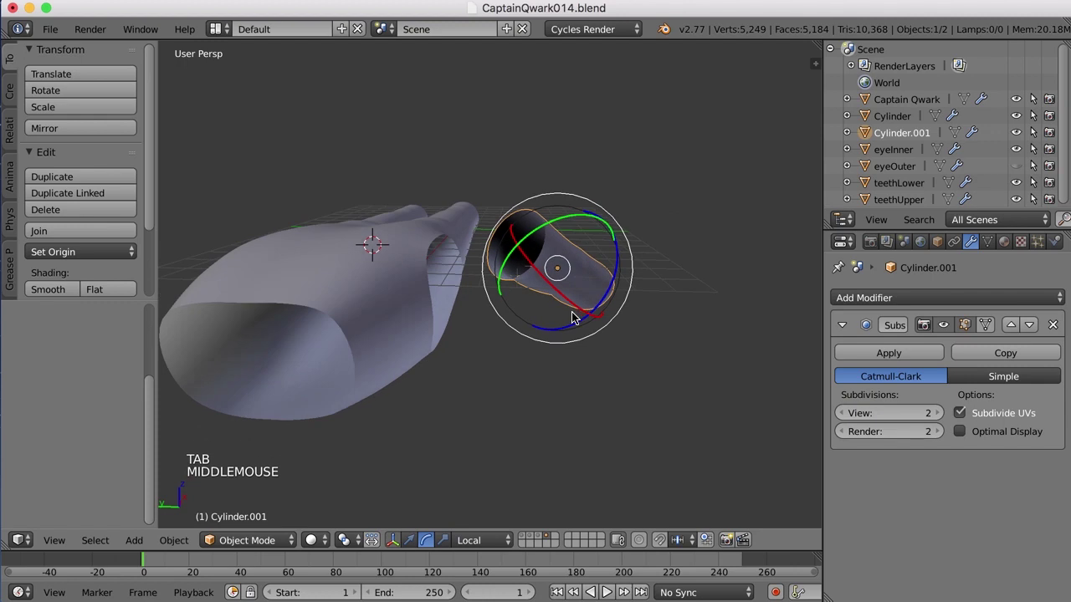
{"action": "key", "text": "alt+space"}
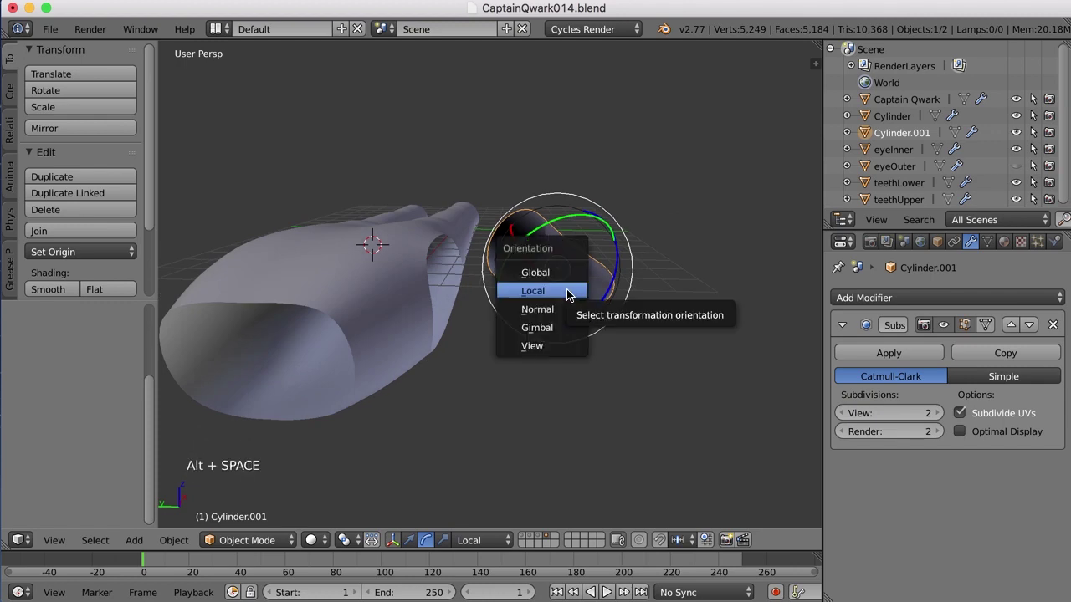
{"action": "key", "text": "ctrl+alt+Left"}
{"action": "left_click", "coordinate": [568, 209]}
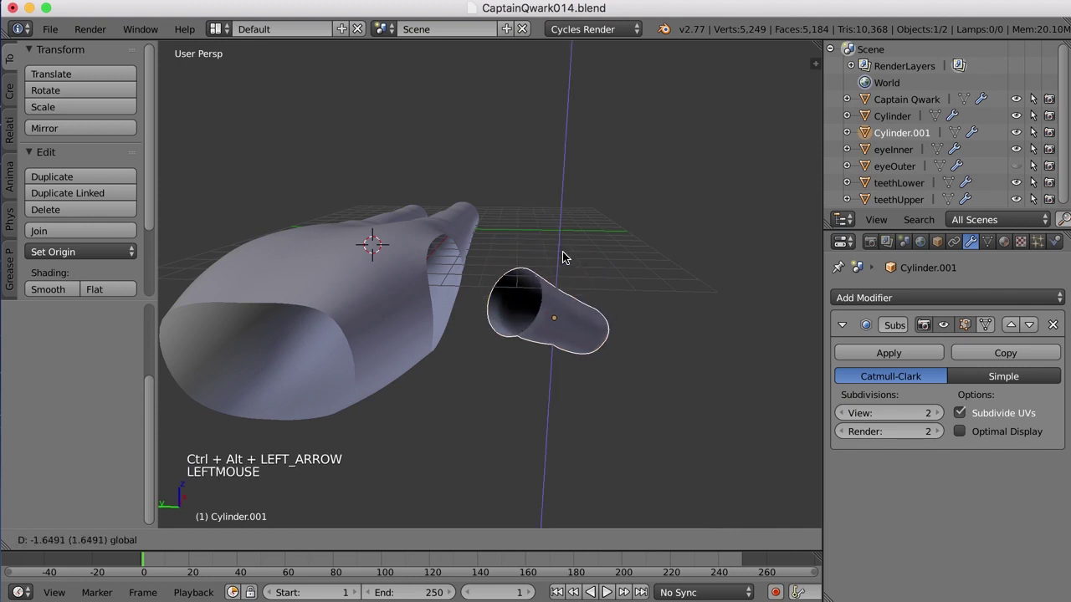
- Join the thumb piece into the hand object with Ctrl+J, making one mesh
{"action": "middle_click", "coordinate": [561, 268]}
{"action": "scroll", "scroll_direction": "up", "scroll_amount": 3}
{"action": "scroll", "scroll_direction": "up", "scroll_amount": 3}
{"action": "scroll", "scroll_direction": "up", "scroll_amount": 3}
{"action": "right_click", "coordinate": [405, 368]}
{"action": "key", "text": "ctrl+j"}
{"action": "key", "text": "Tab"}
{"action": "middle_click", "coordinate": [586, 356]}
- Select the thumb's rim and the palm opening's rim edge loops for Bridge Edge Loops
{"action": "key", "text": "ctrl+Tab"}
{"action": "right_click", "coordinate": [479, 320]}
{"action": "right_click", "coordinate": [368, 284]}
{"action": "middle_click", "coordinate": [452, 332]}
{"action": "middle_click", "coordinate": [600, 391]}
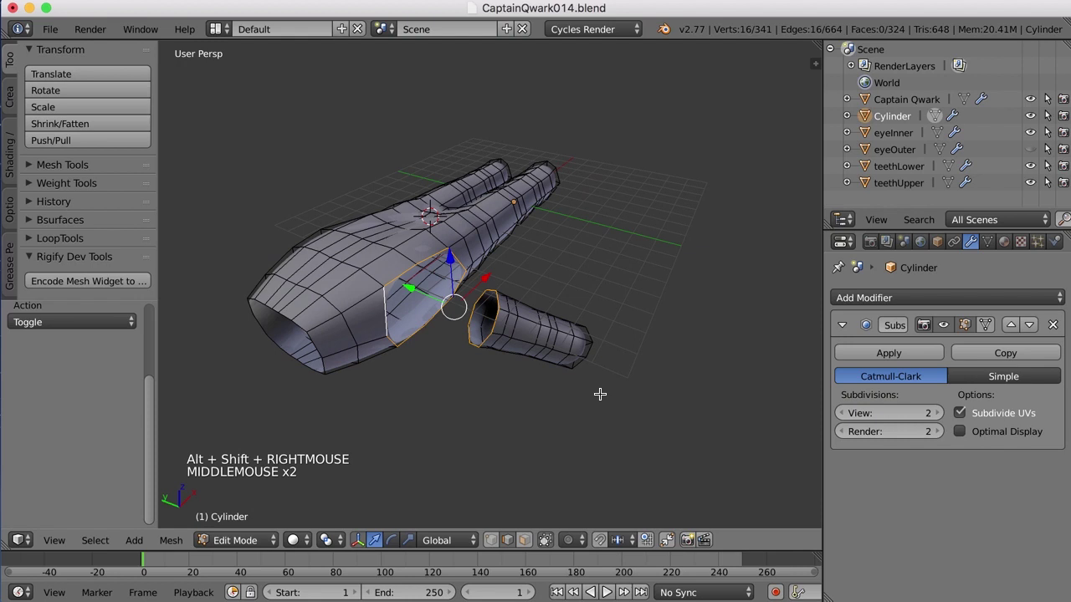
{"action": "key", "text": "ctrl+e"}
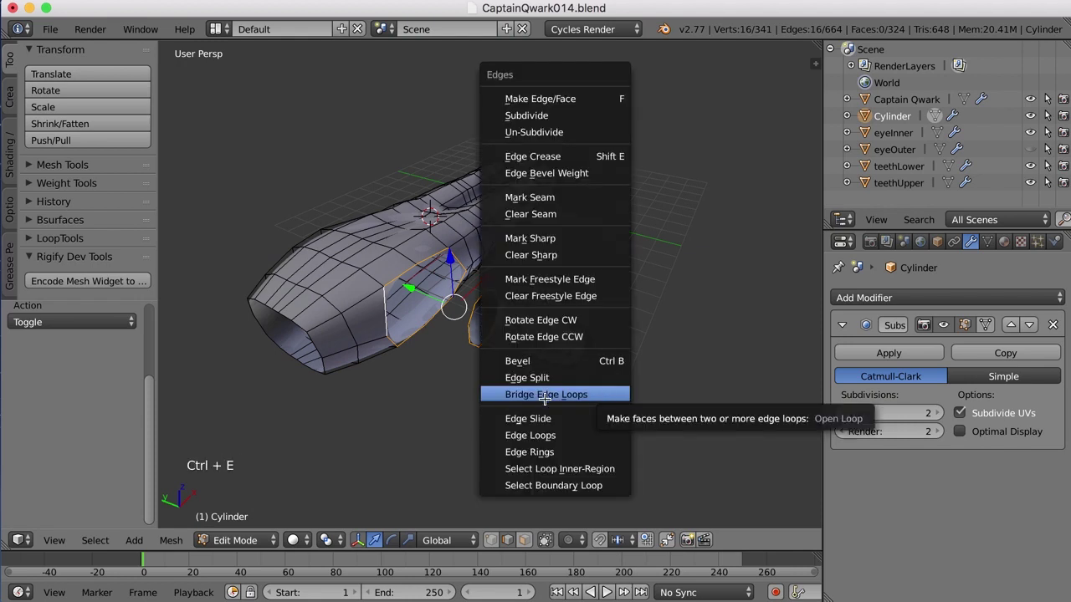